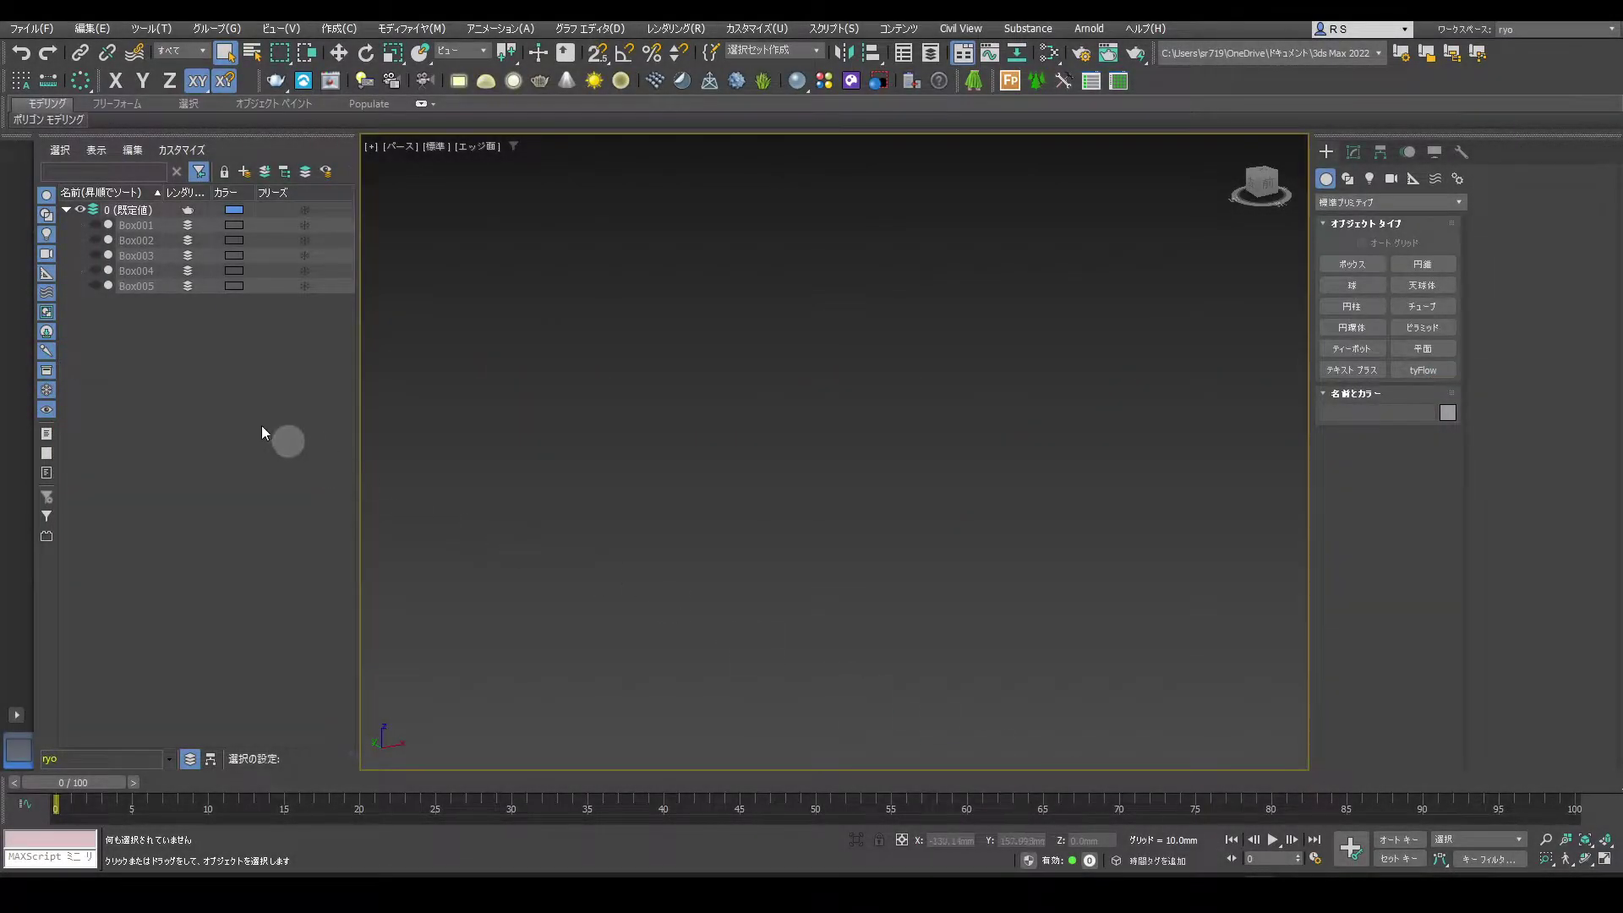
Unhide Box001, select it and add a TurboSmooth modifier
left_click(99, 232)
left_click(906, 490)
left_click(1359, 163)
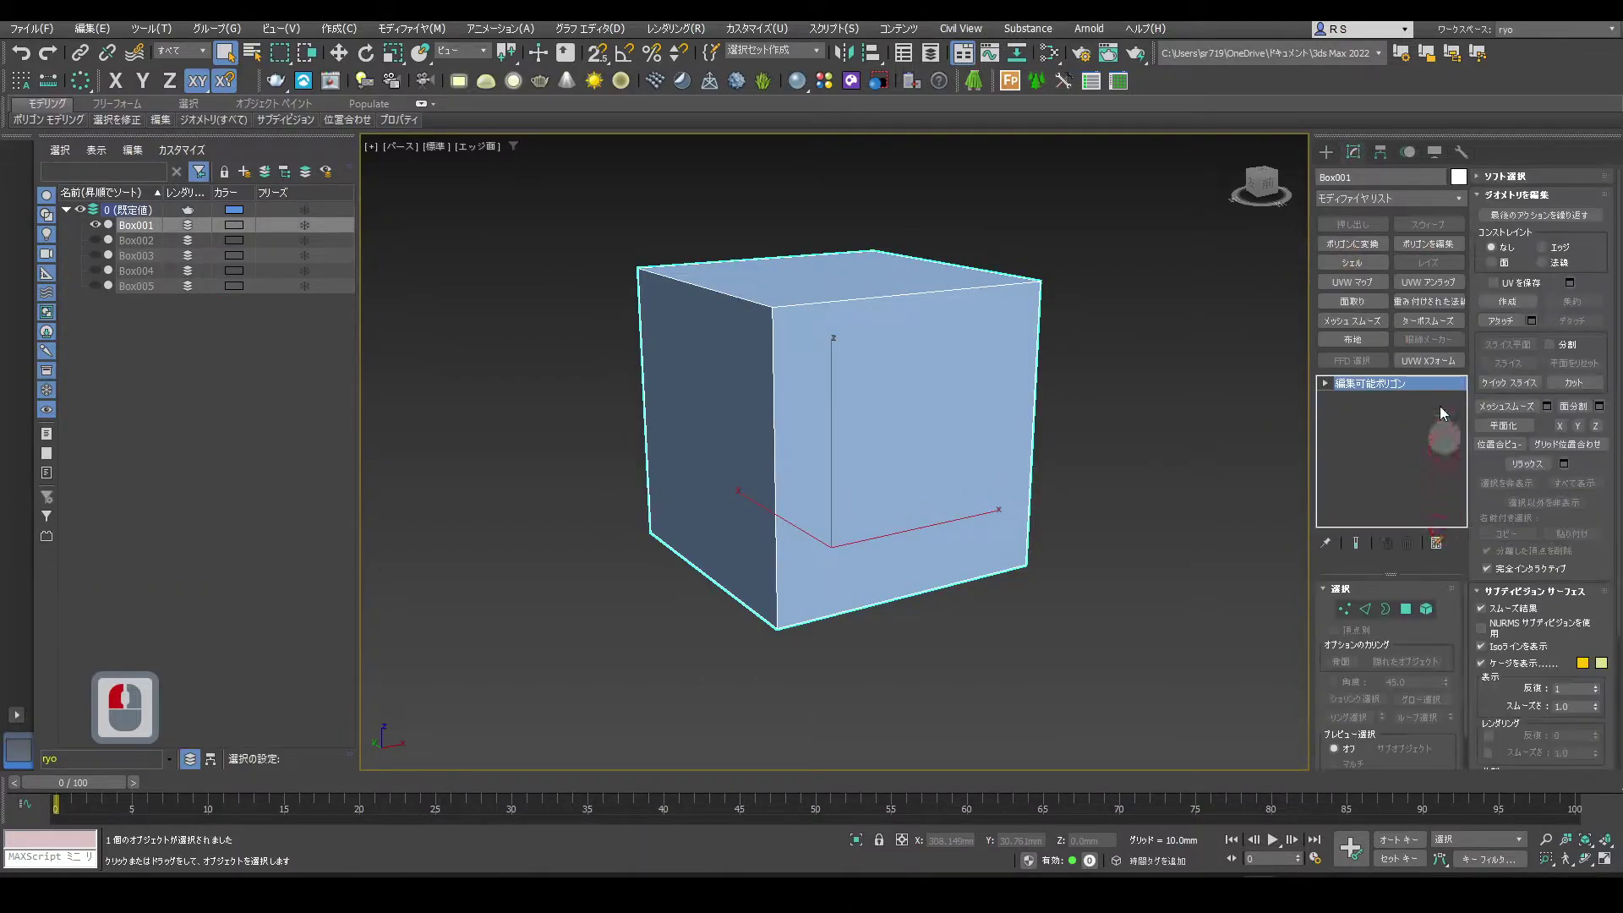
left_click(1432, 331)
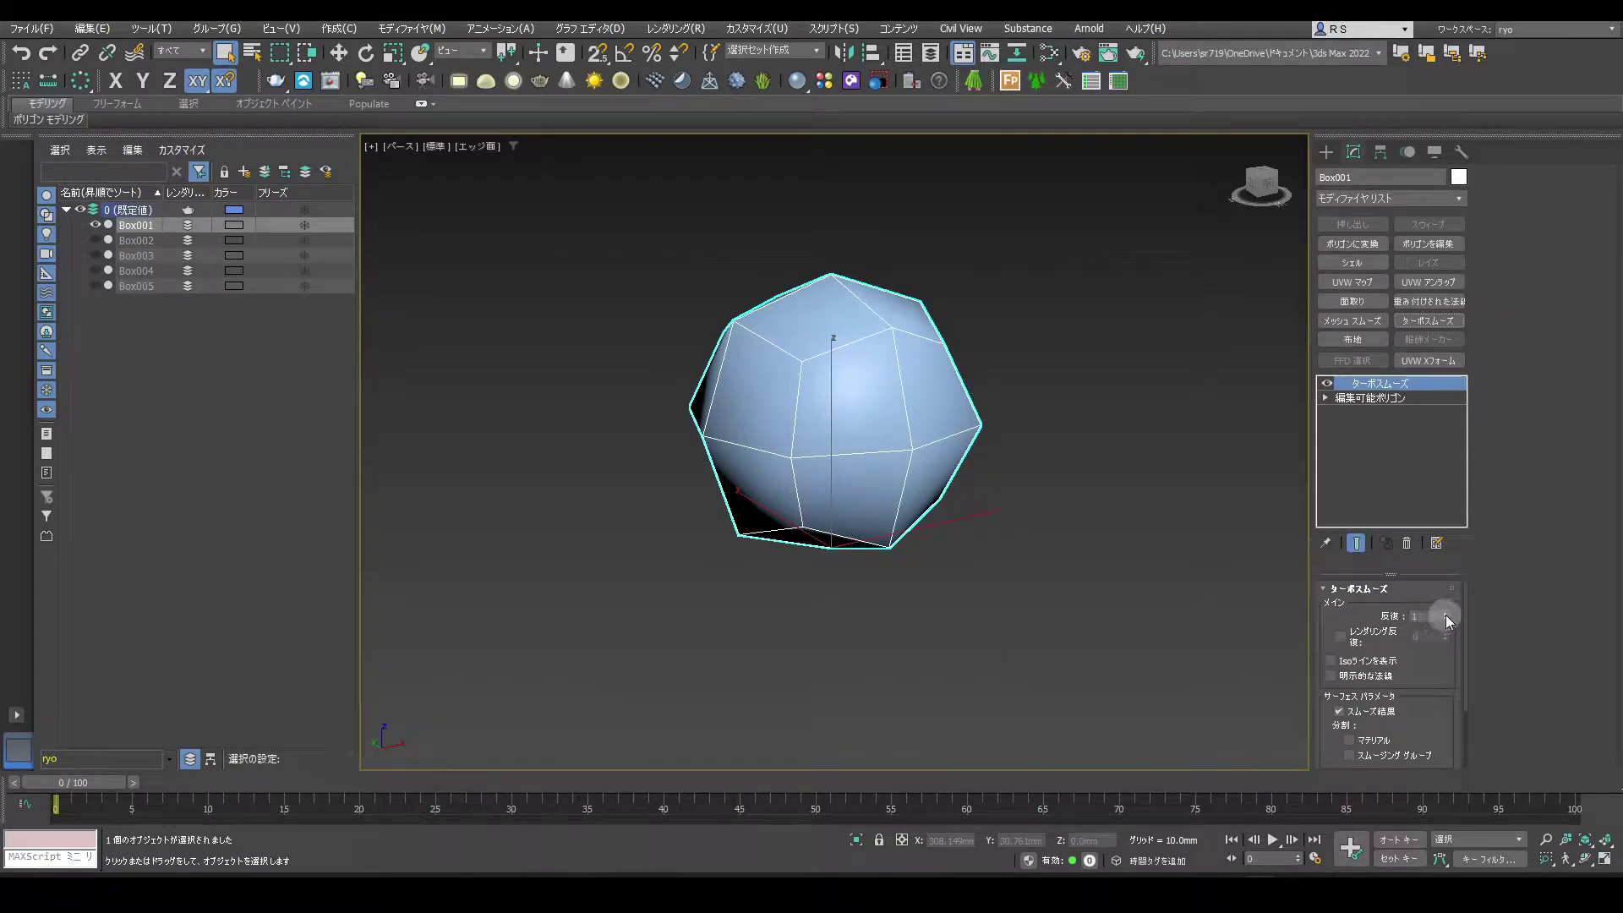
Raise TurboSmooth iterations to 4, settle on 3, then return to the base Editable Poly
left_click(1453, 625)
left_click(1453, 625)
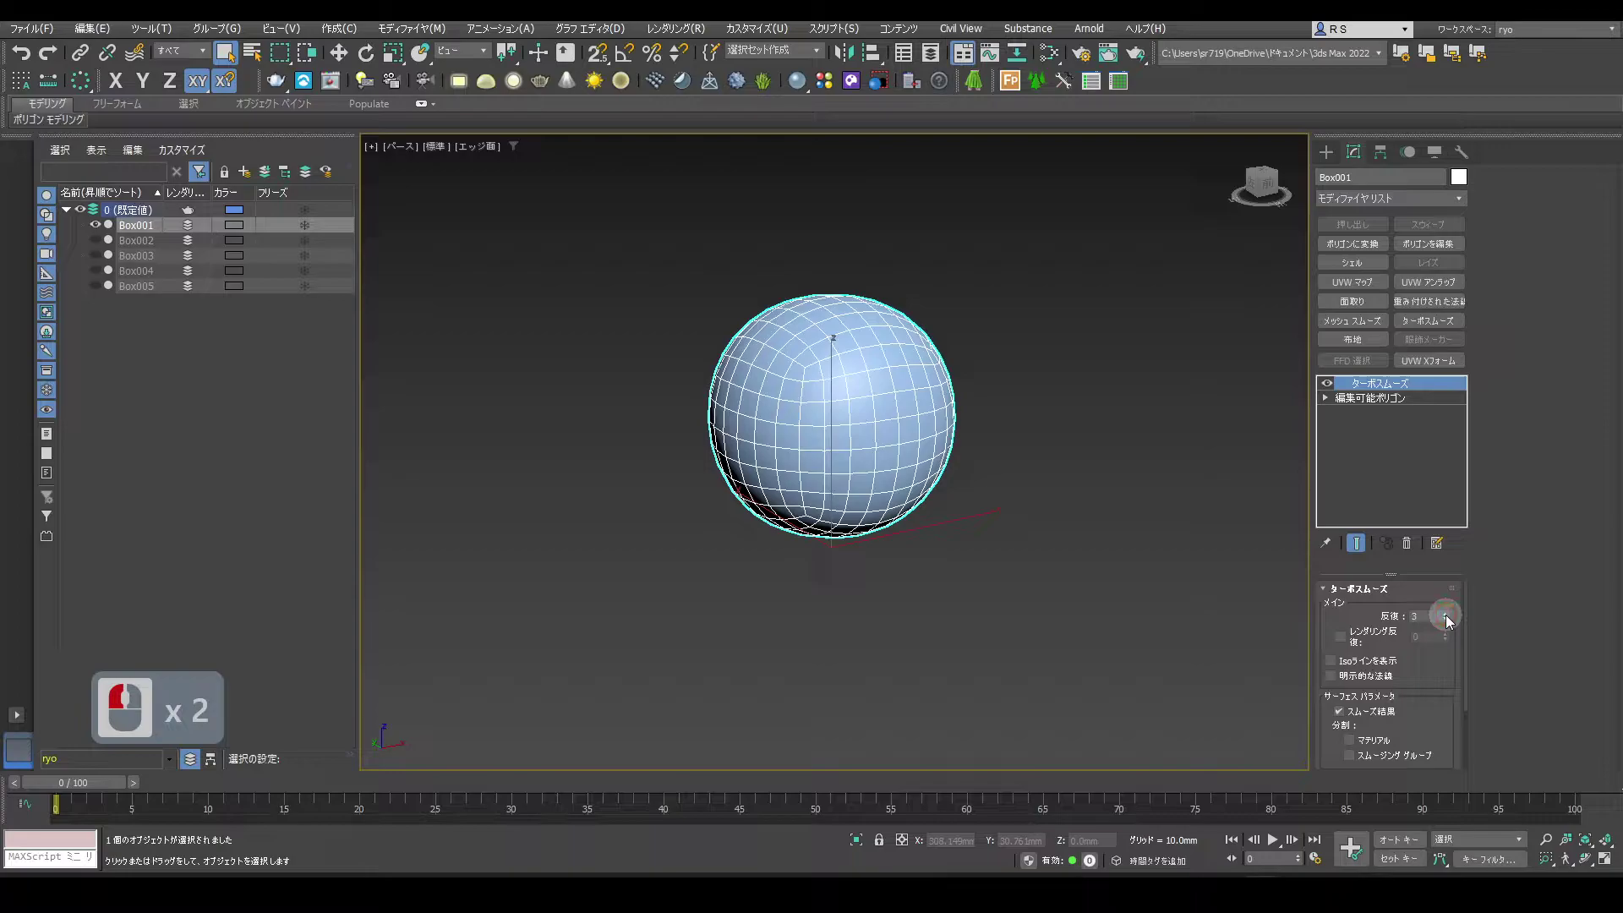
left_click(1452, 624)
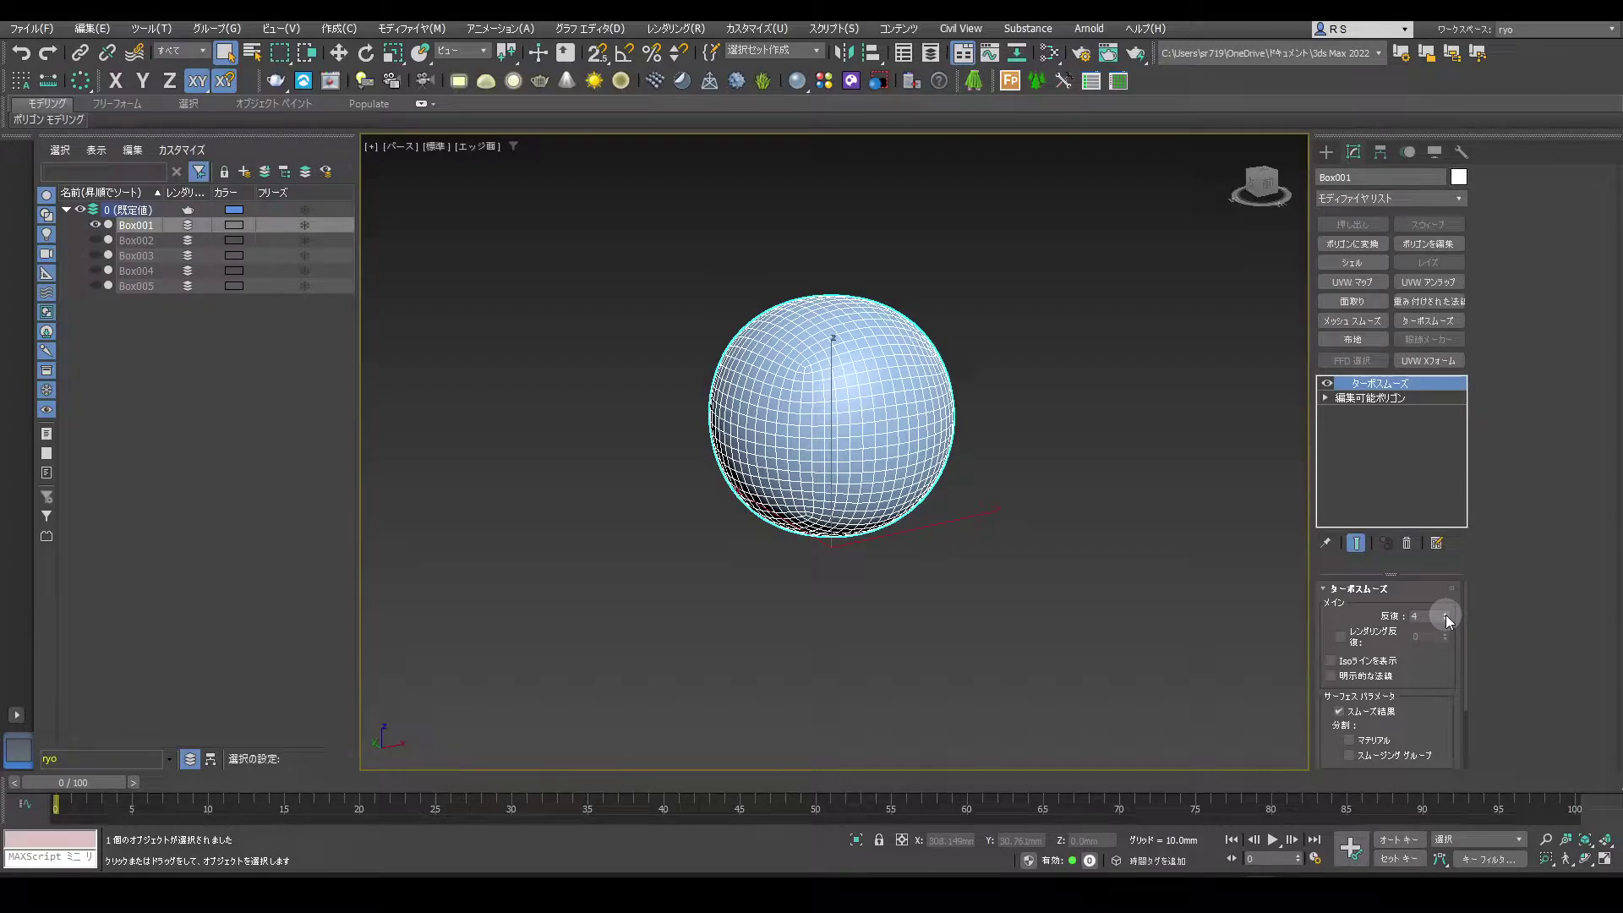
left_click(1450, 626)
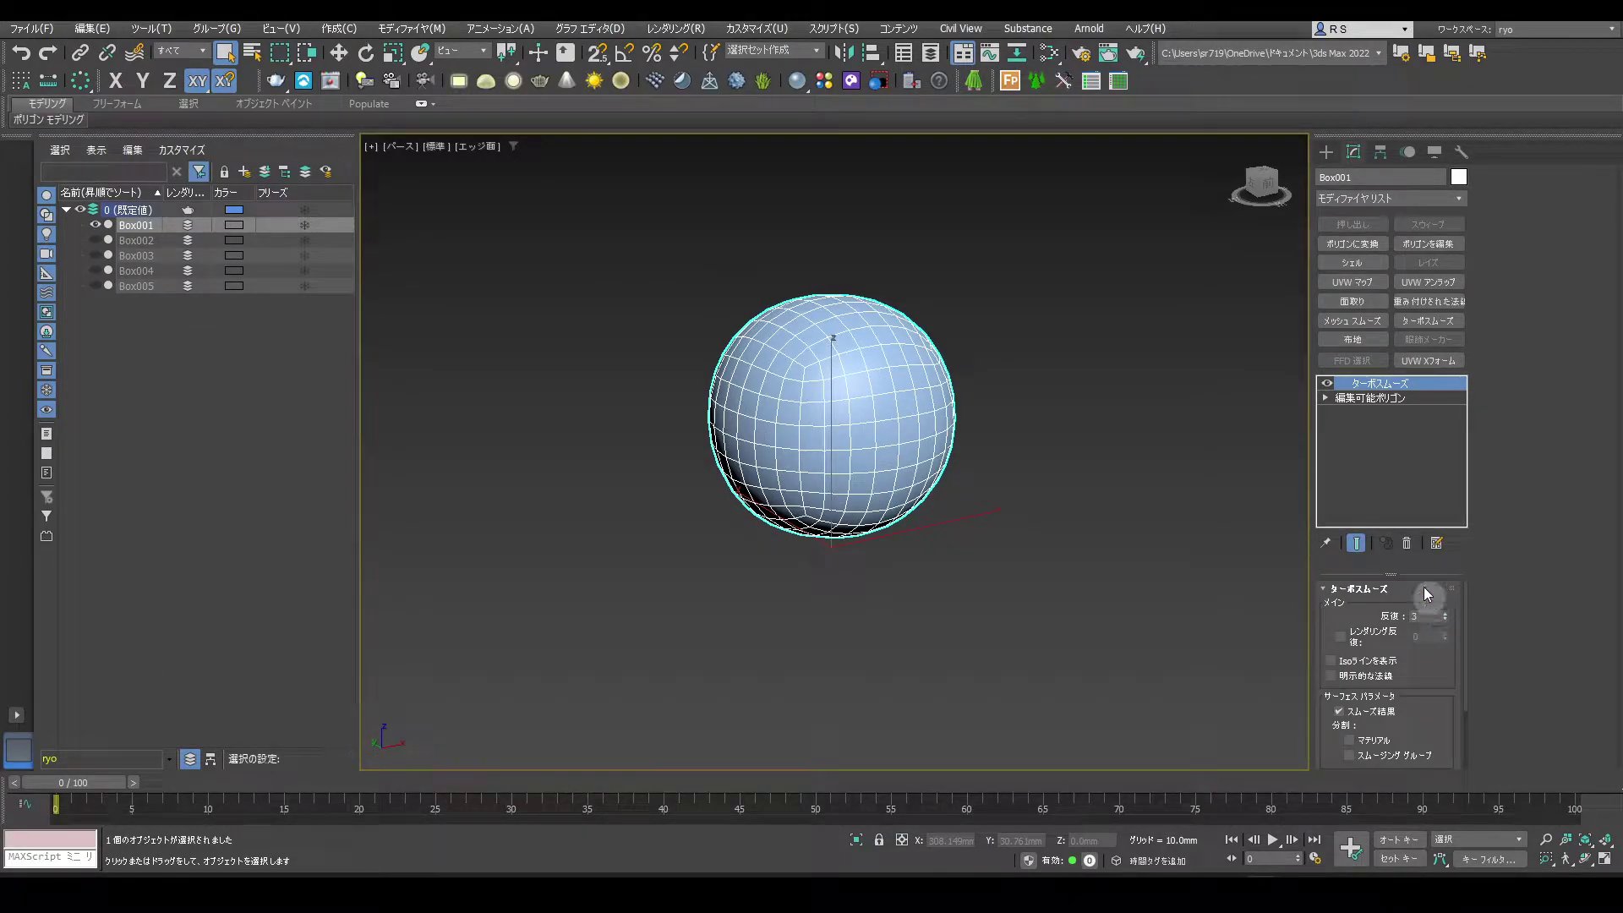
left_click(1366, 406)
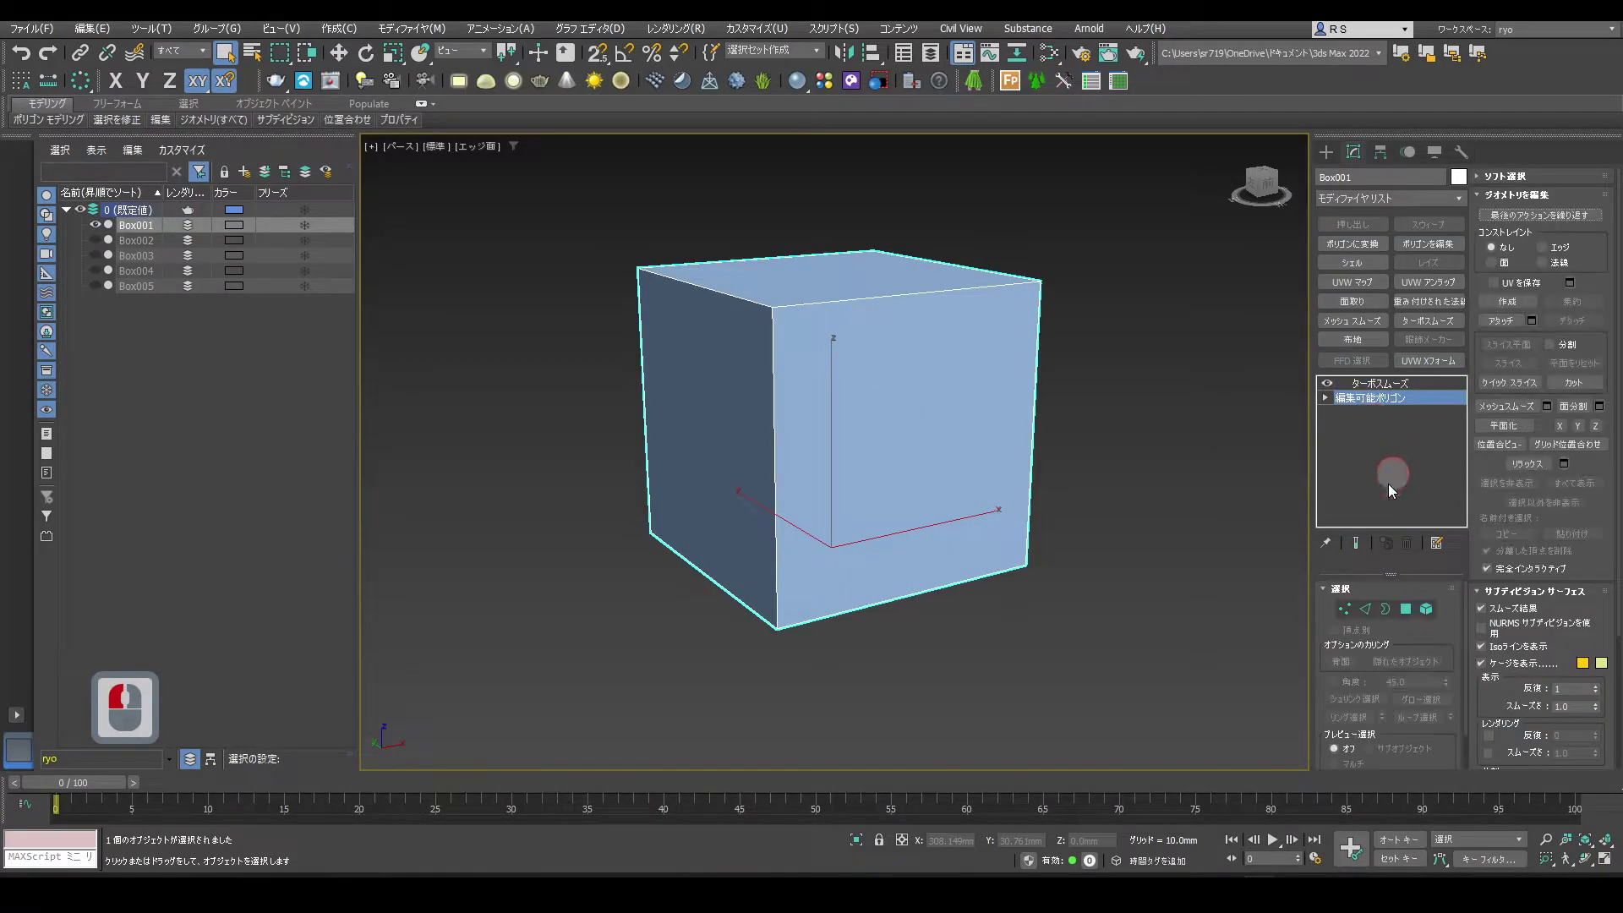
Show the smoothed end result over the polygon cage, then return to object level
left_click(1361, 547)
left_click(1409, 615)
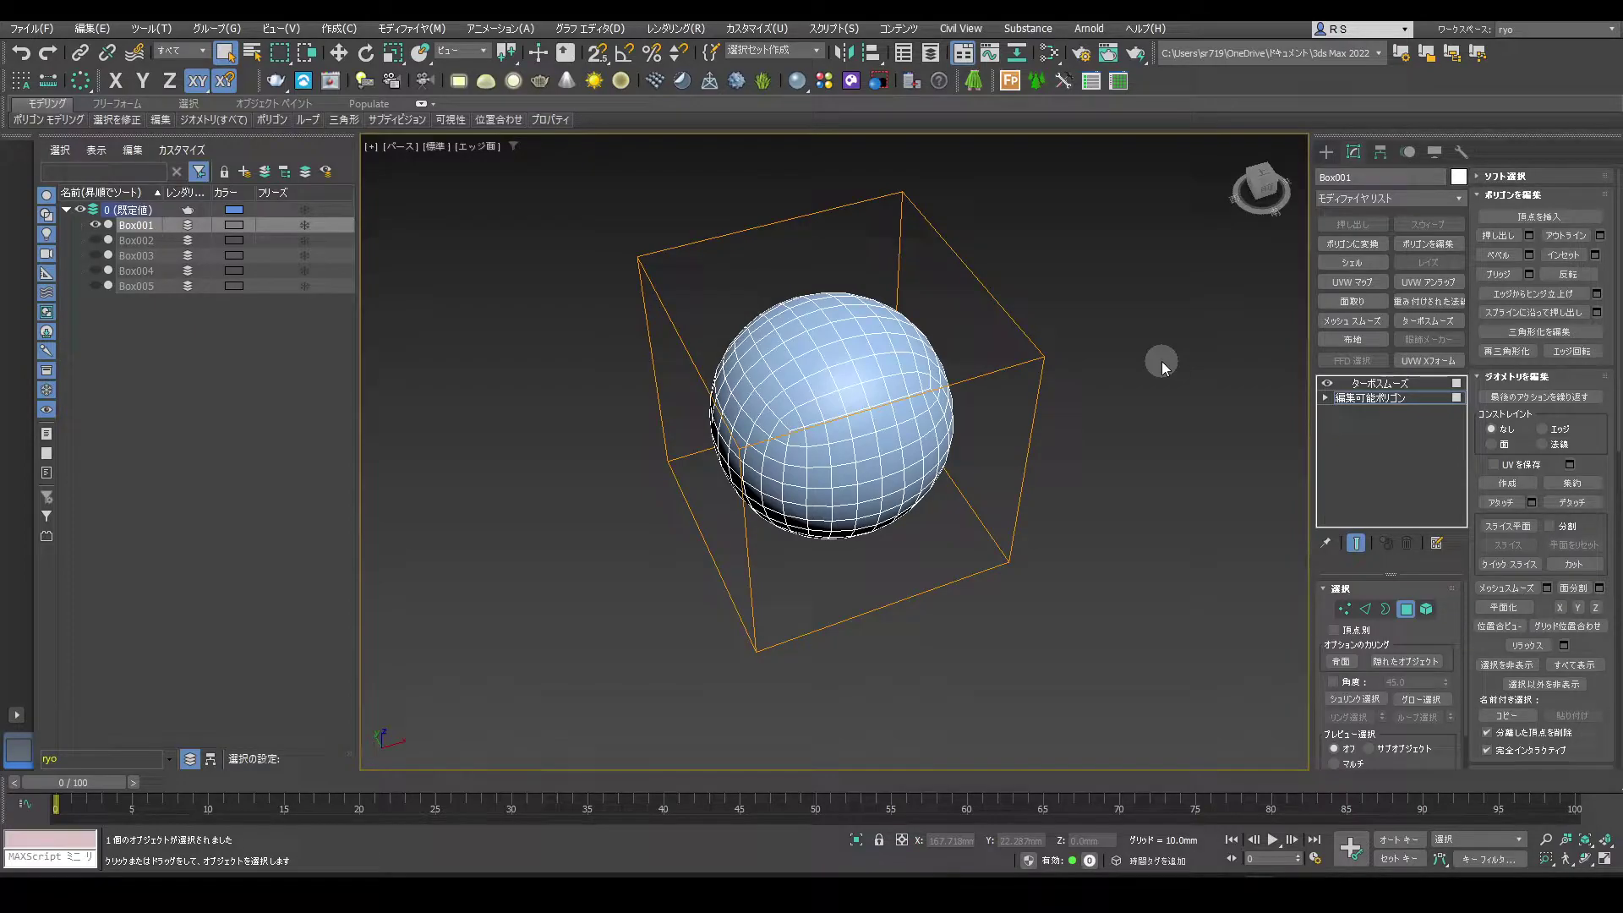
key("4")
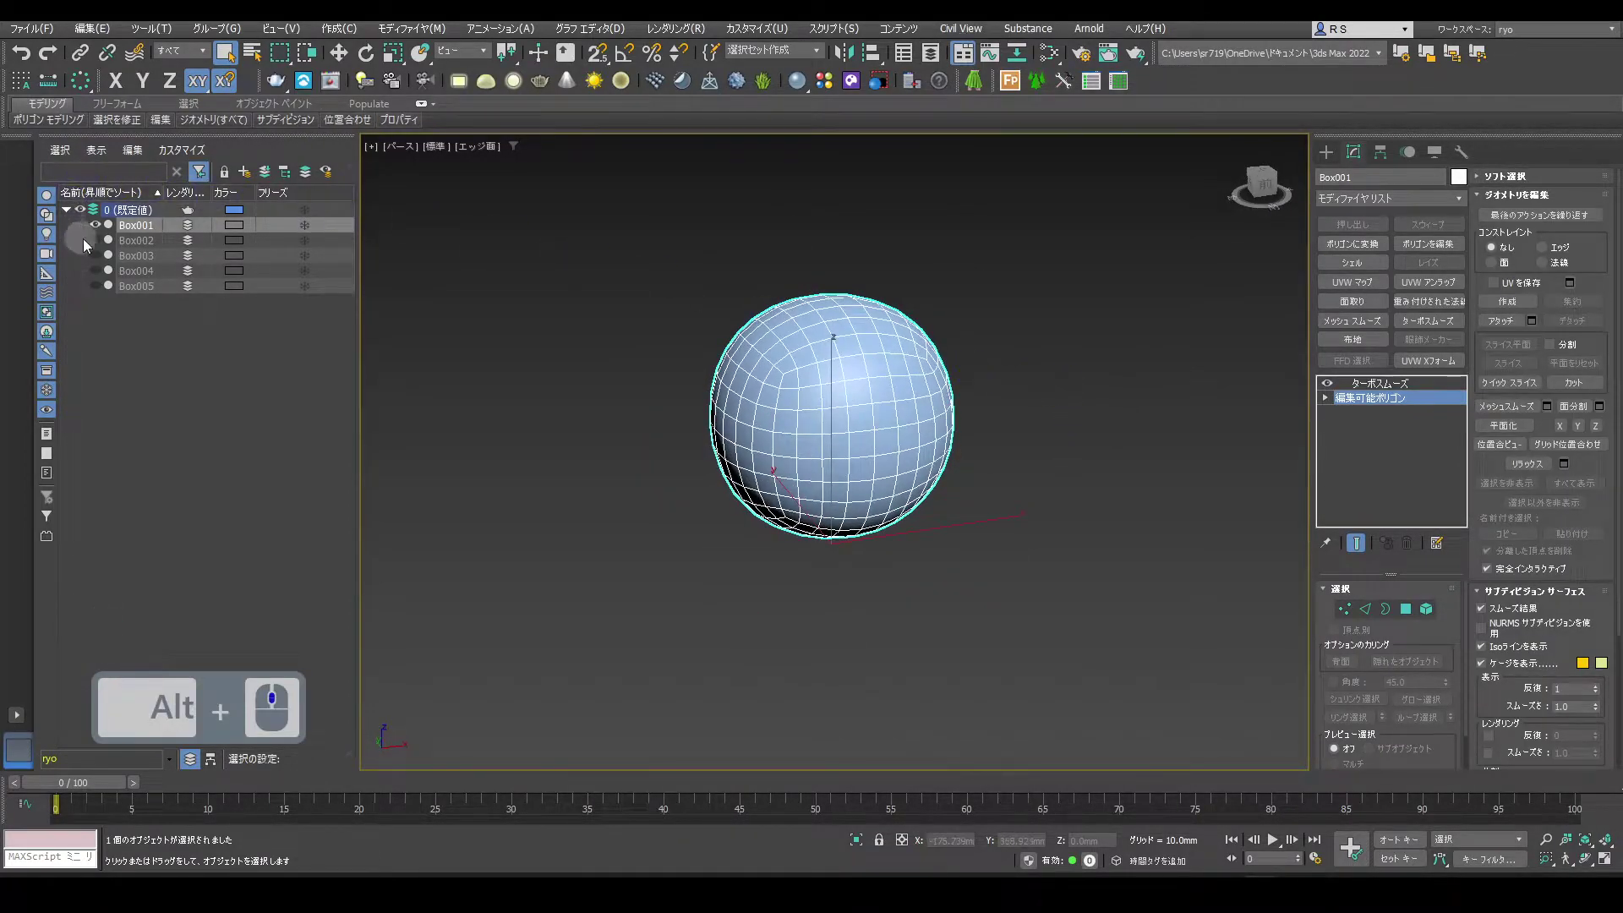
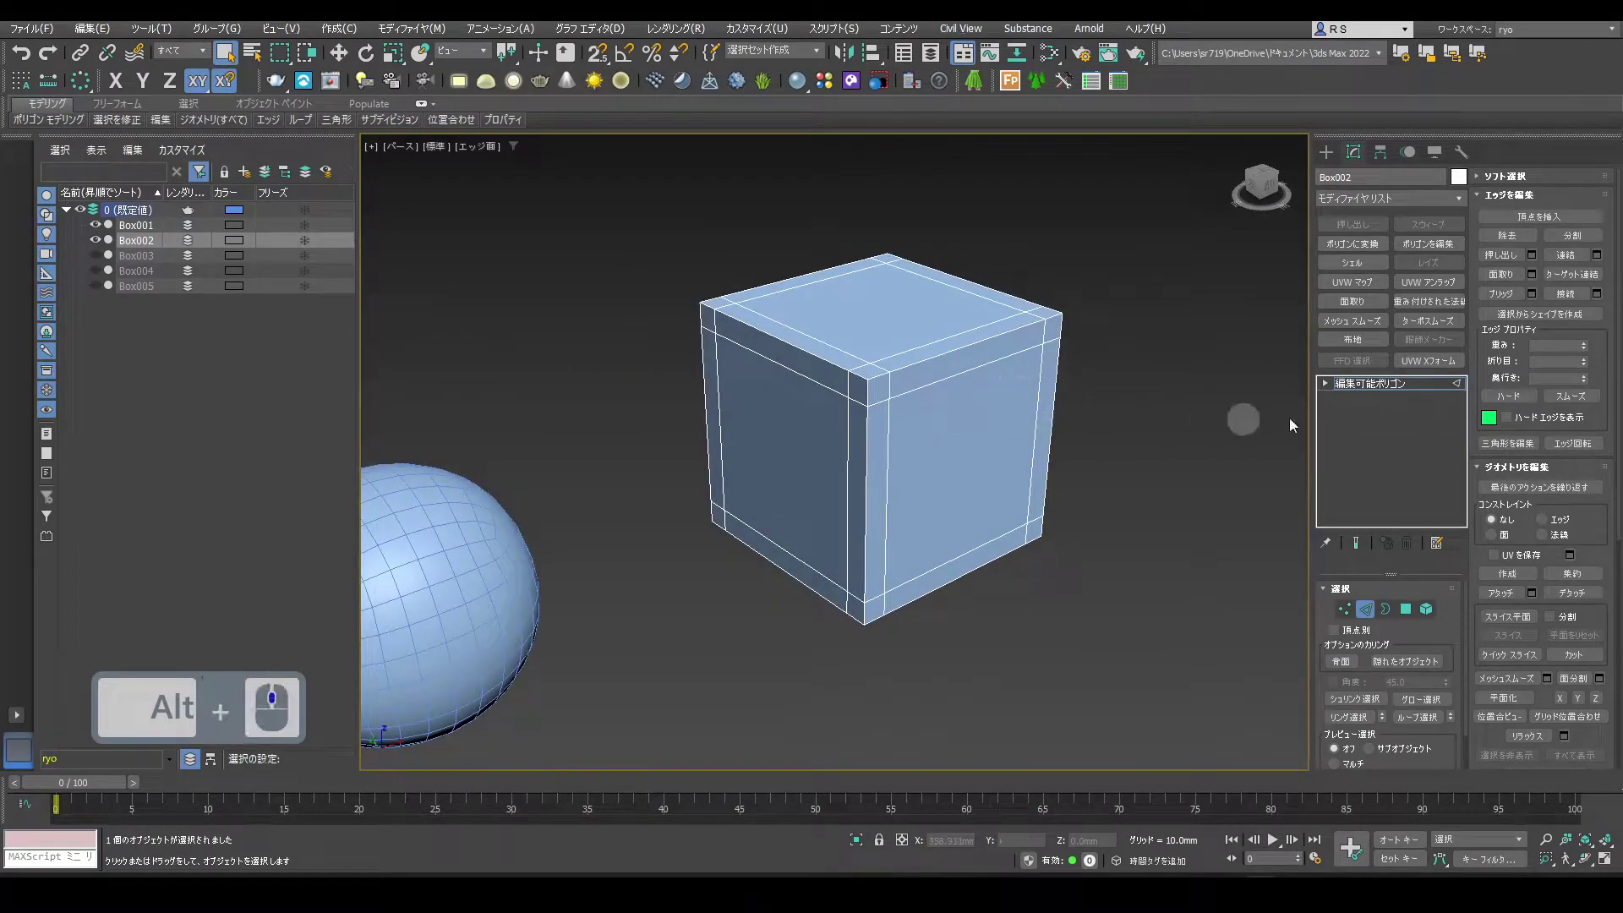
Add TurboSmooth to Box002 at 3 iterations
left_click(1414, 325)
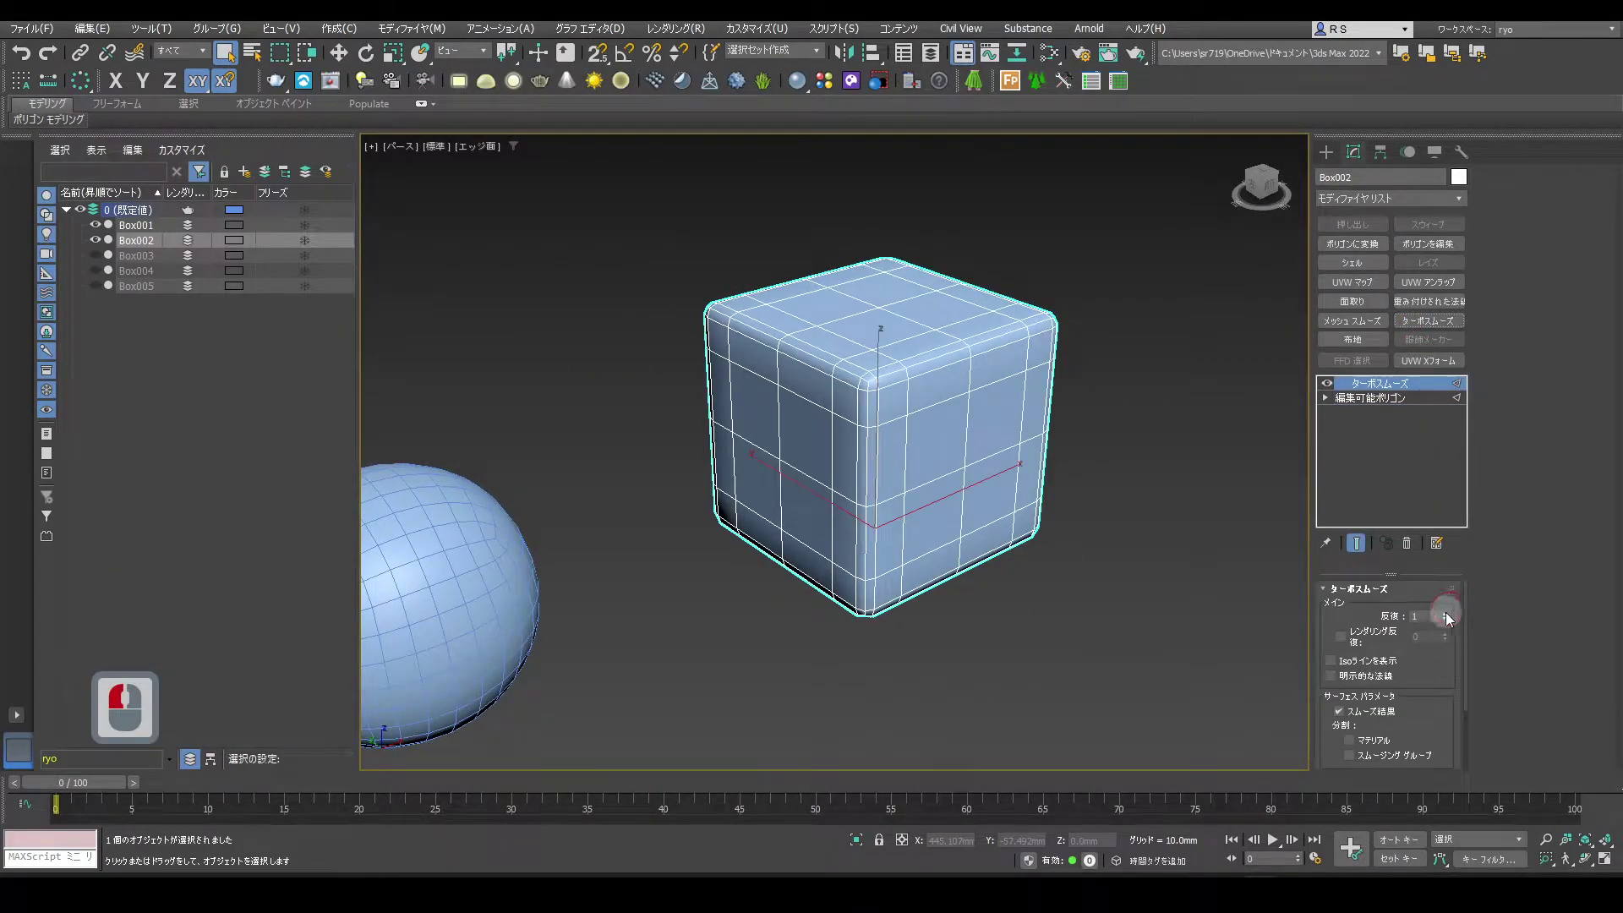
double_click(1451, 619)
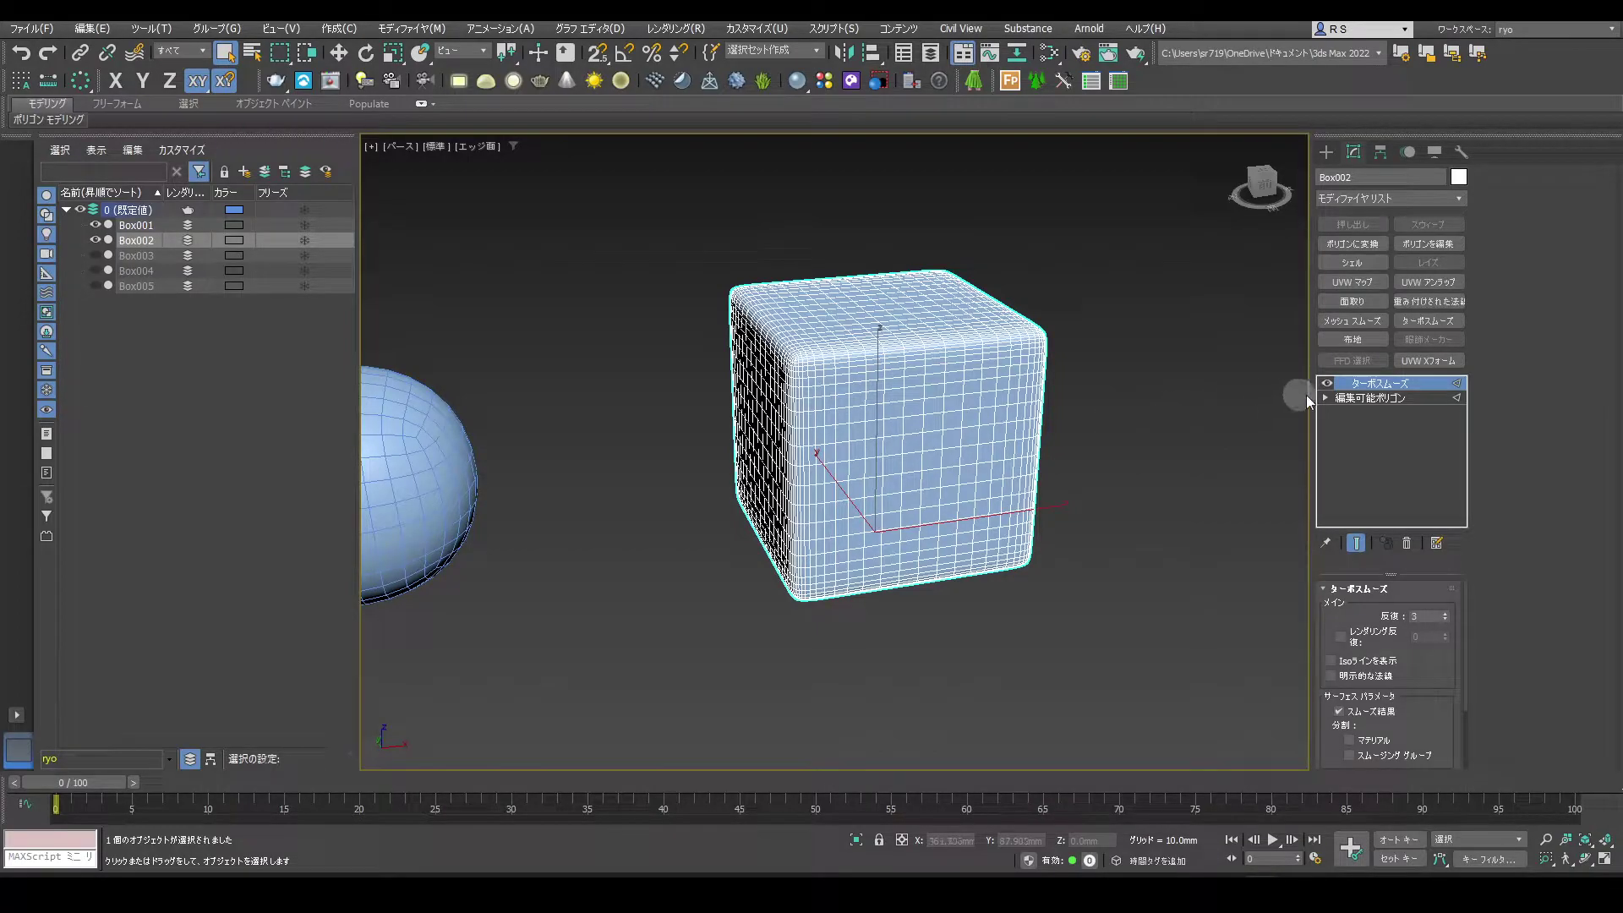
Clone the rounded box beside the original as Box006 with the Move tool
left_click_drag(1357, 402, 1154, 403)
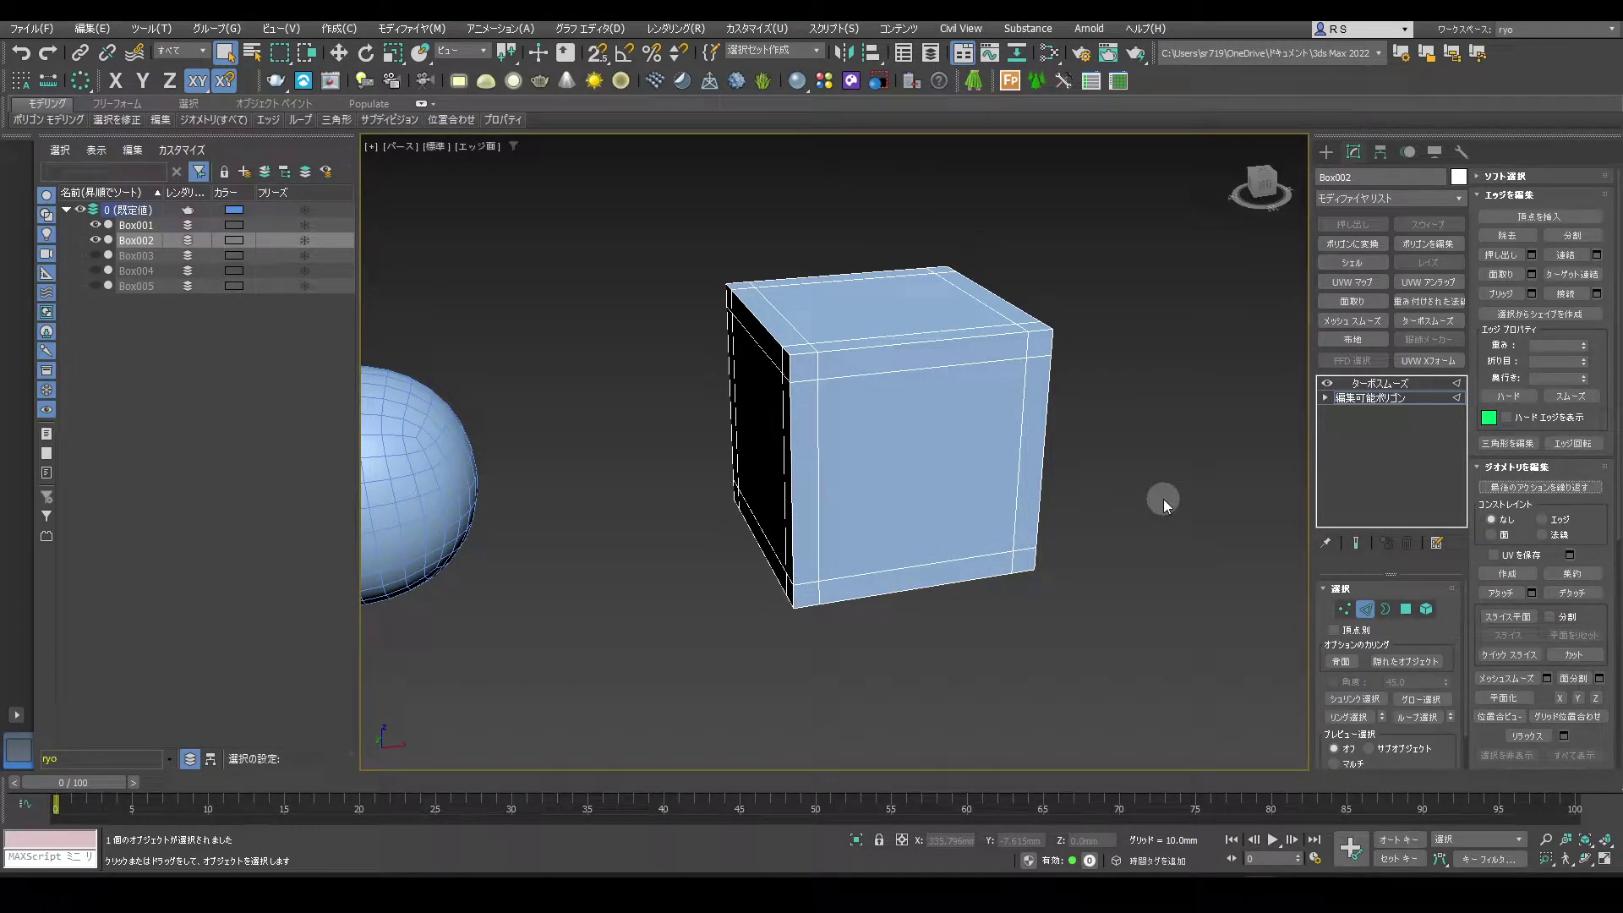
left_click_drag(1372, 388, 1187, 403)
key("w")
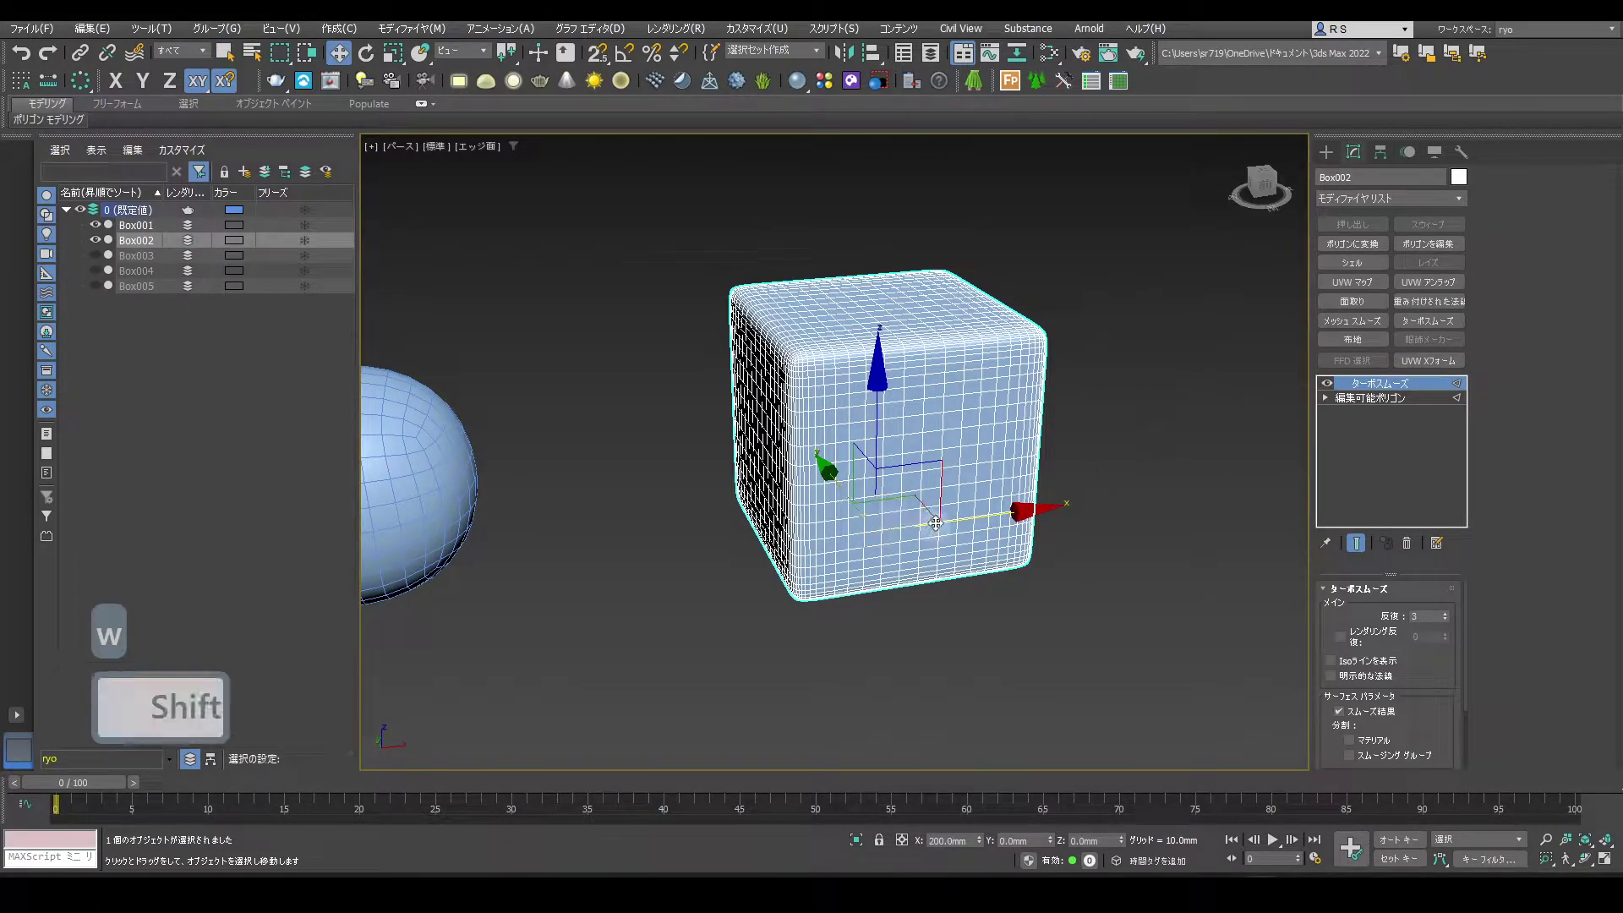
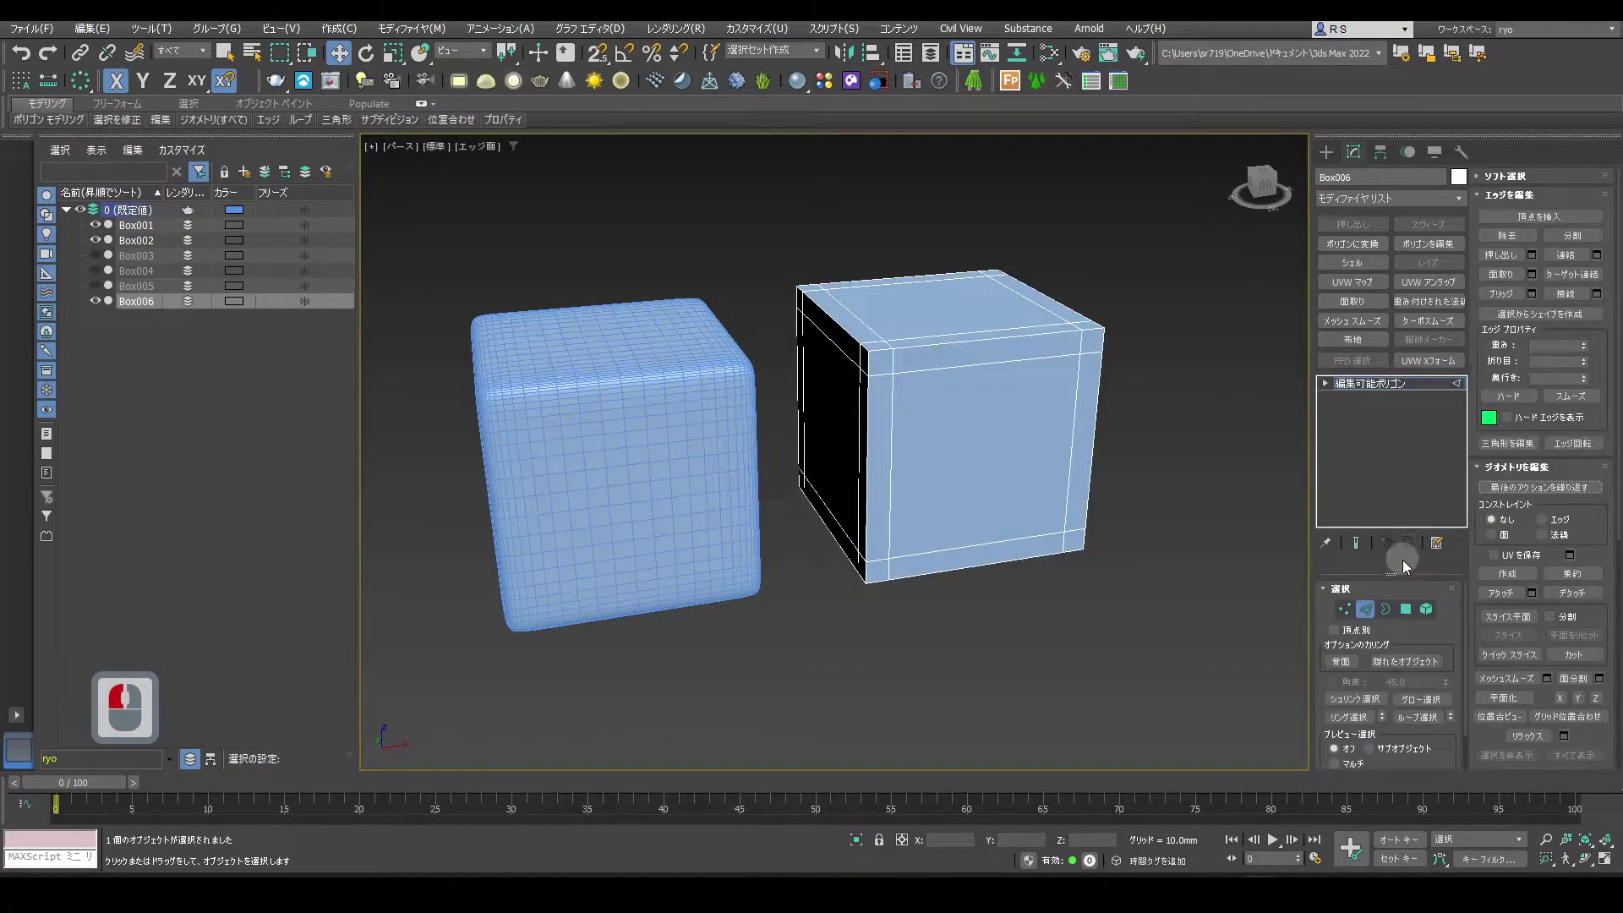
Remove TurboSmooth from Box006 and enable NURBS Subdivision Surface at 3 iterations
left_click(1394, 609)
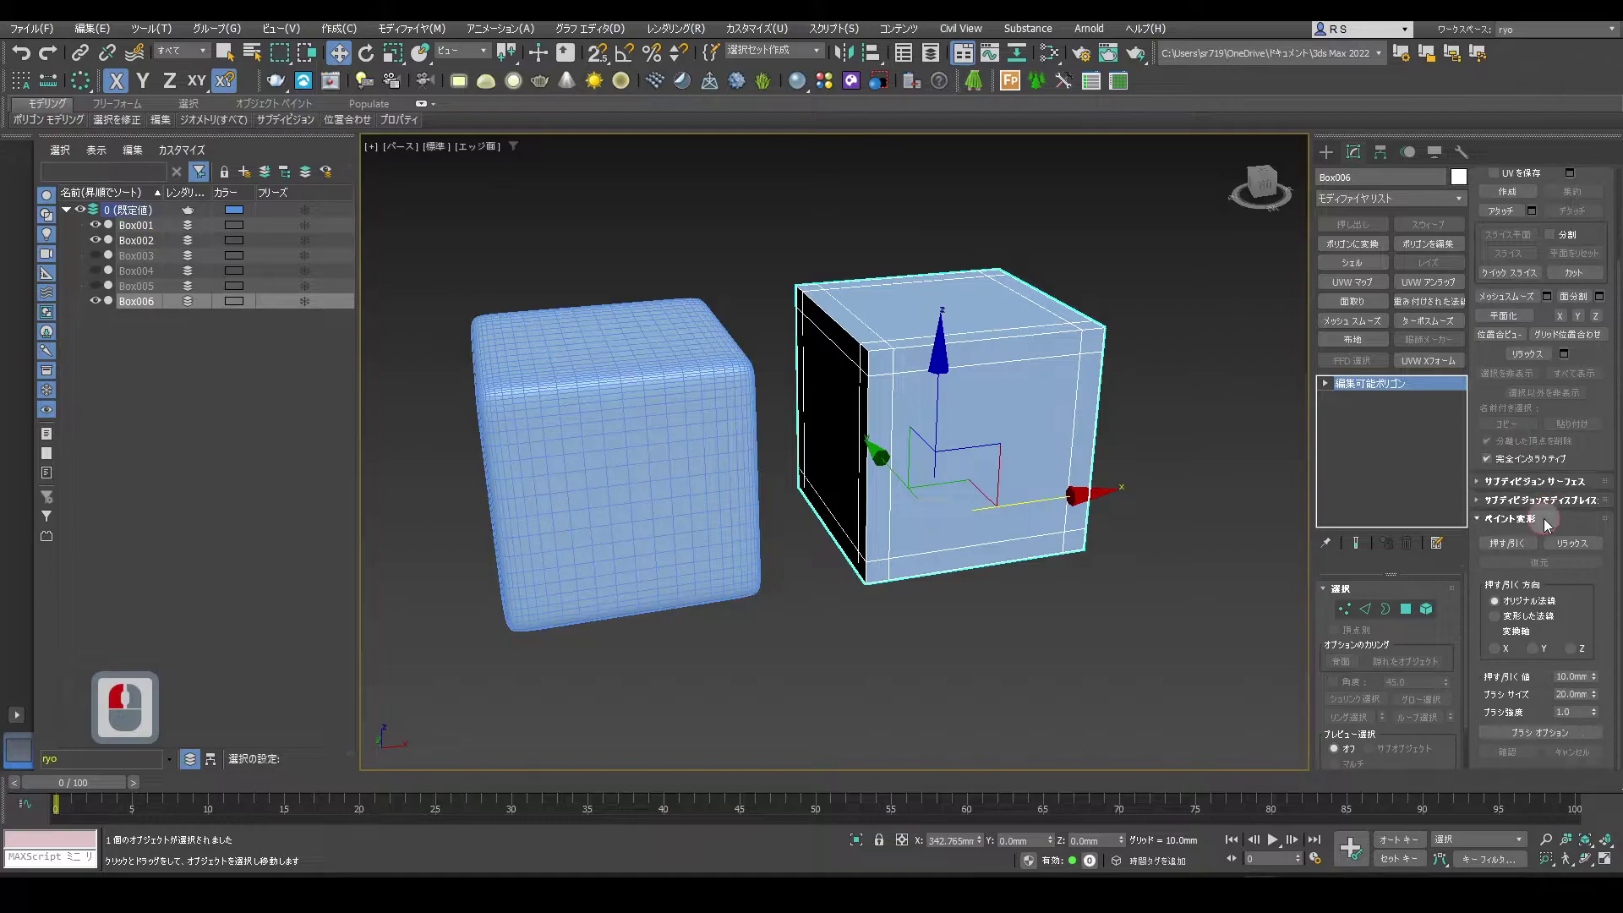
left_click(1508, 486)
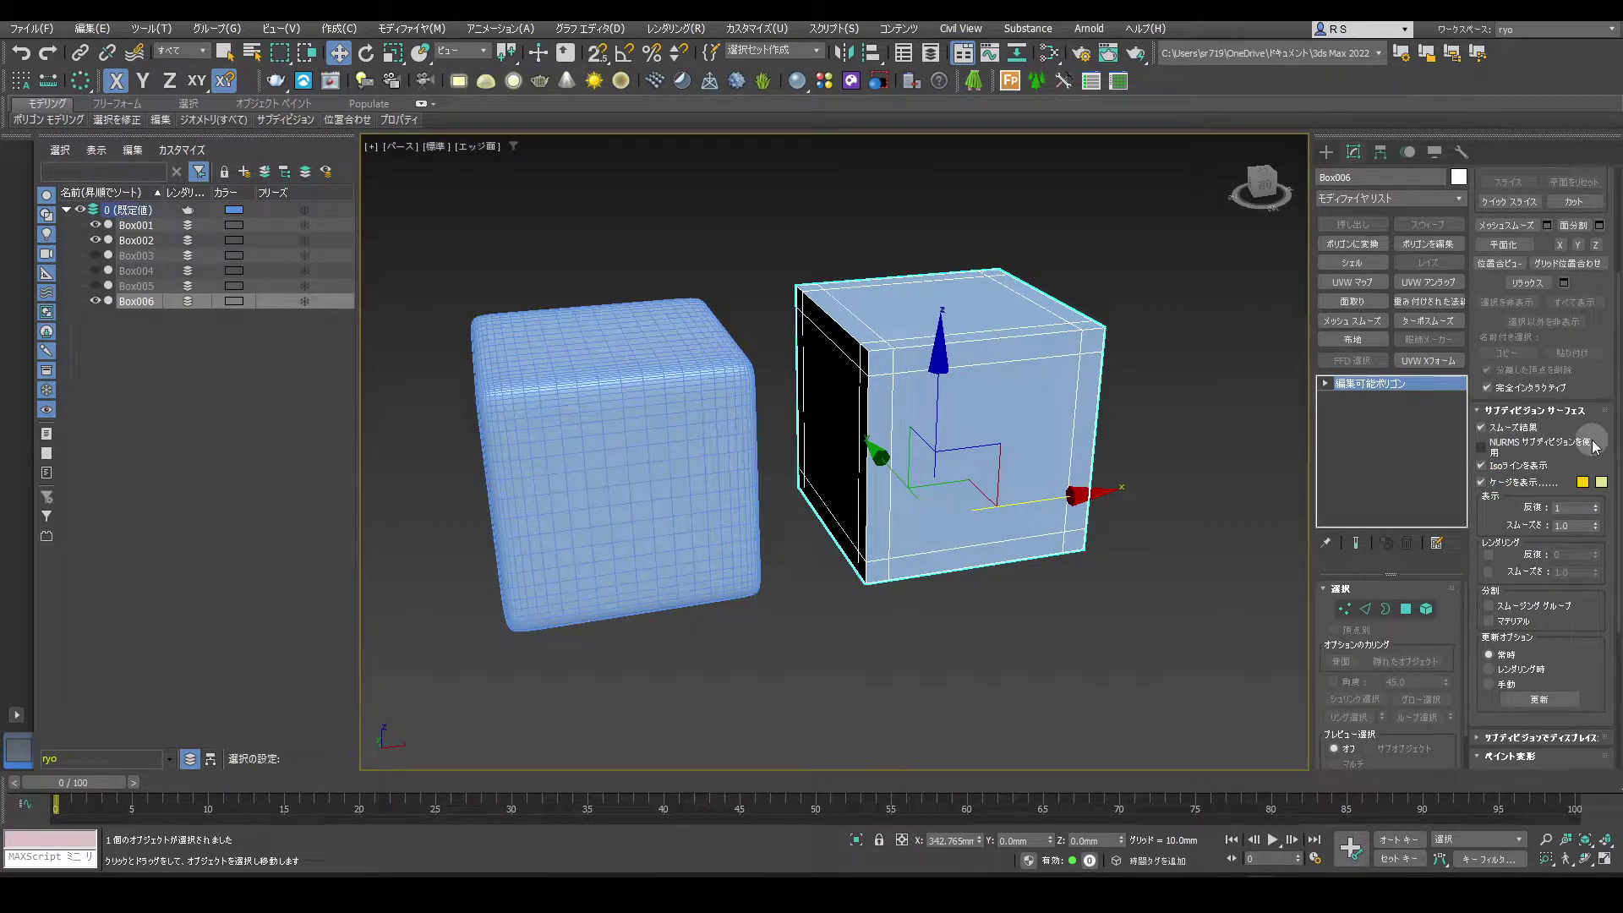
left_click(1487, 452)
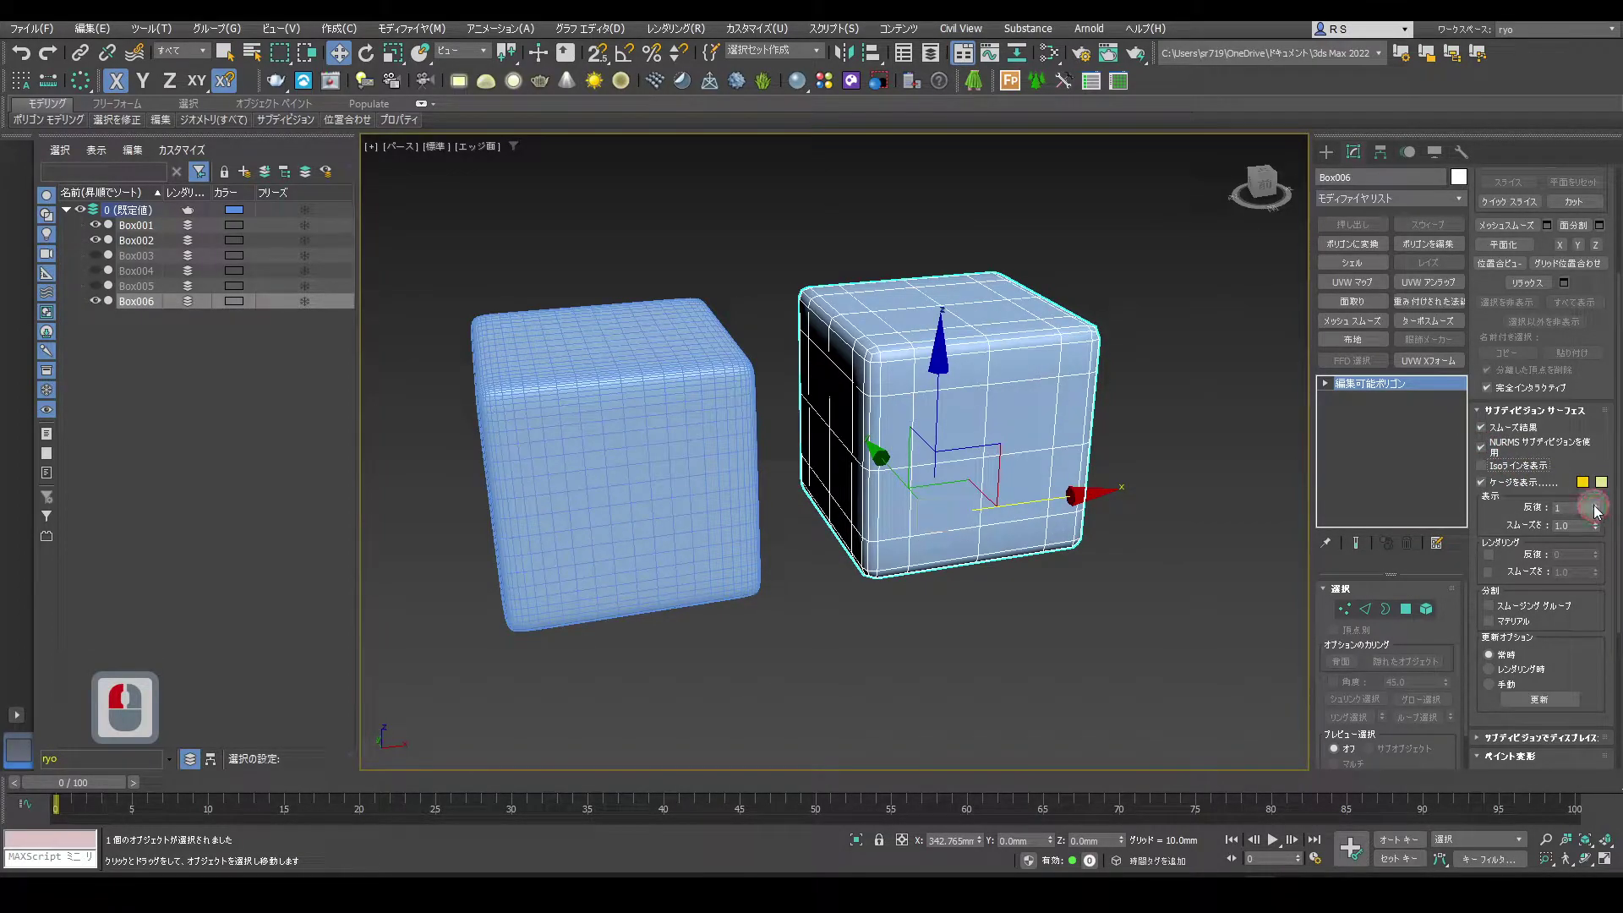
double_click(1601, 510)
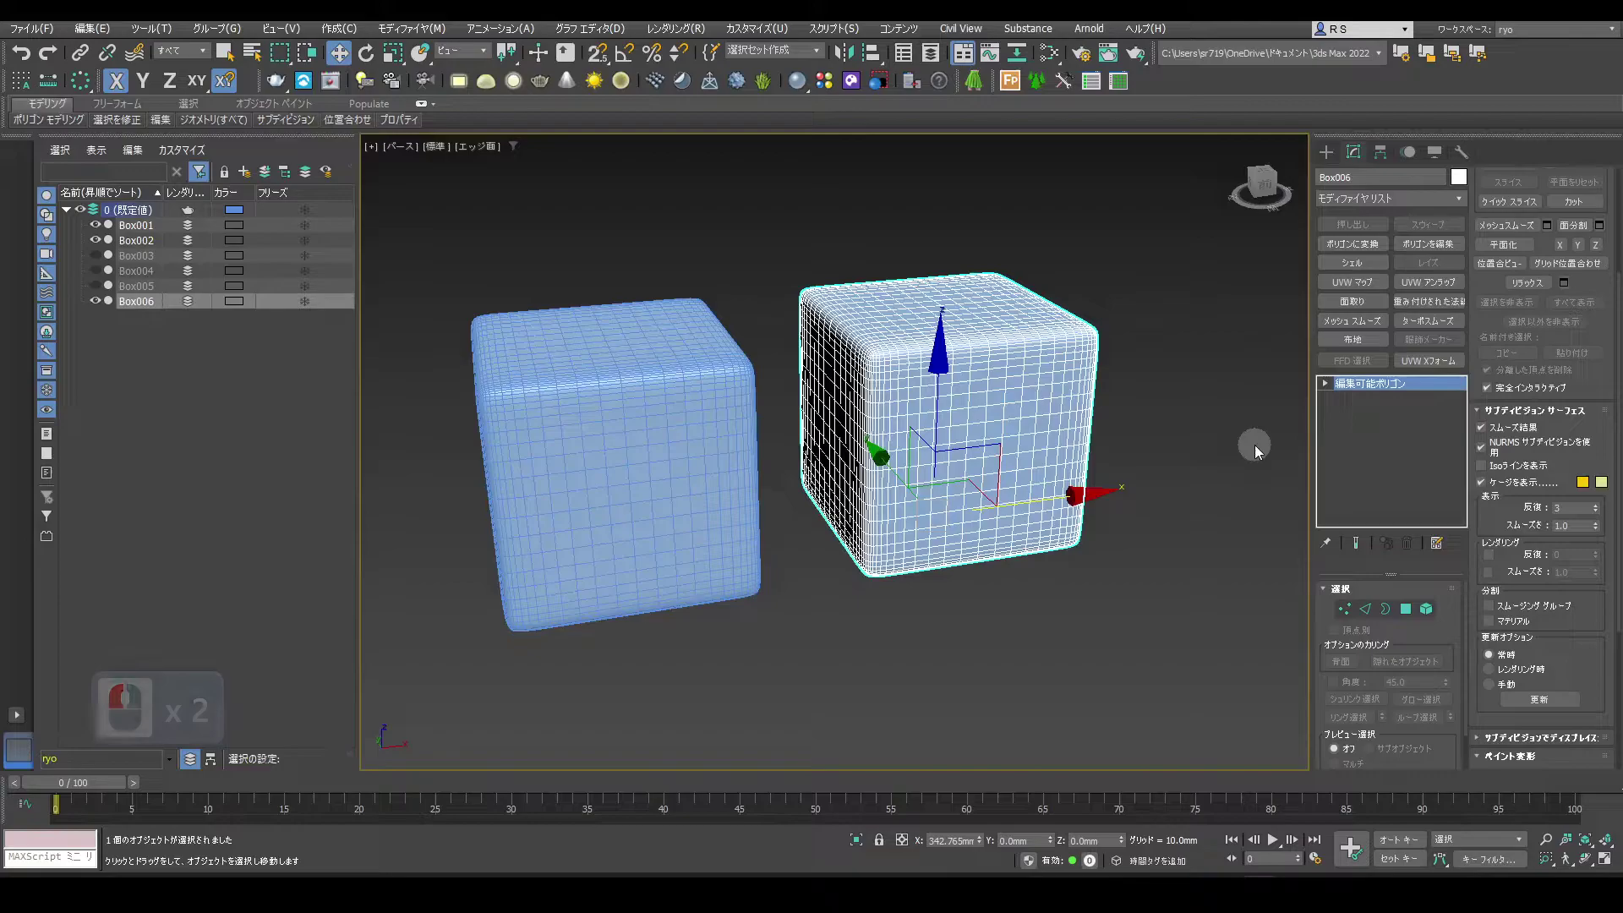
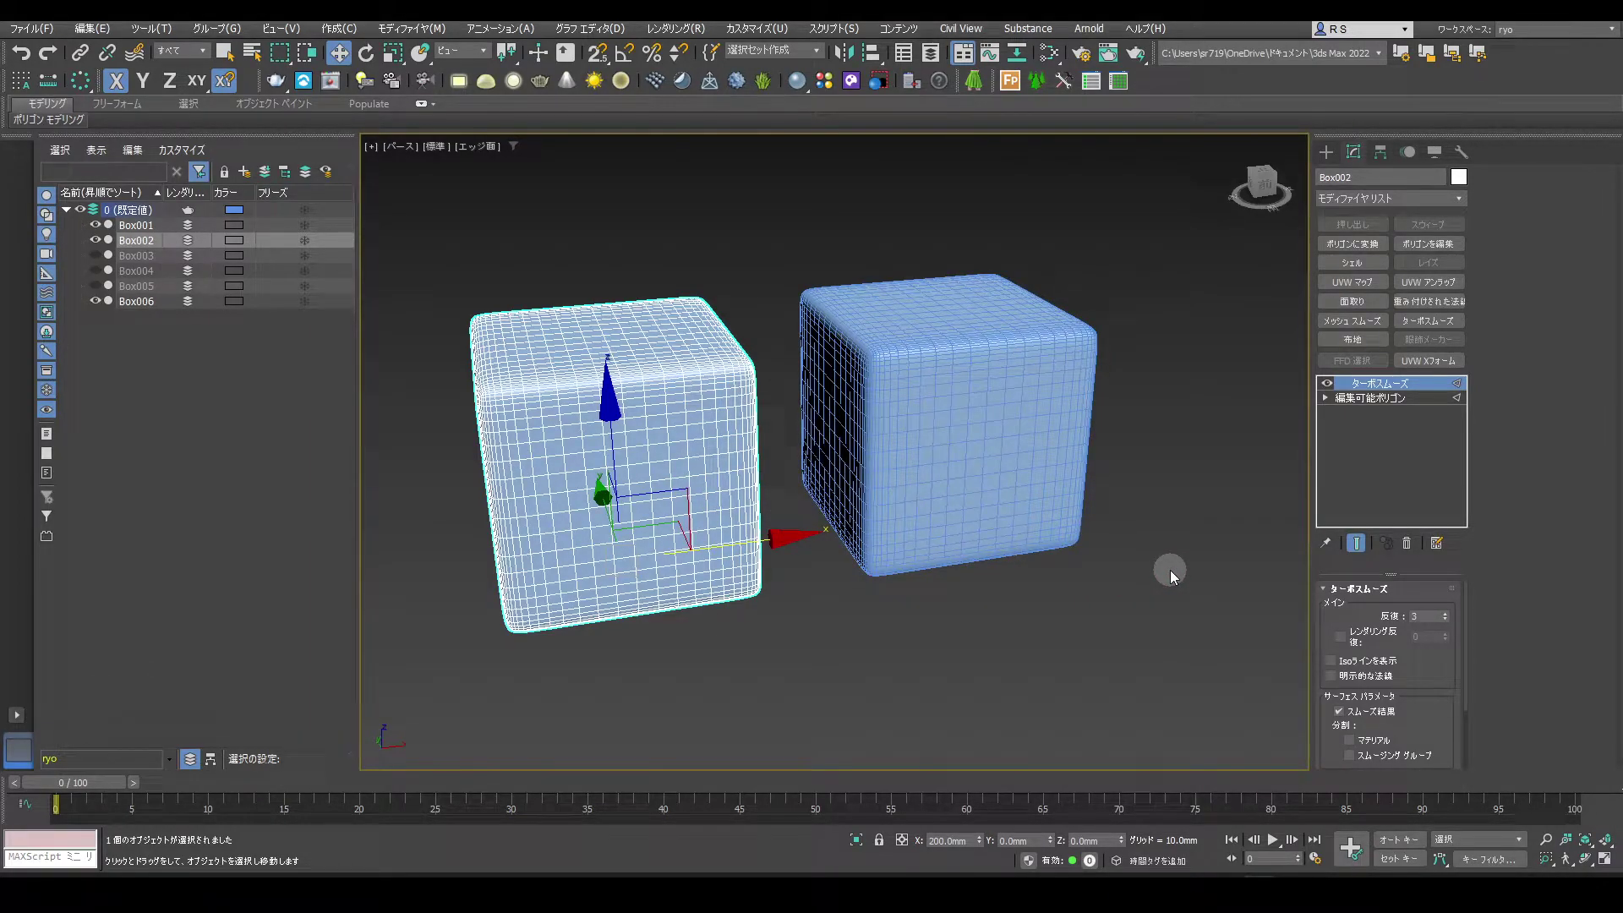
Reselect the copied box to compare it with Box002
left_click(1030, 461)
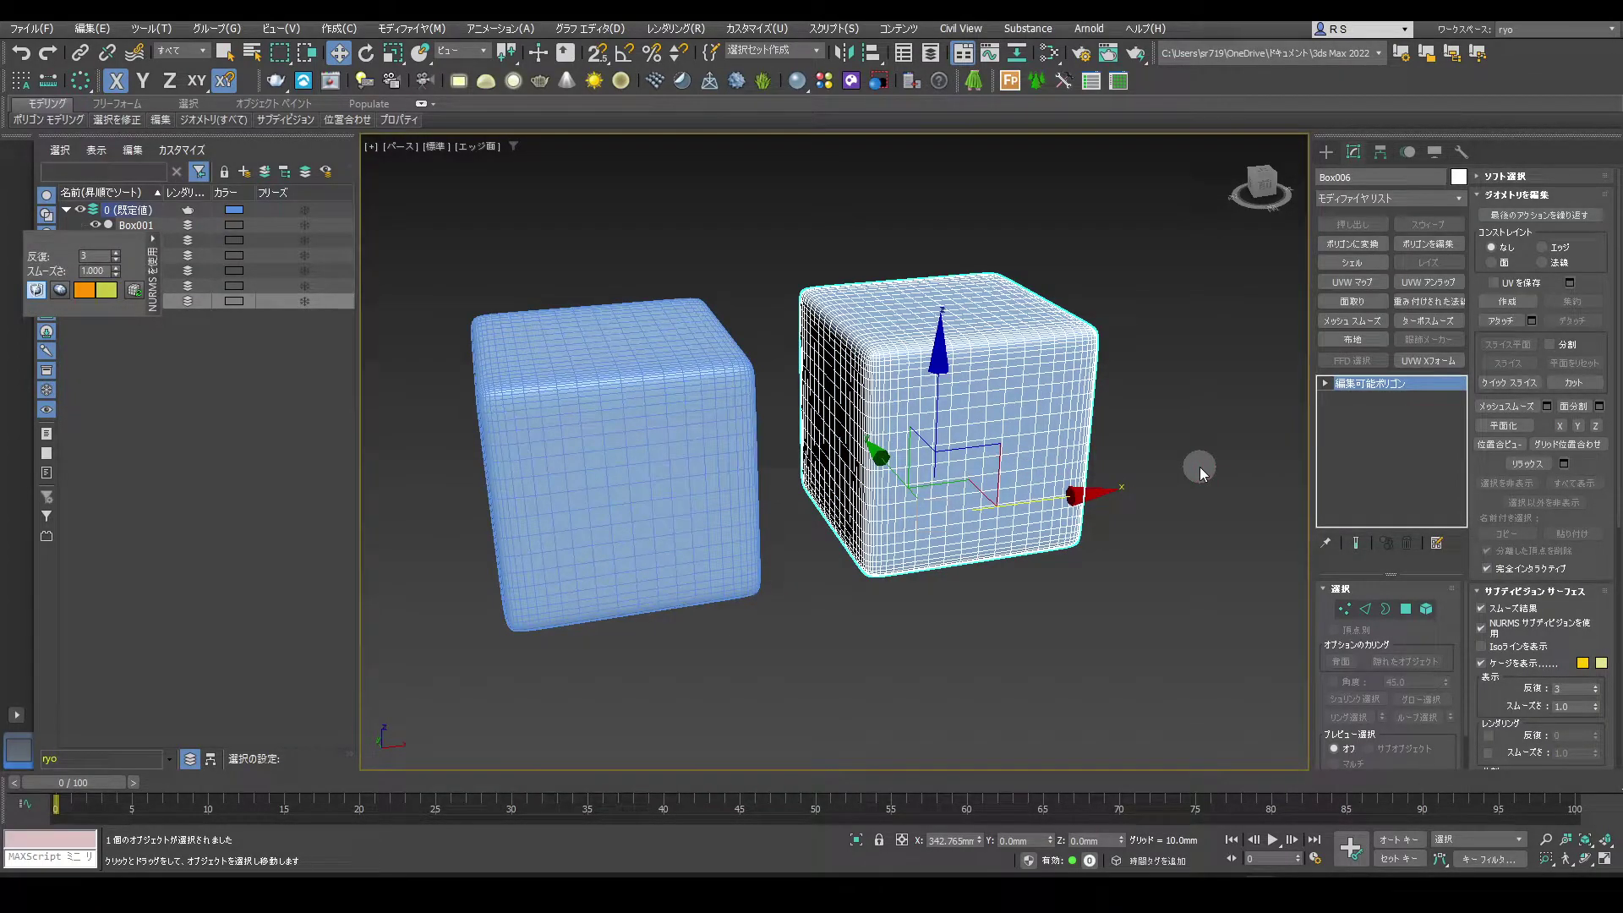
left_click(1207, 477)
Hide the compared boxes and frame the cross-shaped Box003 in view
left_click(102, 231)
left_click(102, 256)
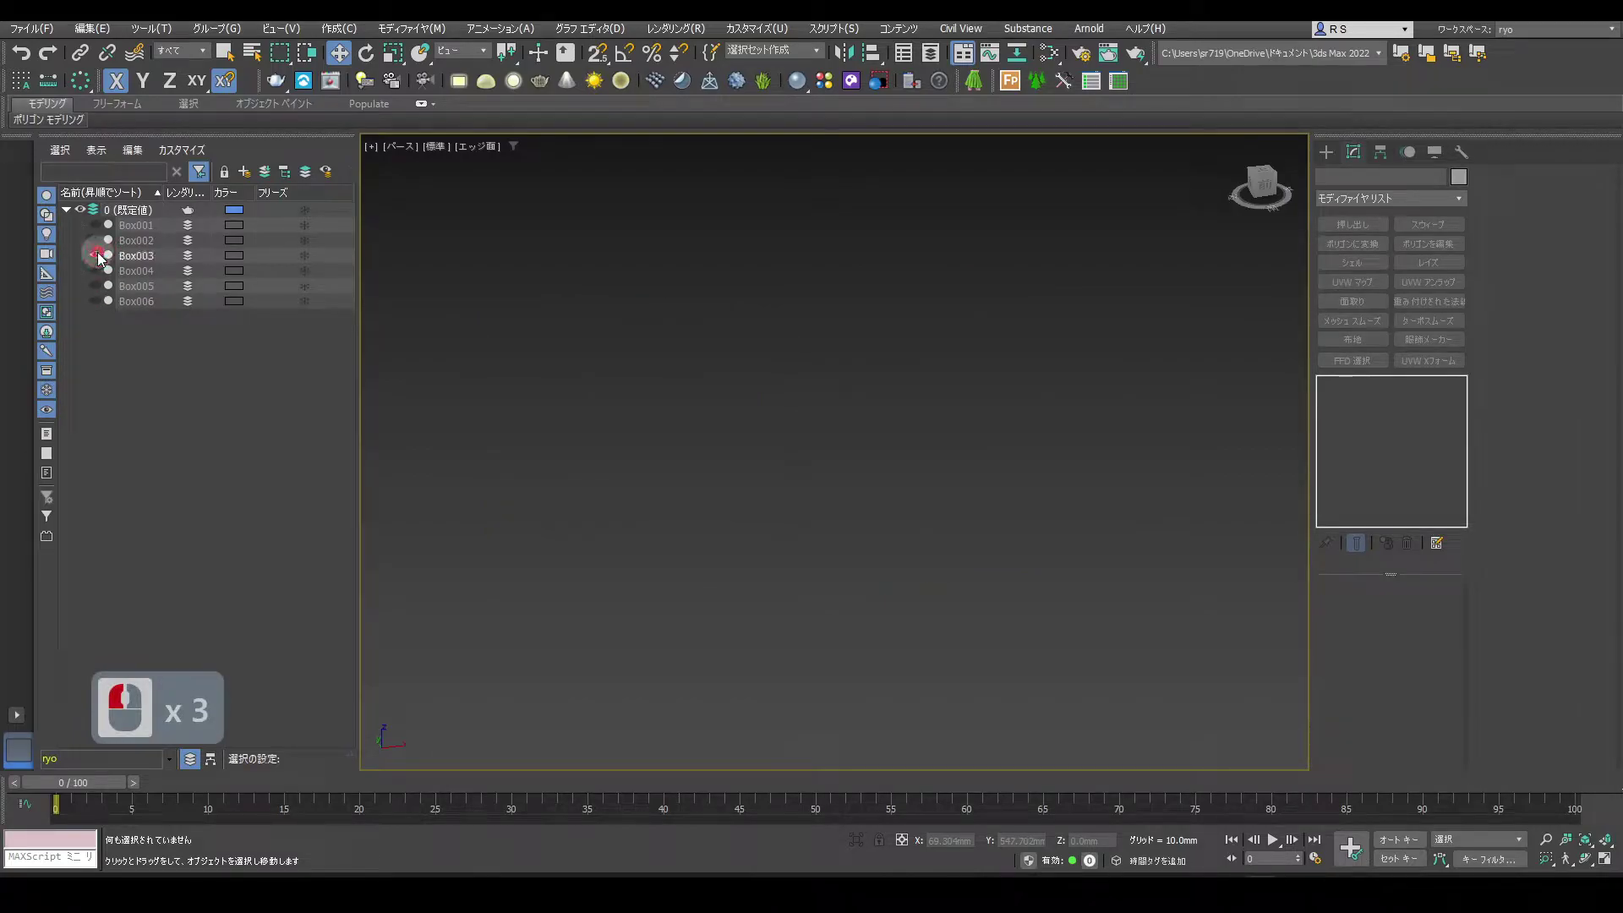
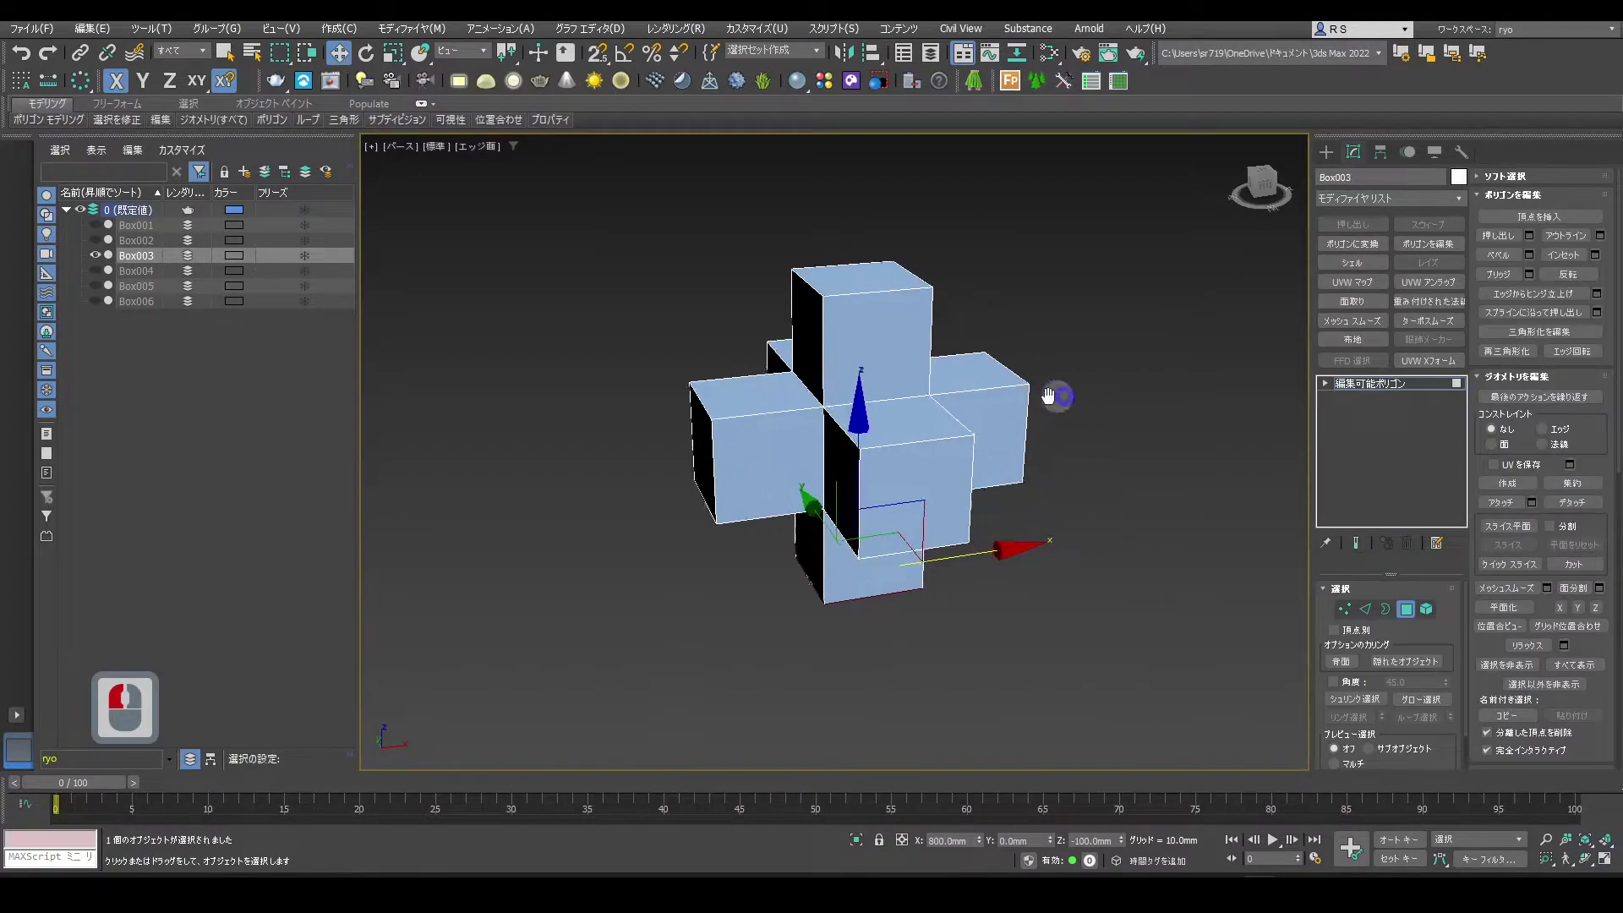
middle_click(1028, 399)
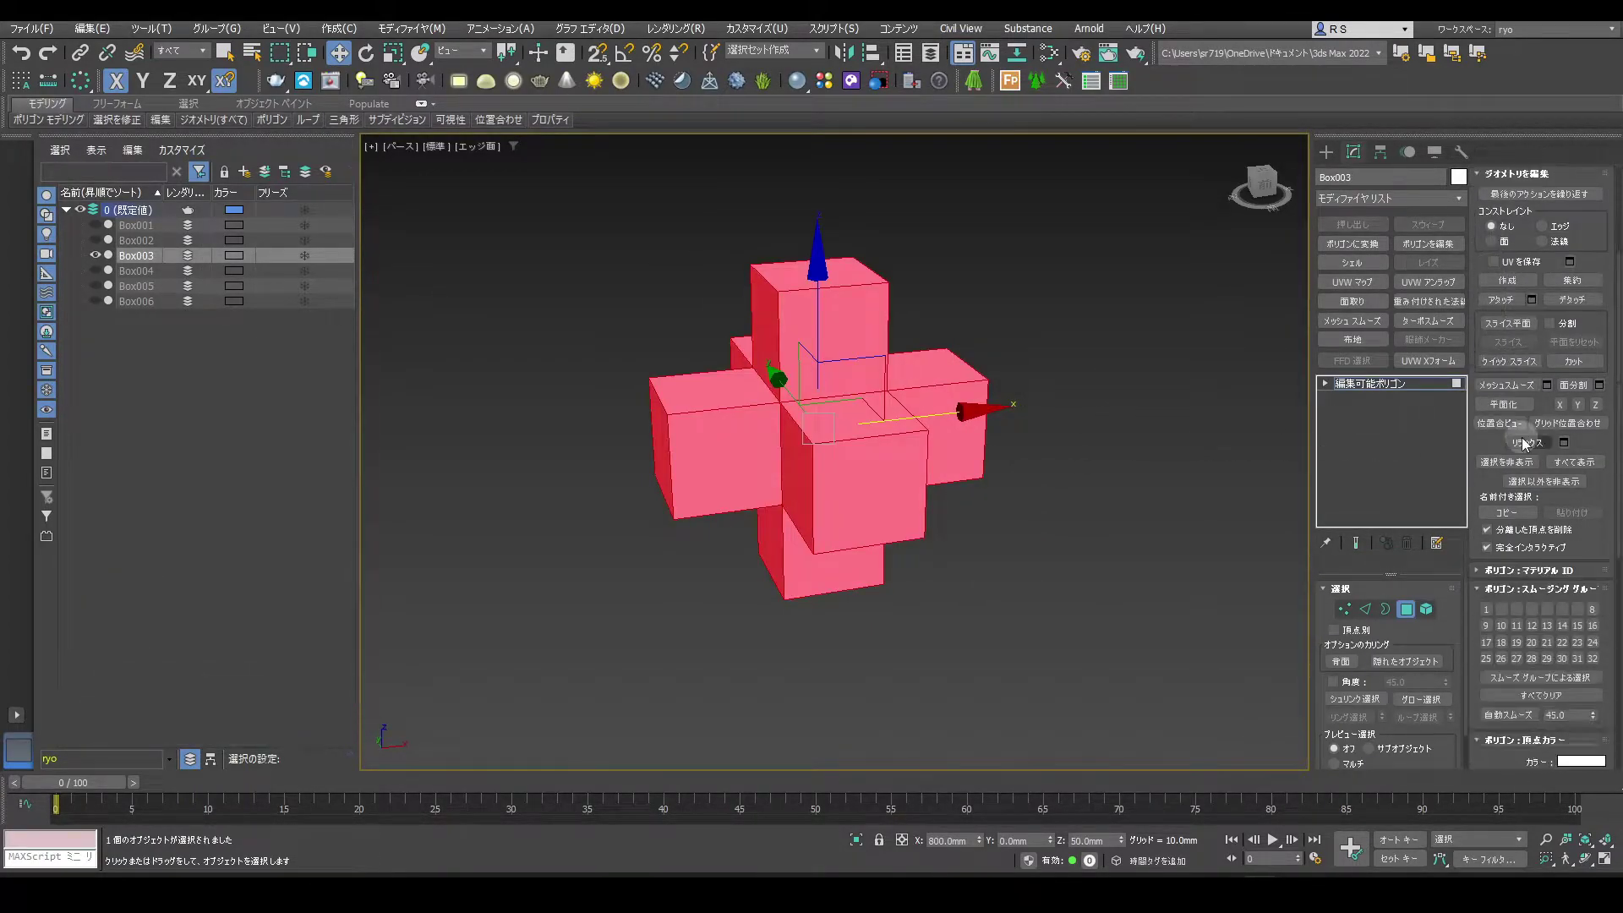
Give the right arm's end face its own smoothing group, separate from the cross body
left_click(1545, 549)
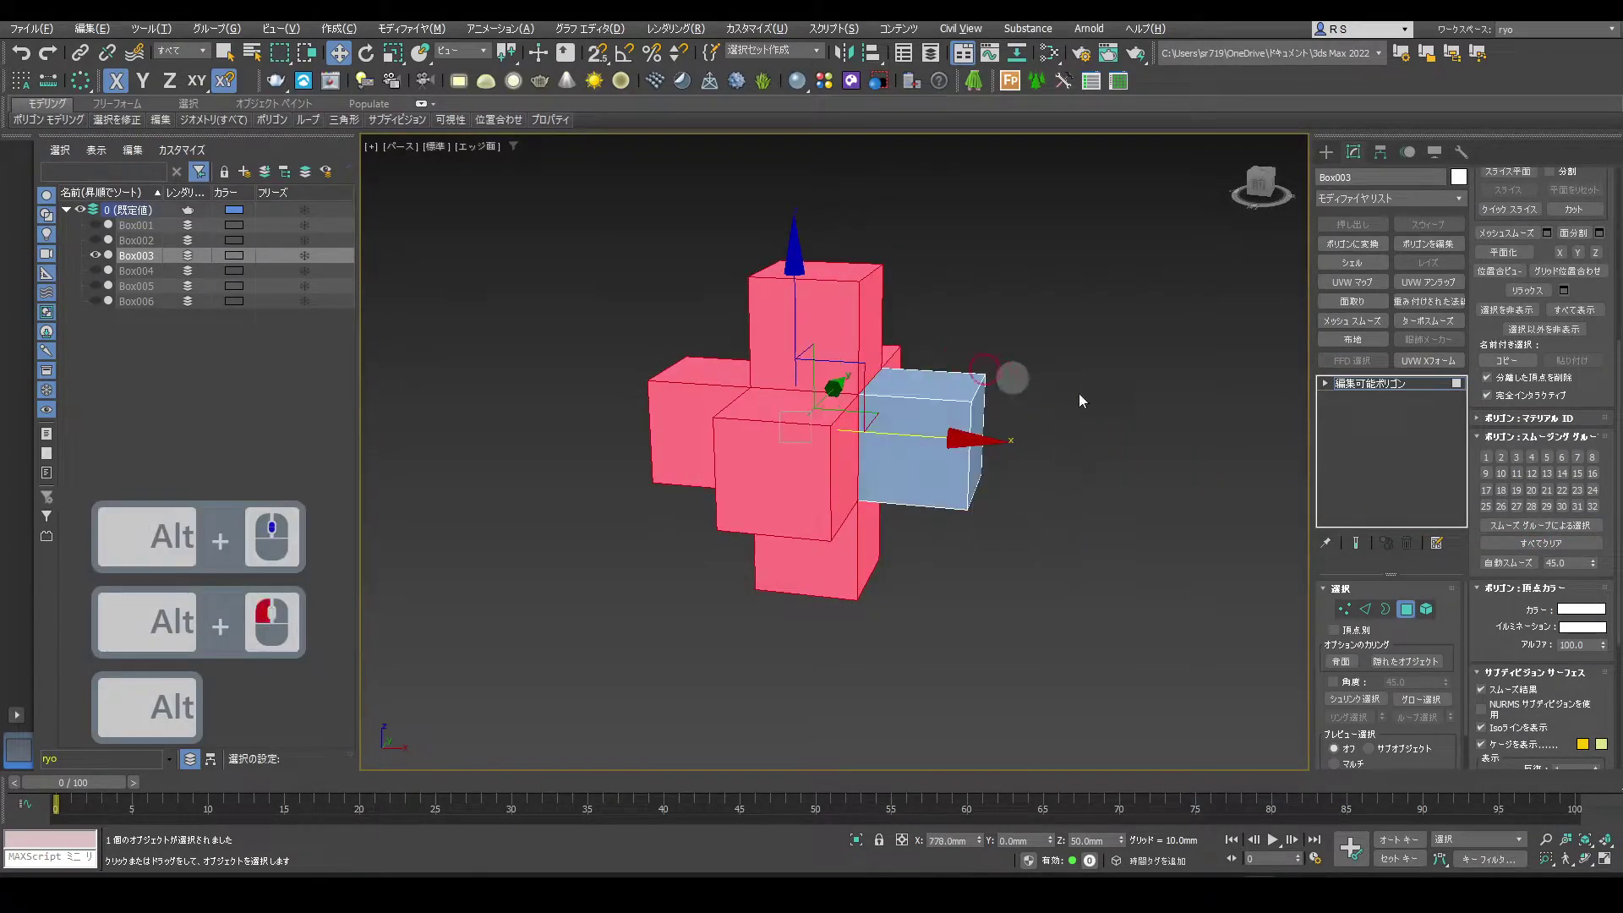
left_click(1488, 460)
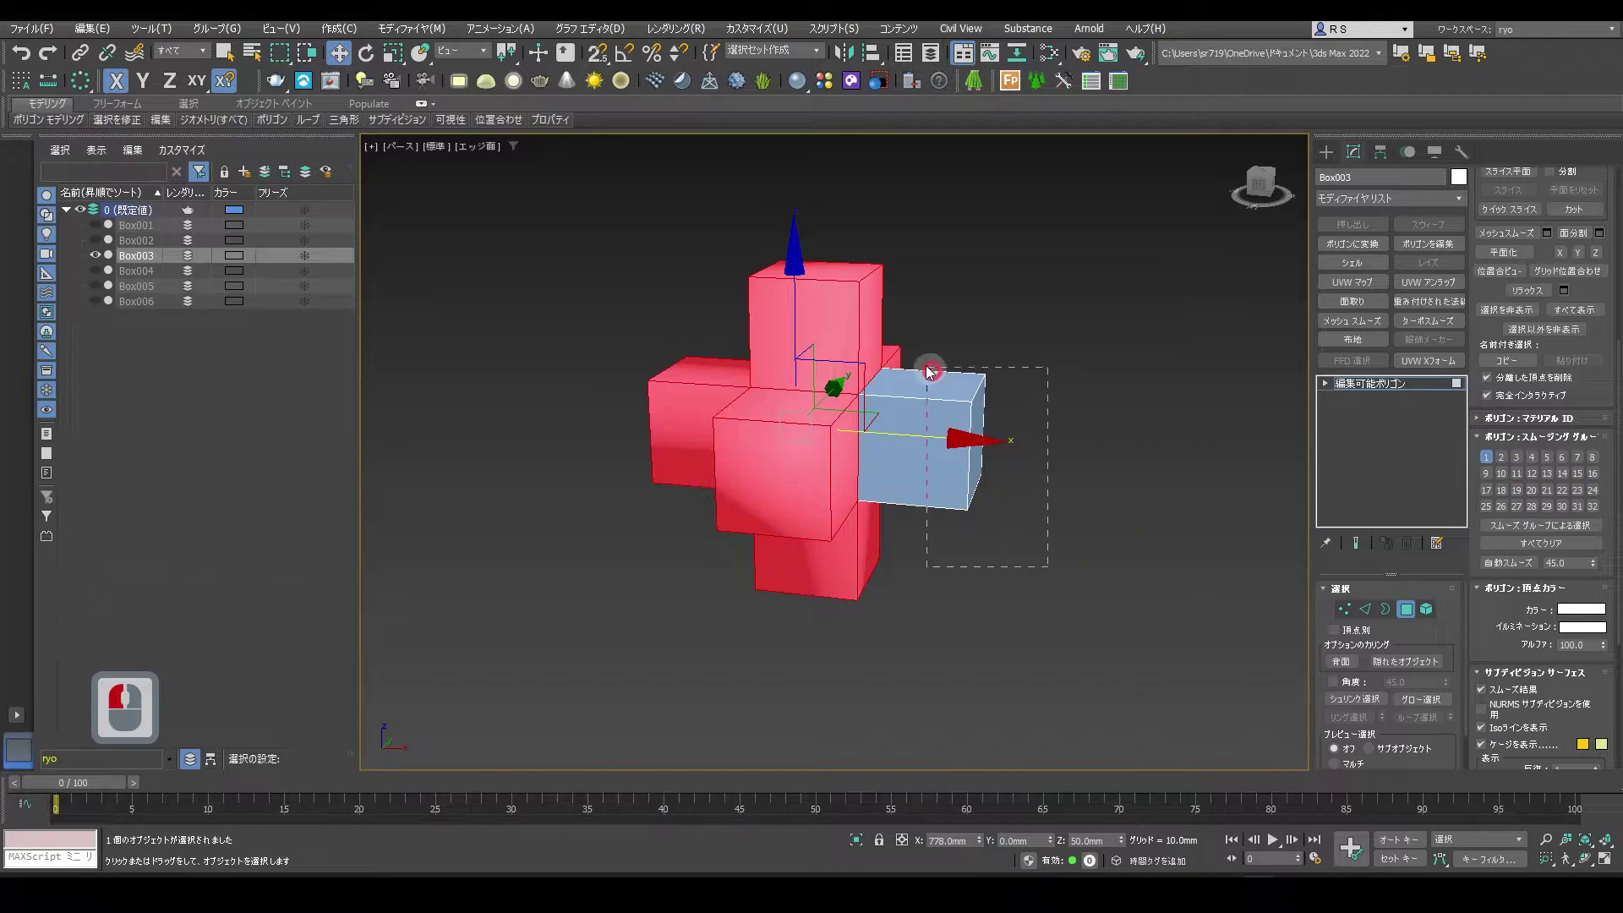
left_click(919, 353)
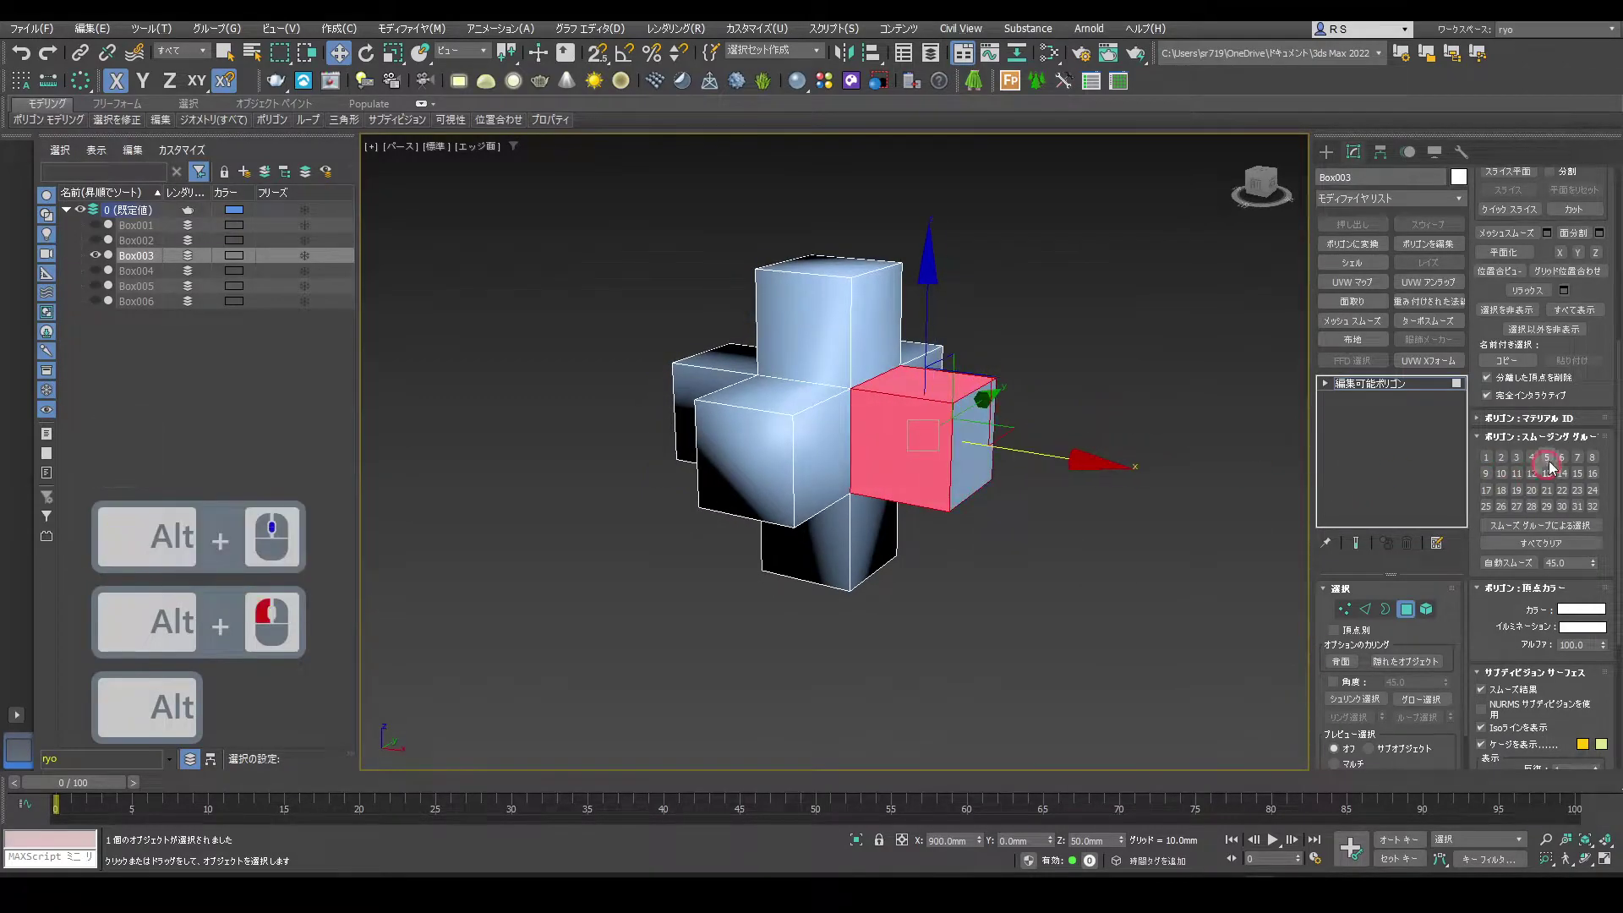
left_click(1507, 462)
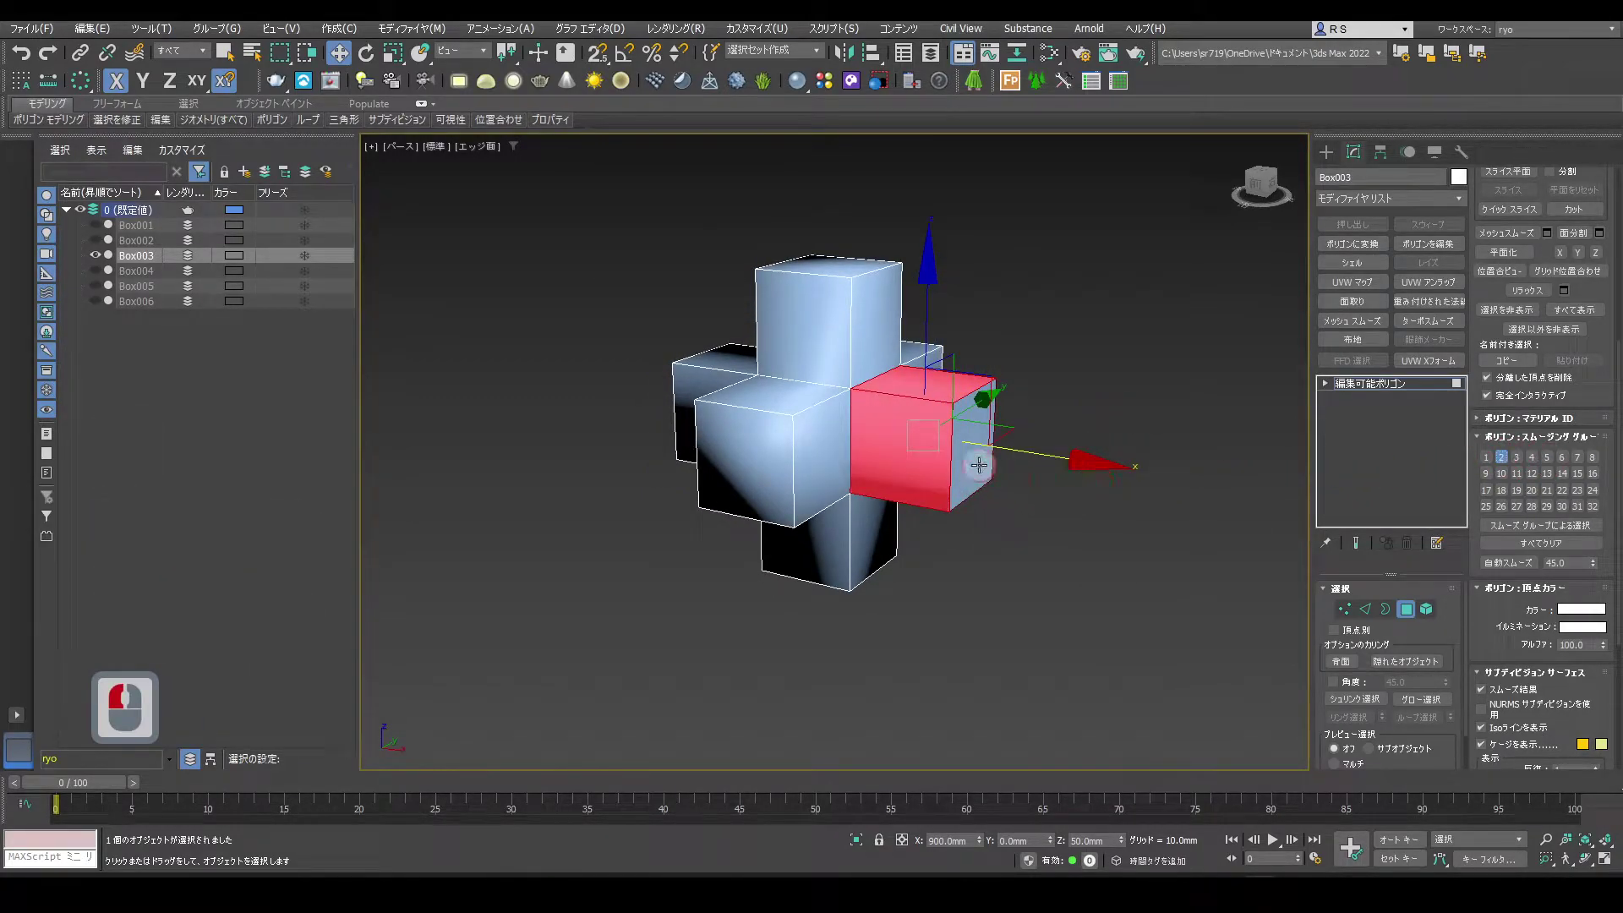
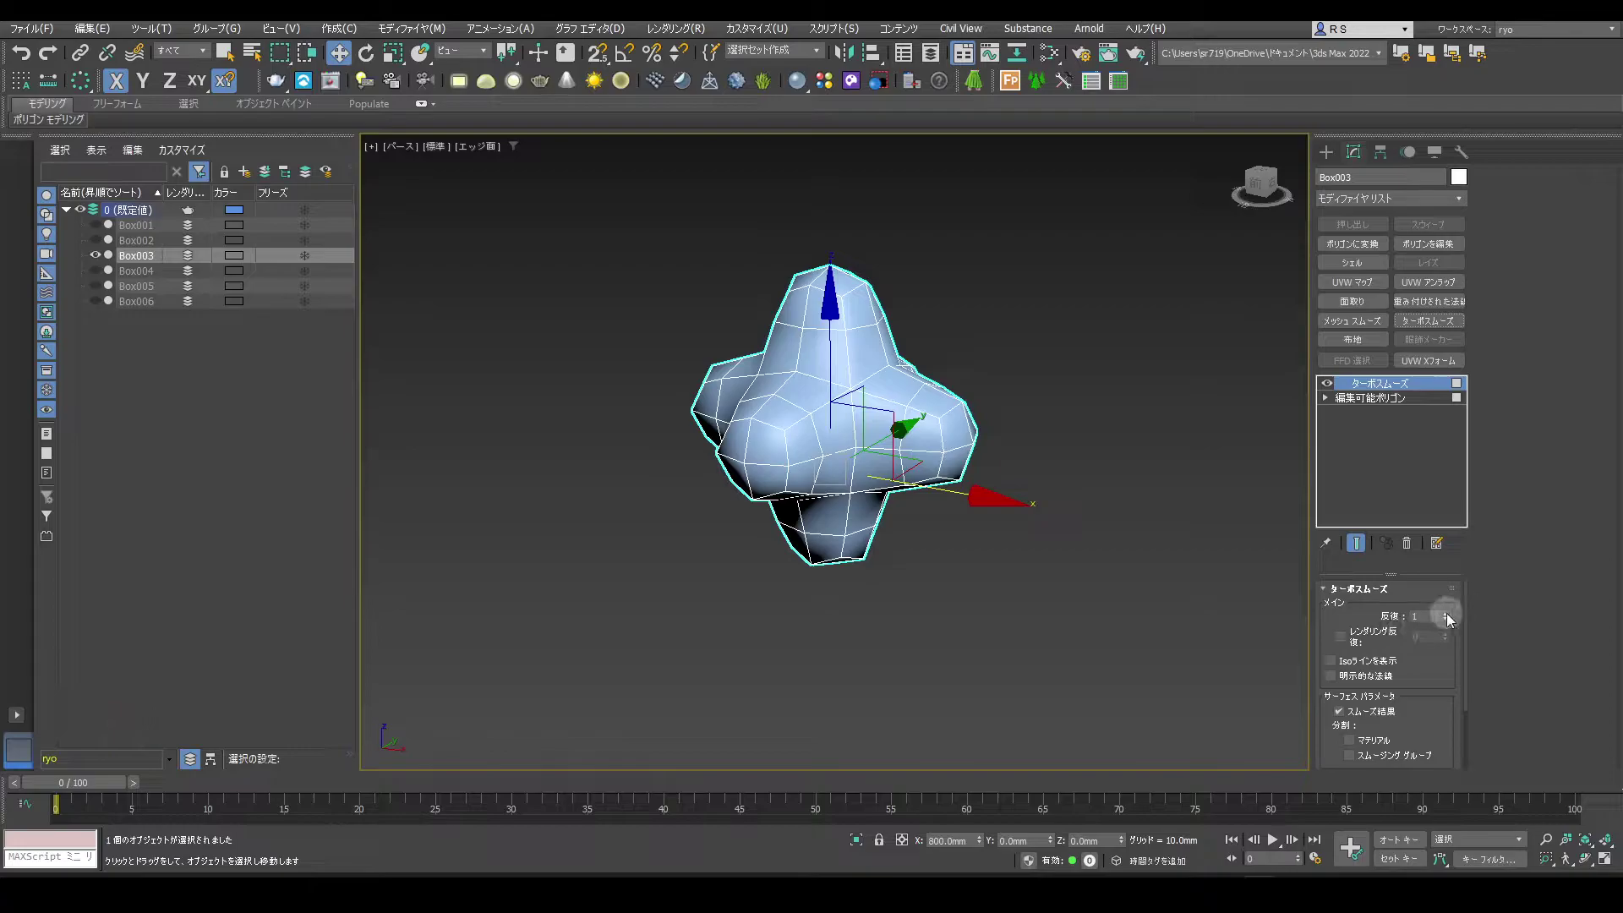
Raise TurboSmooth iterations and enable Separate by Smoothing Groups on the cross
double_click(1454, 618)
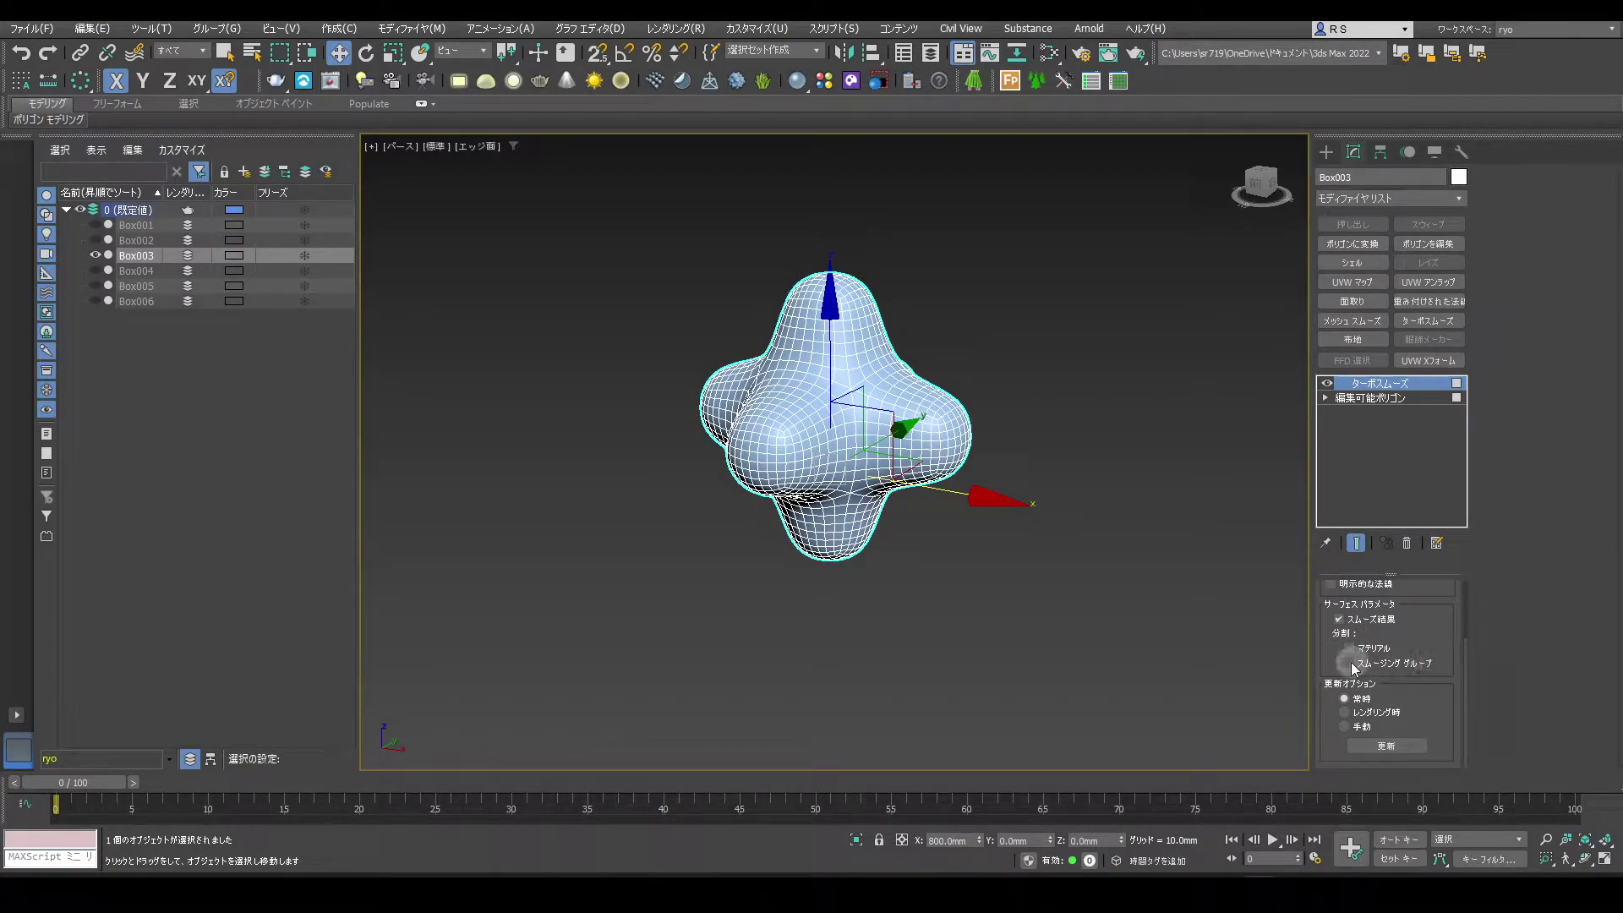
left_click(1353, 668)
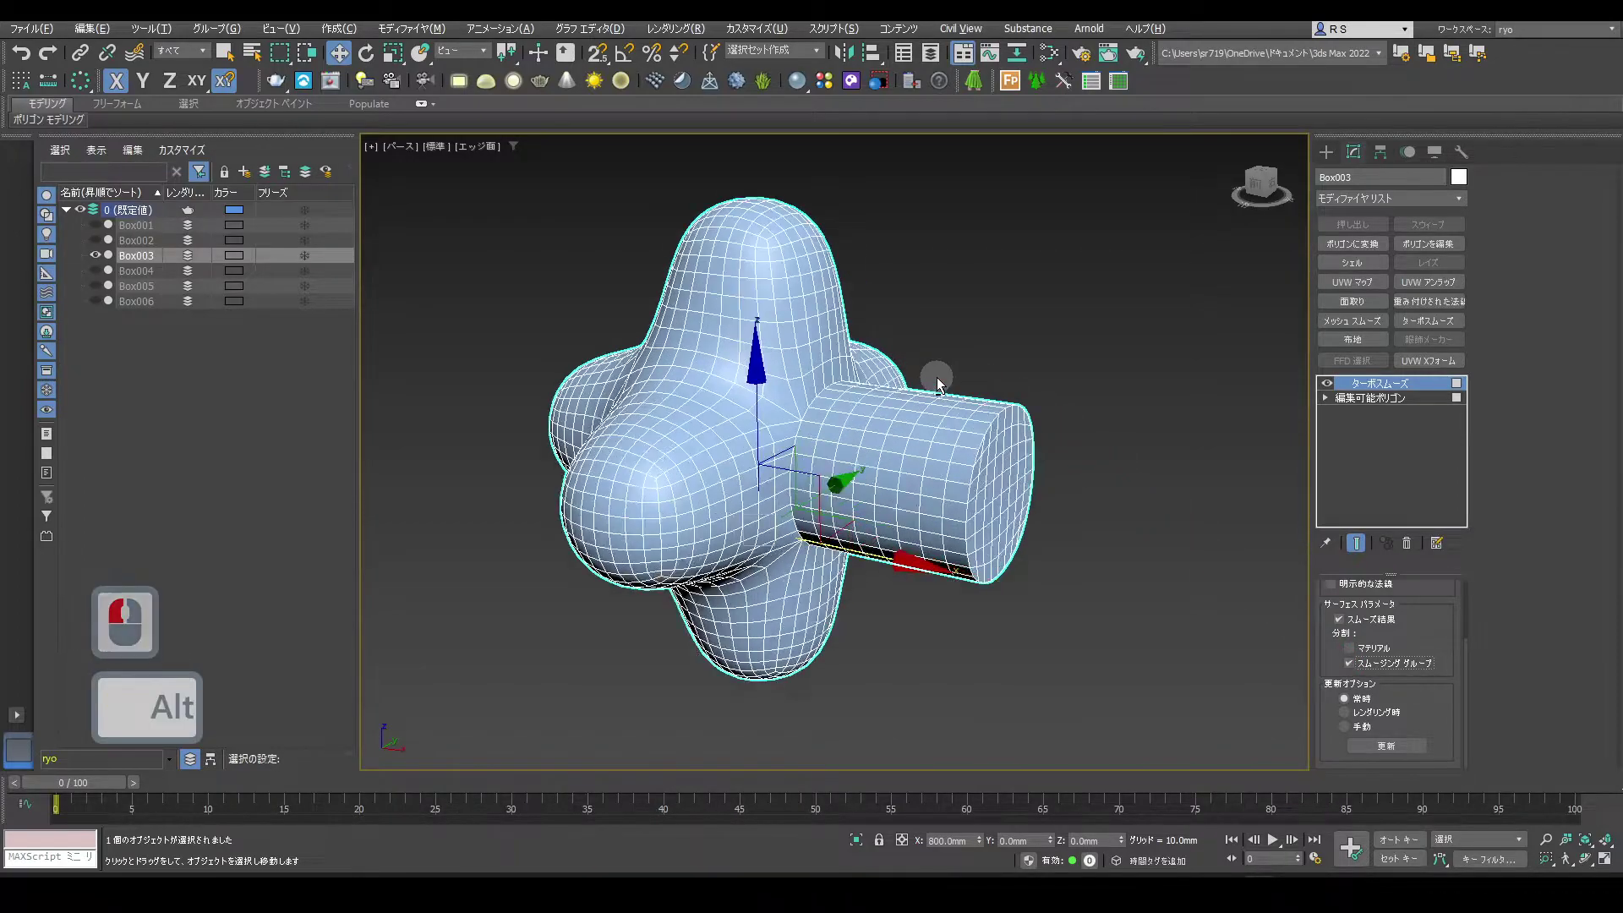
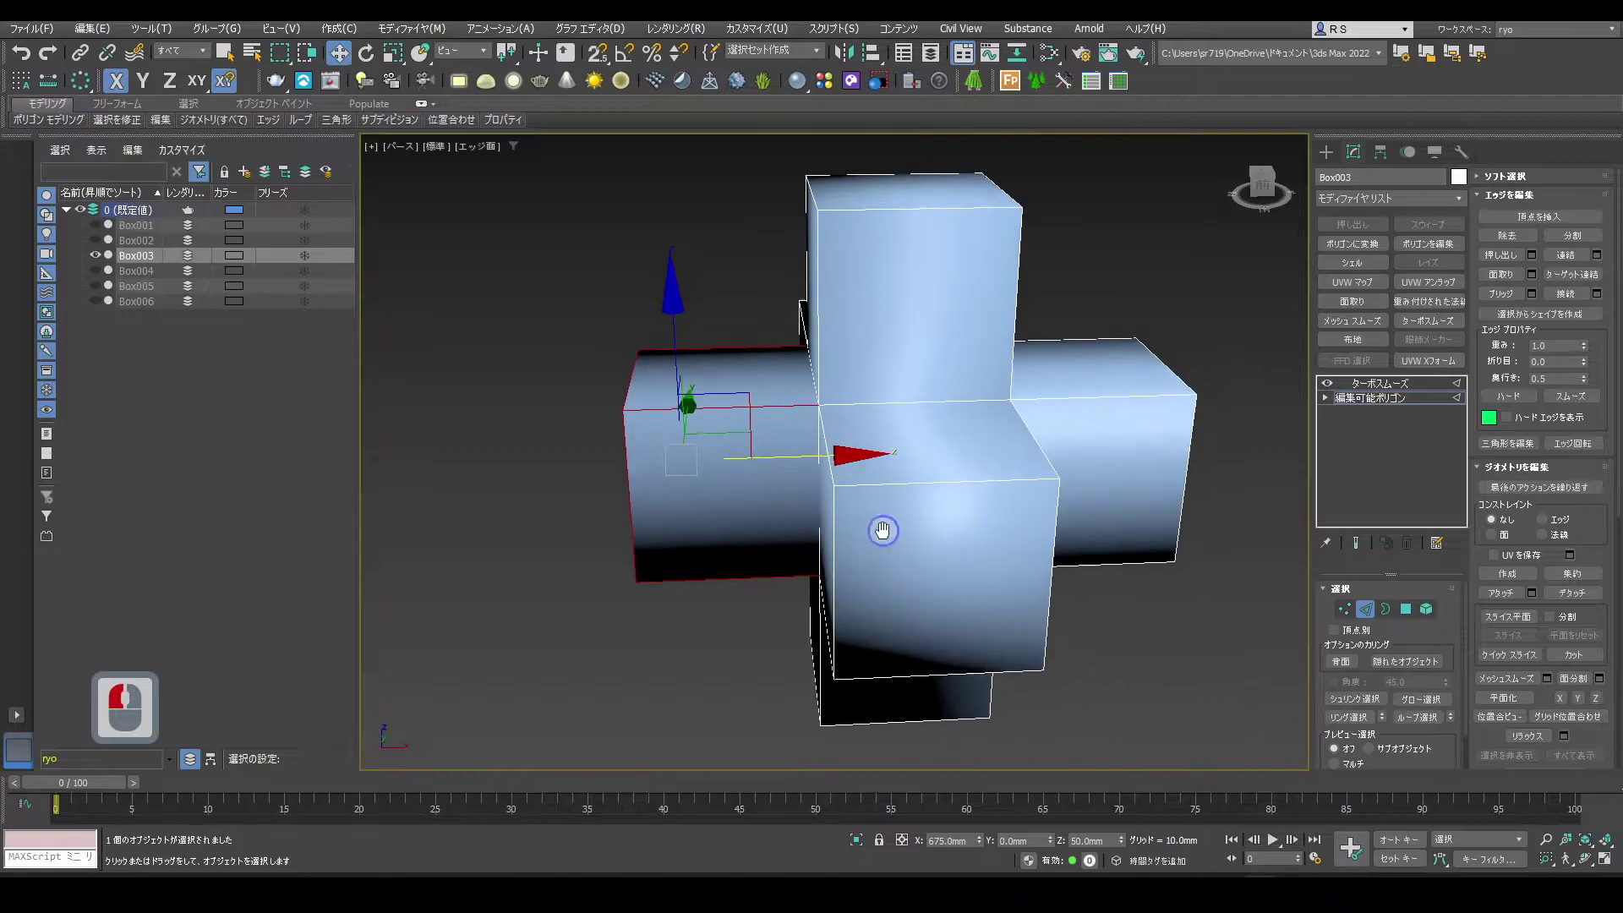
Crease the left arm's edge loop to 1.0 and check the smoothed preview
left_click(1364, 550)
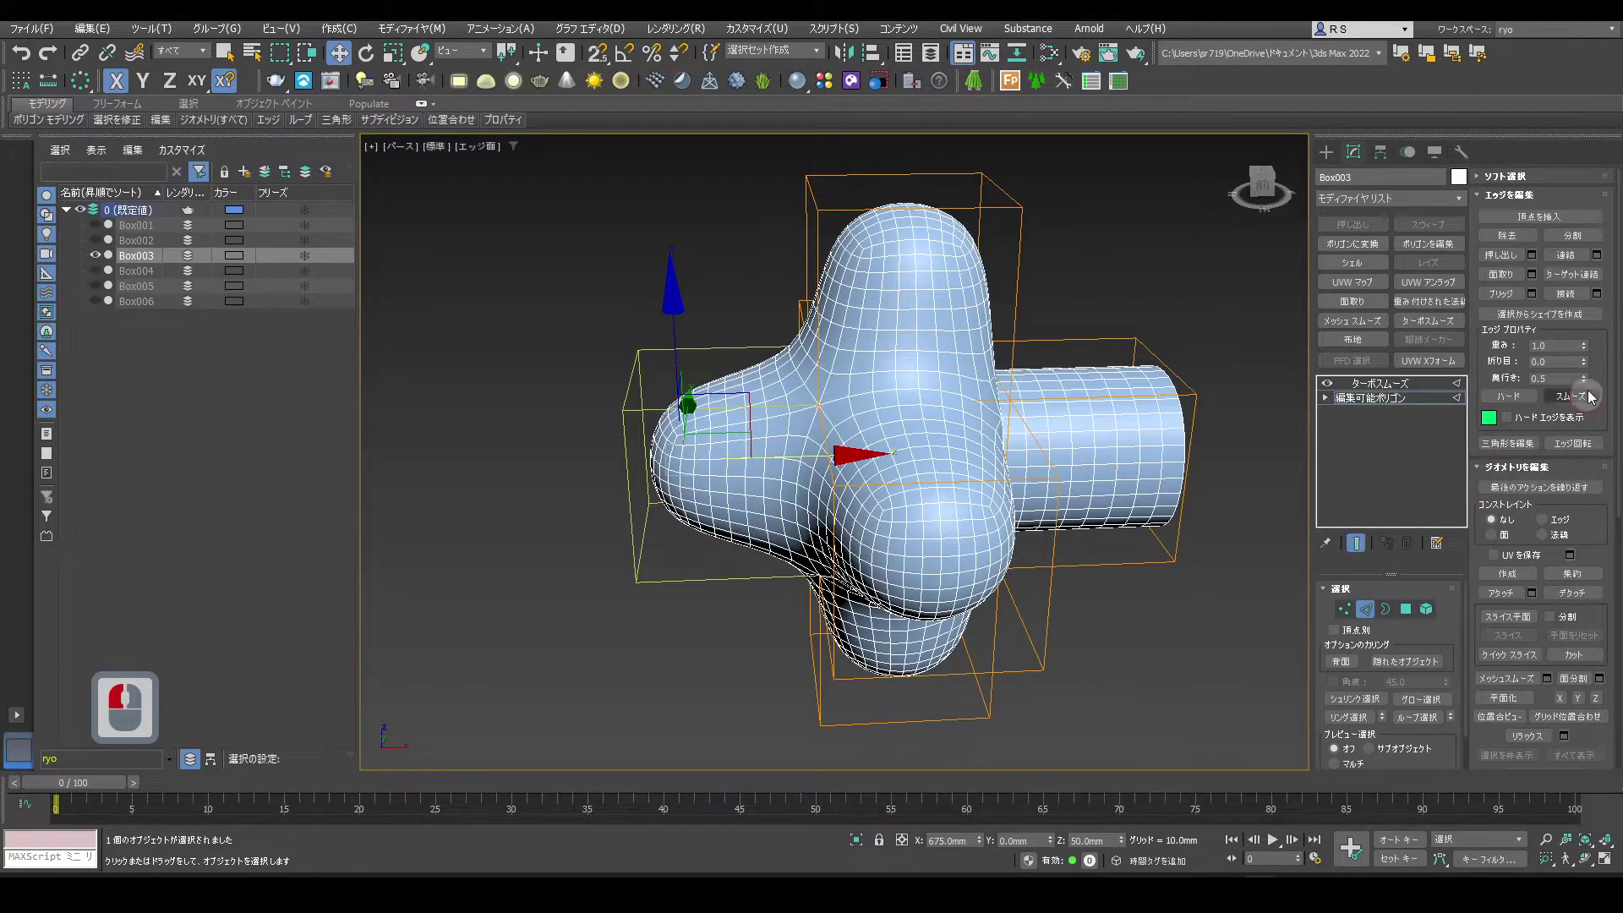
left_click(1591, 369)
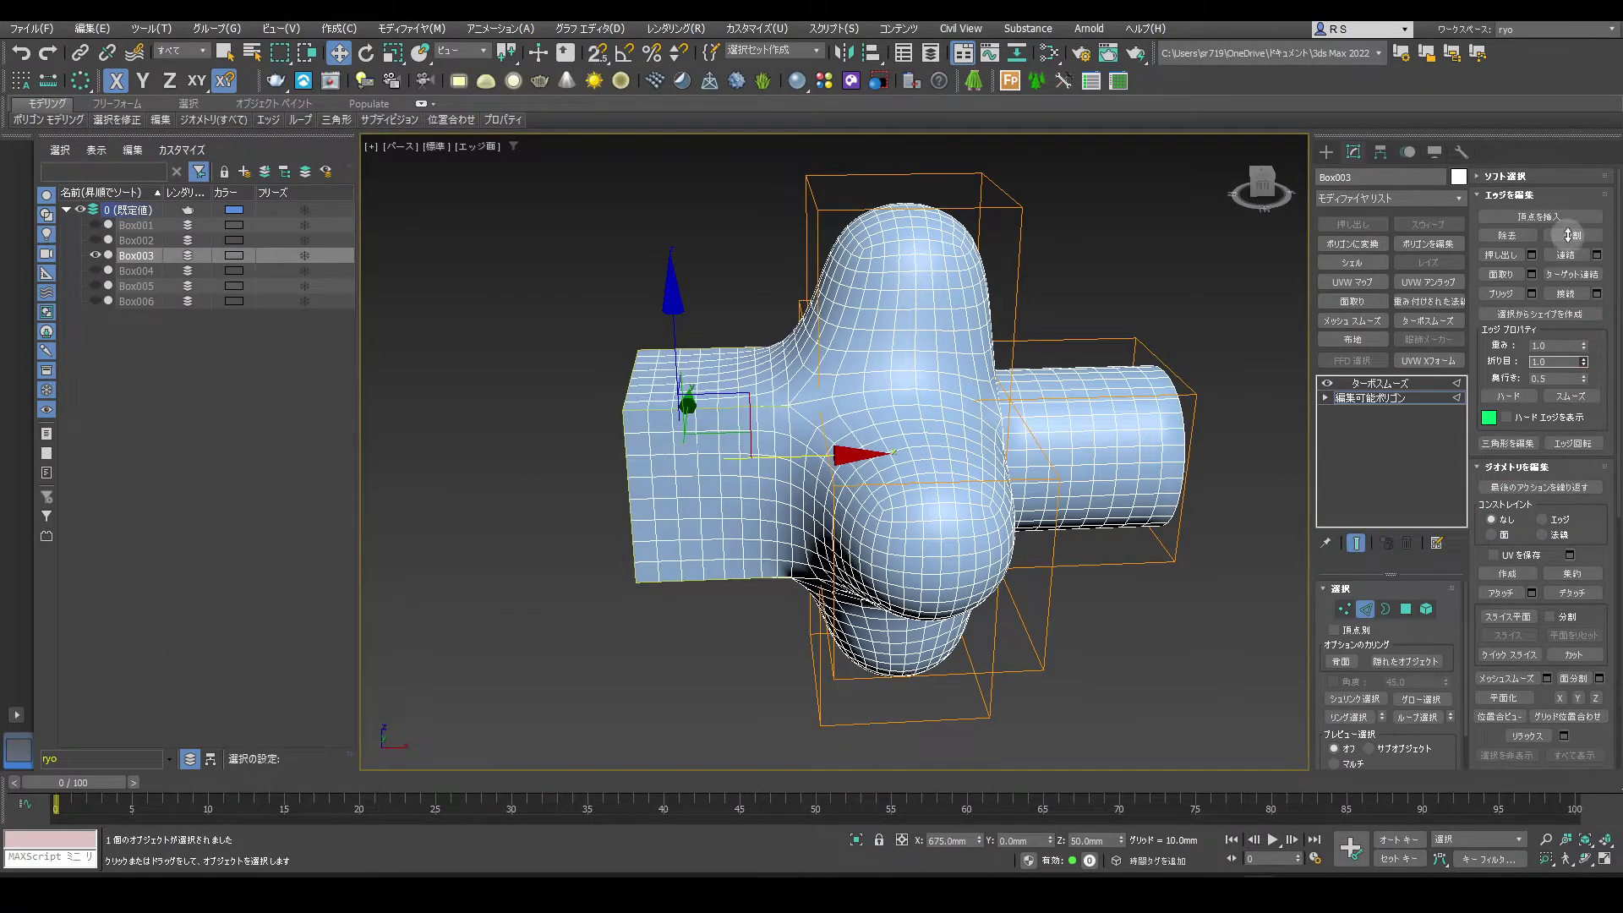
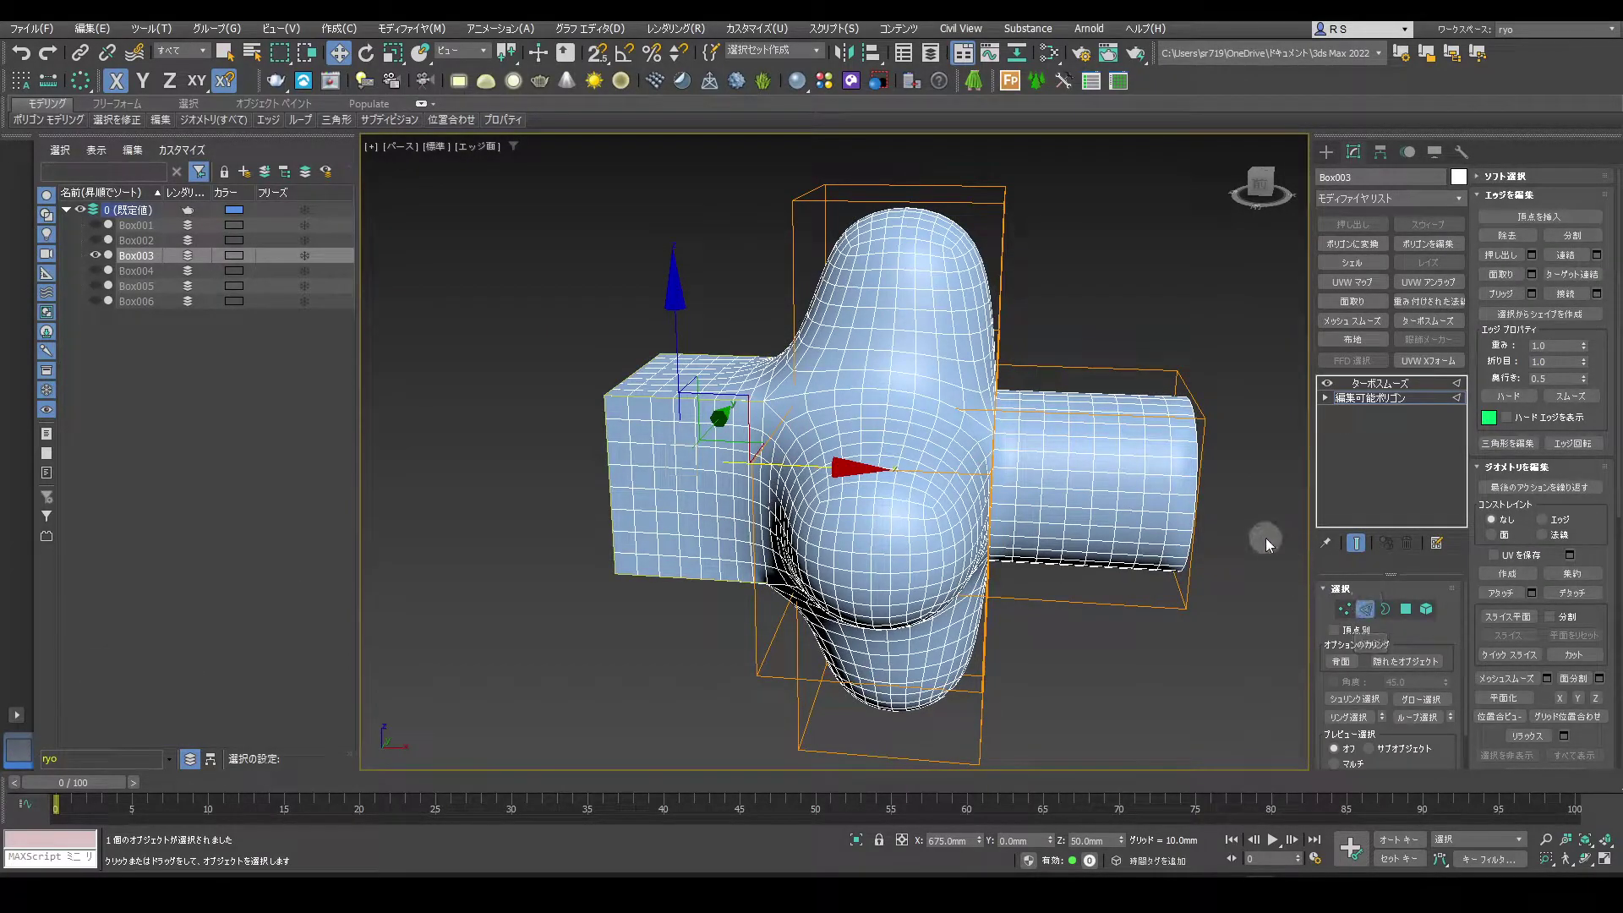
left_click(1361, 550)
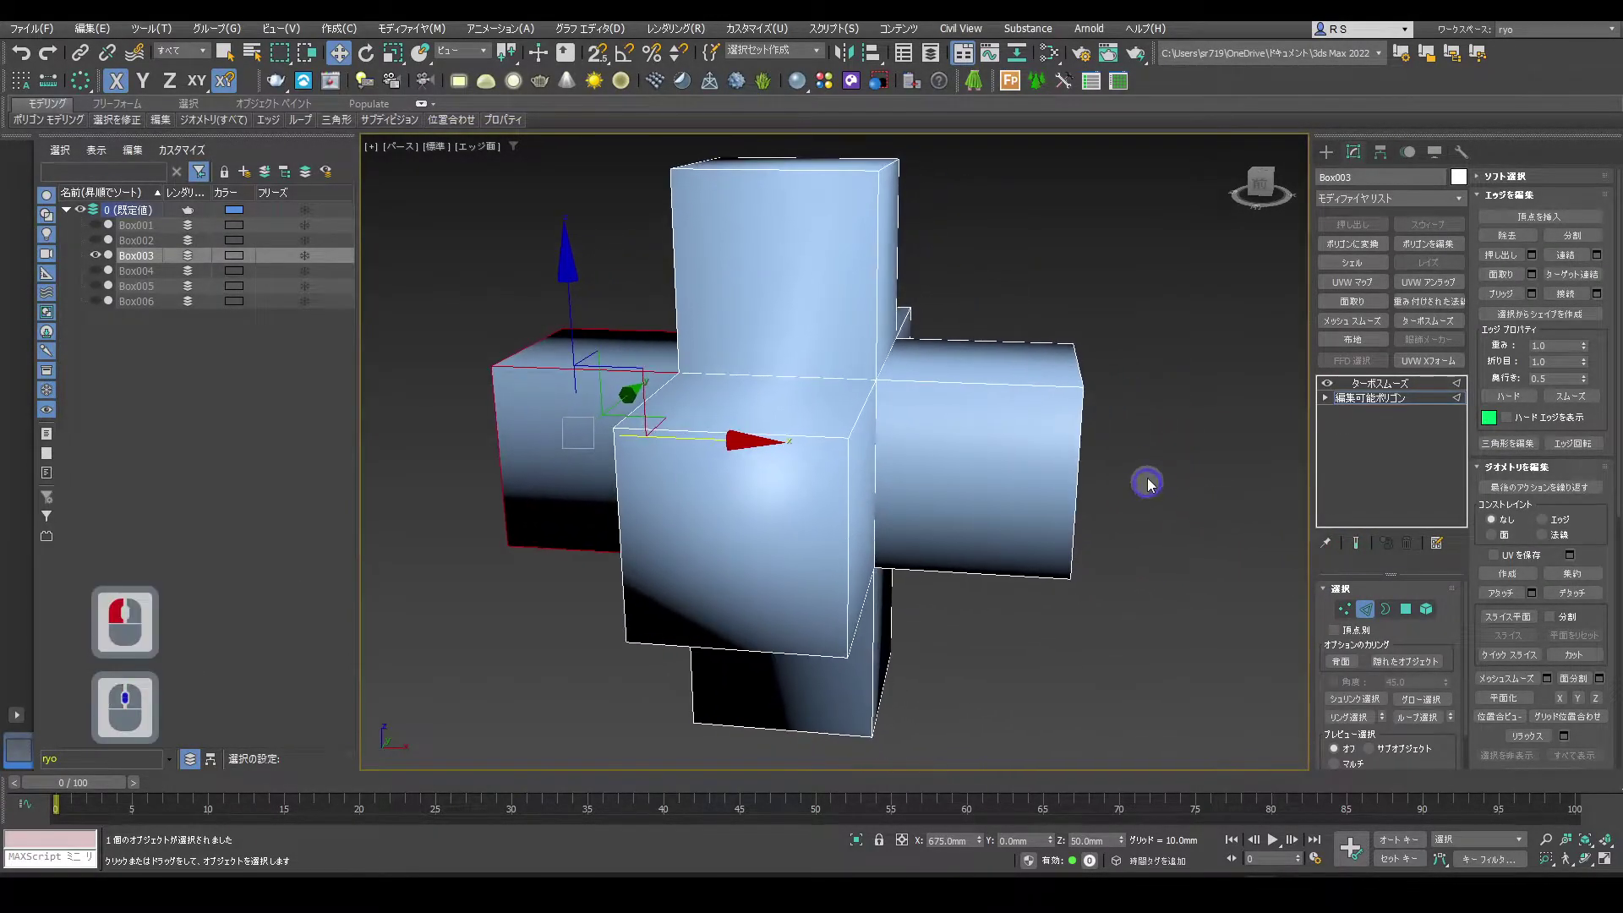
left_click(1154, 461)
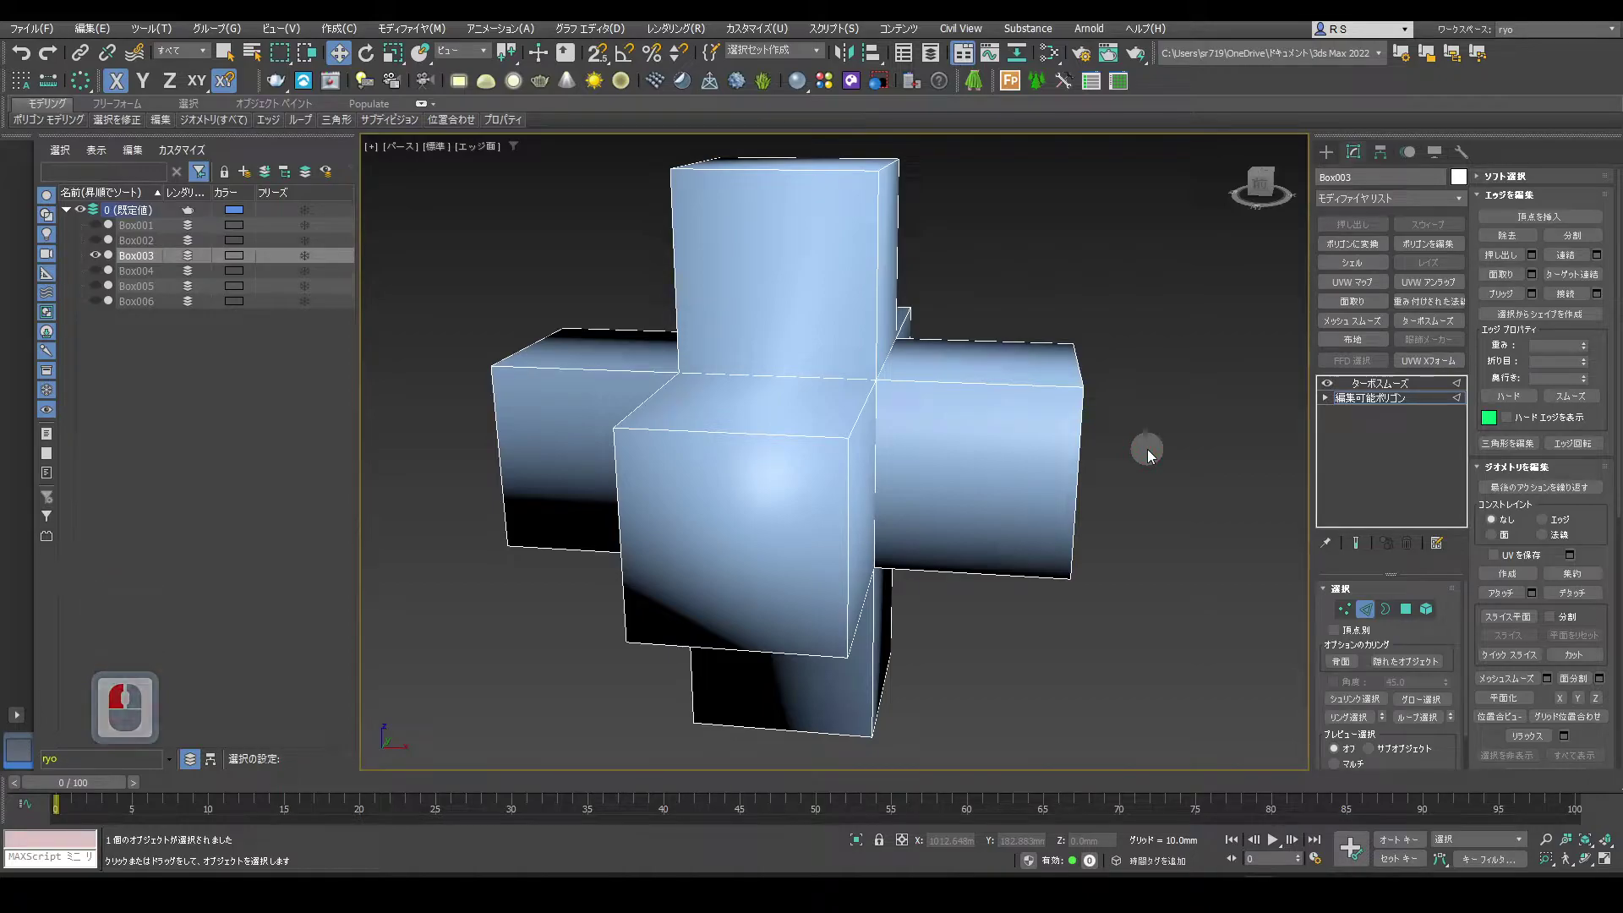
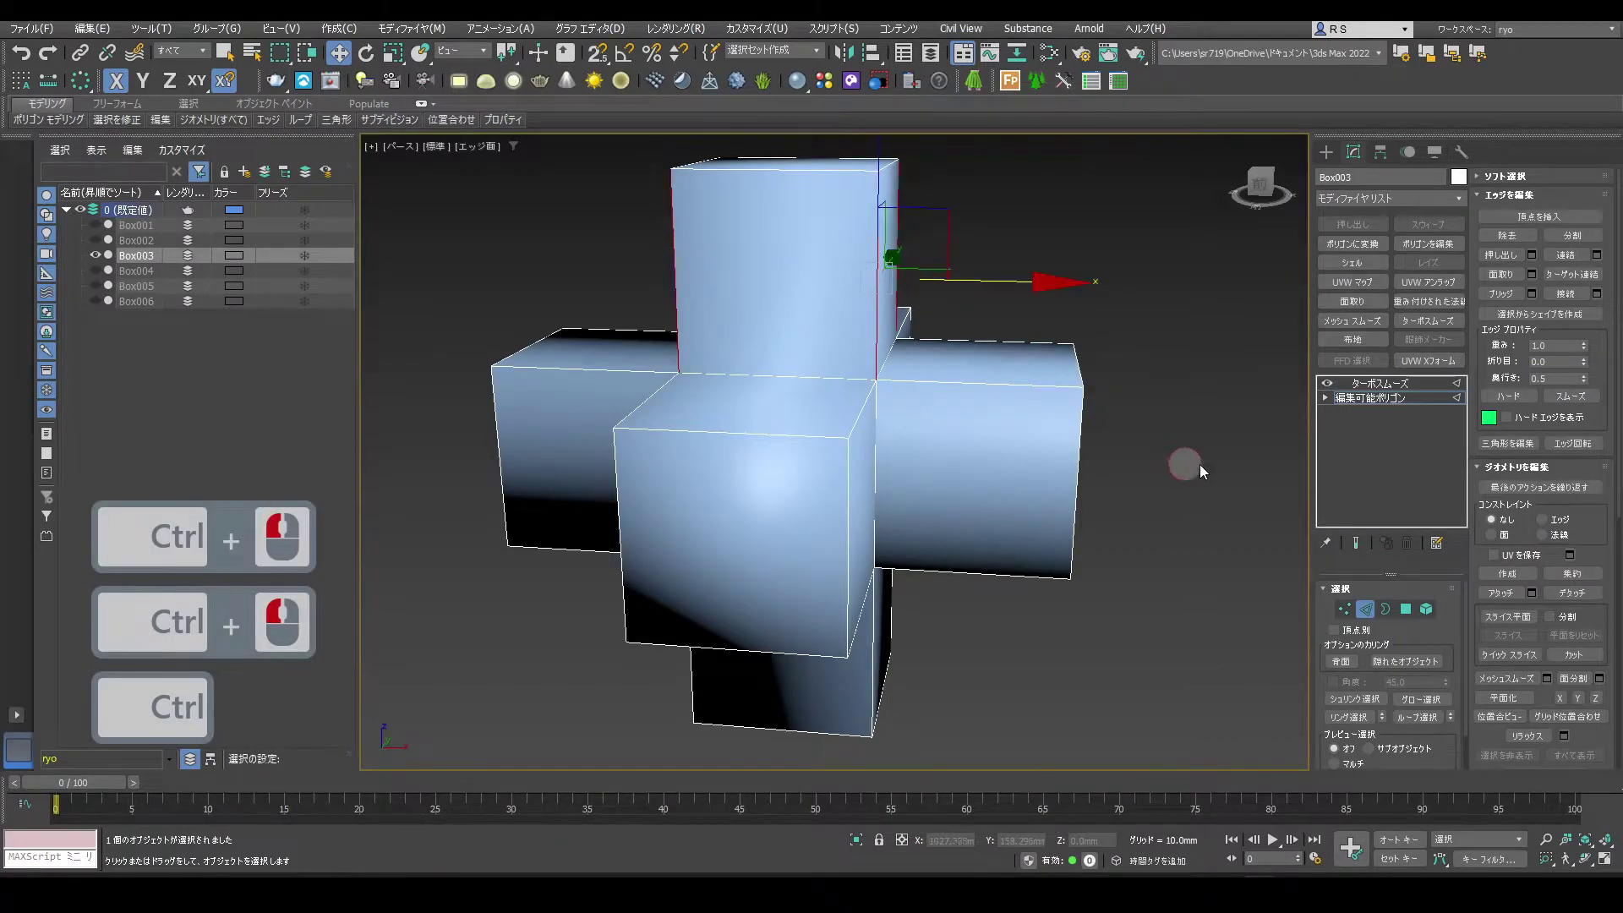
Connect a supporting edge loop around the top arm and inspect the result
left_click(1605, 301)
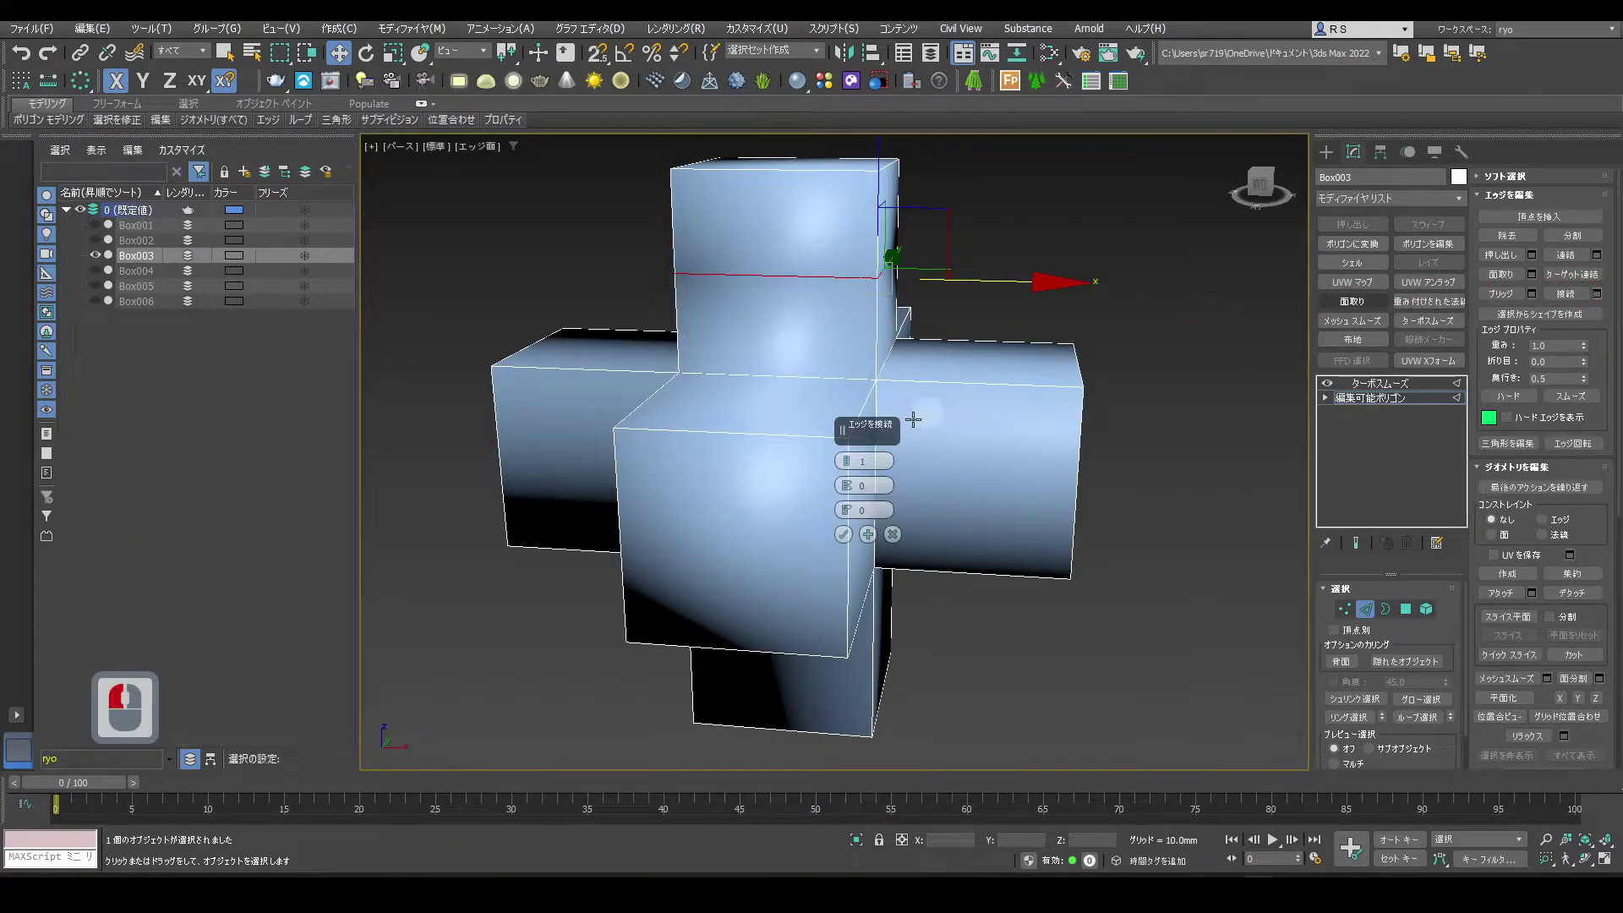
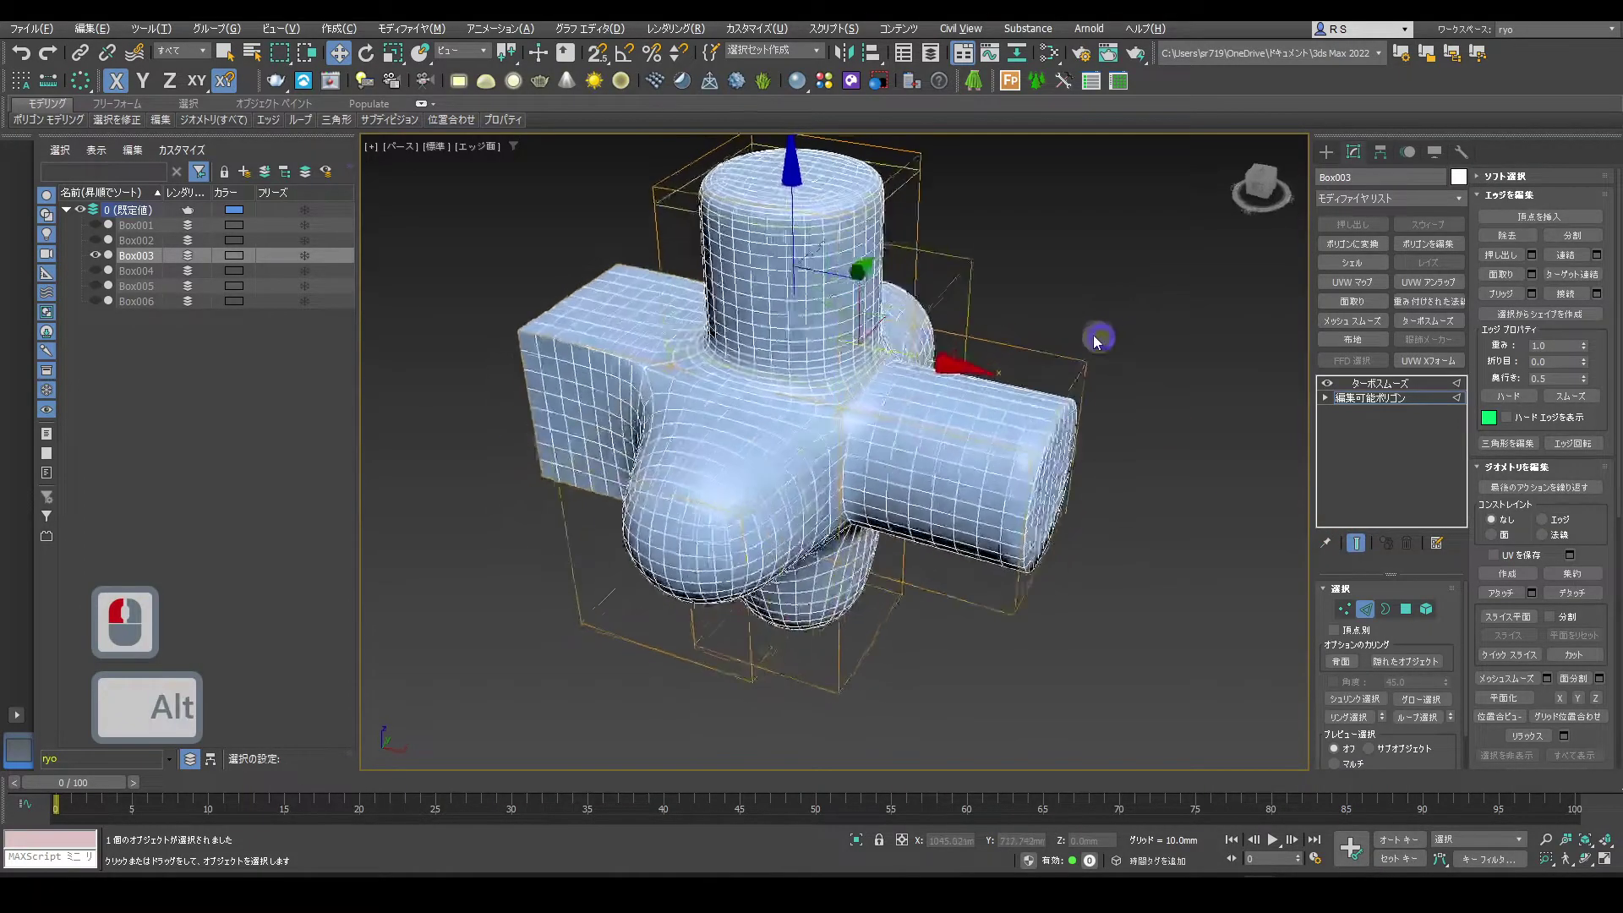
left_click_drag(1256, 479, 1227, 453)
double_click(1227, 453)
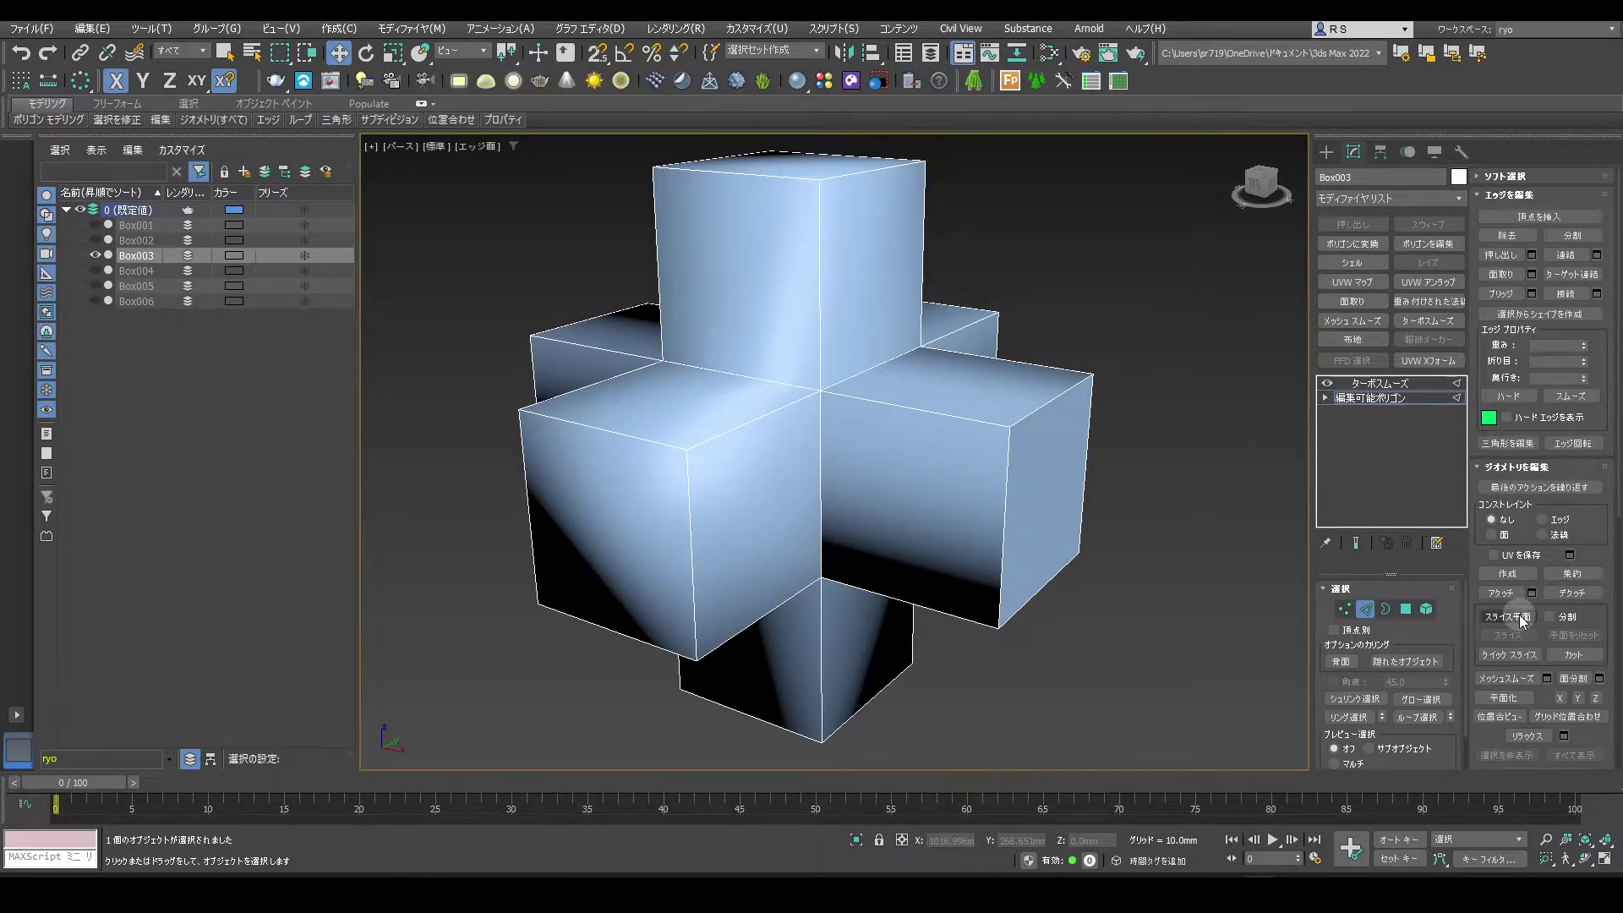
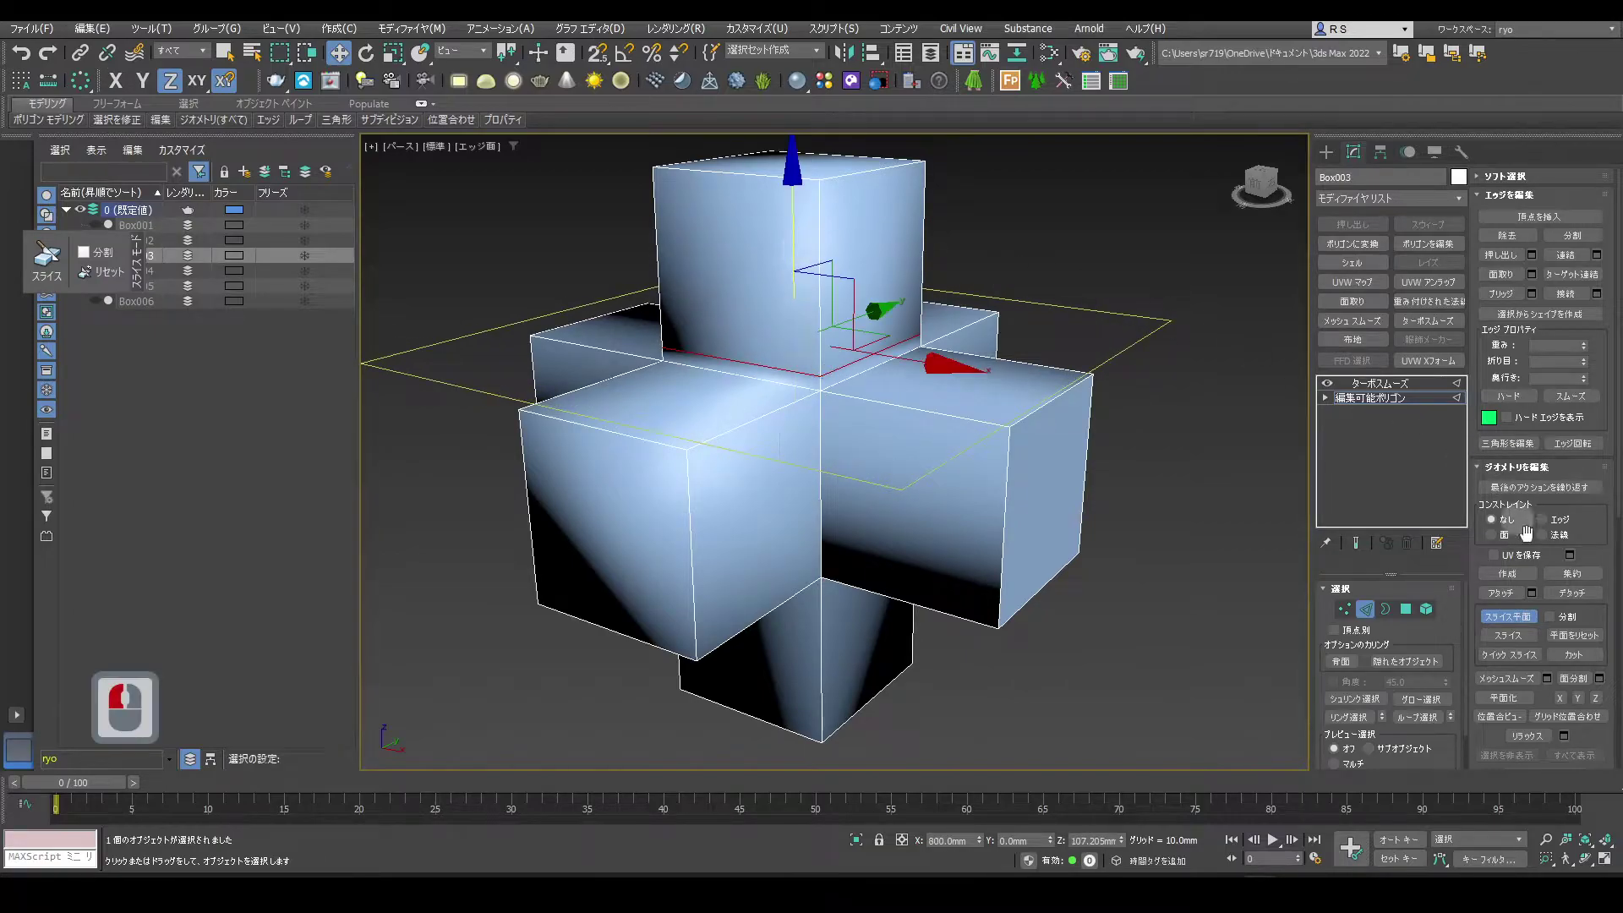
Slice a supporting edge near the upper arm's end and preview the tightened smoothing
left_click(1527, 640)
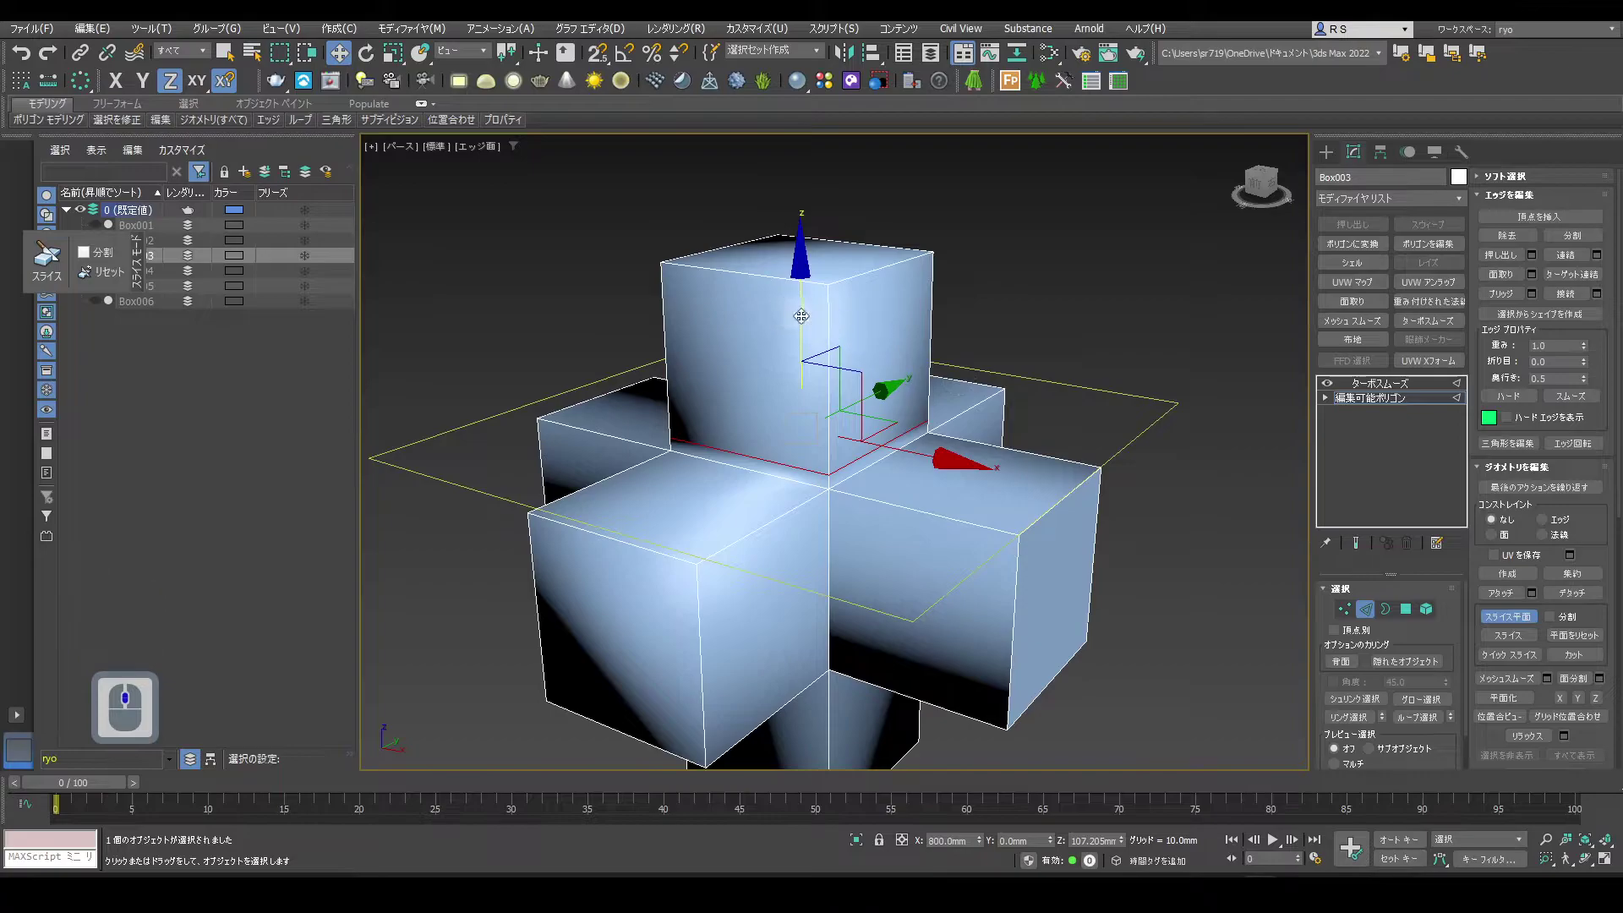
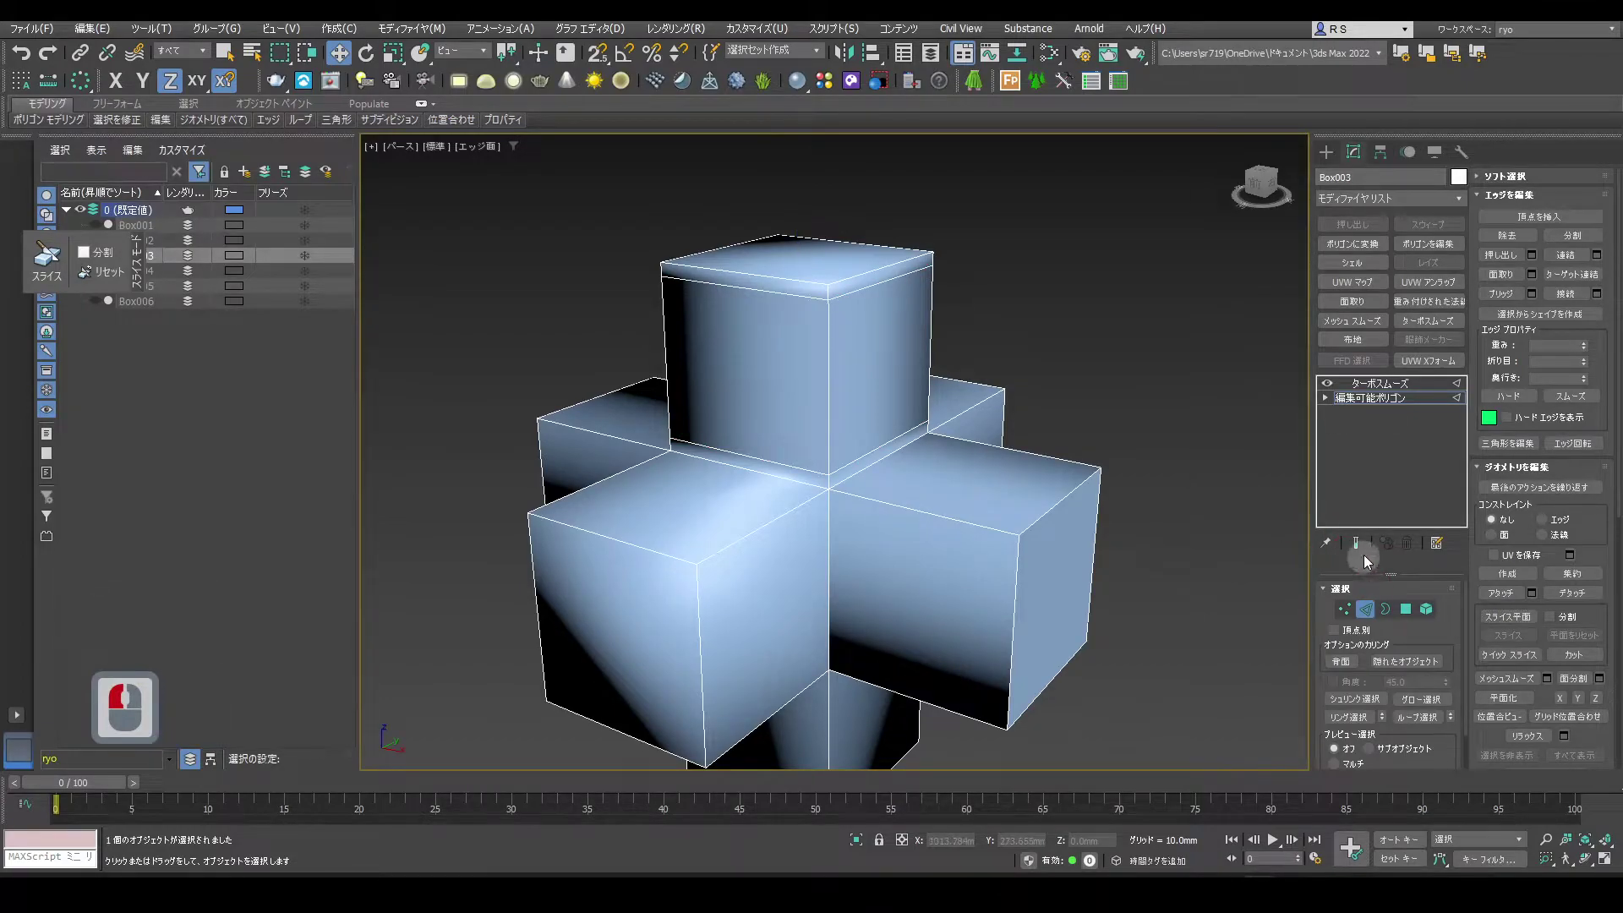
left_click(1363, 554)
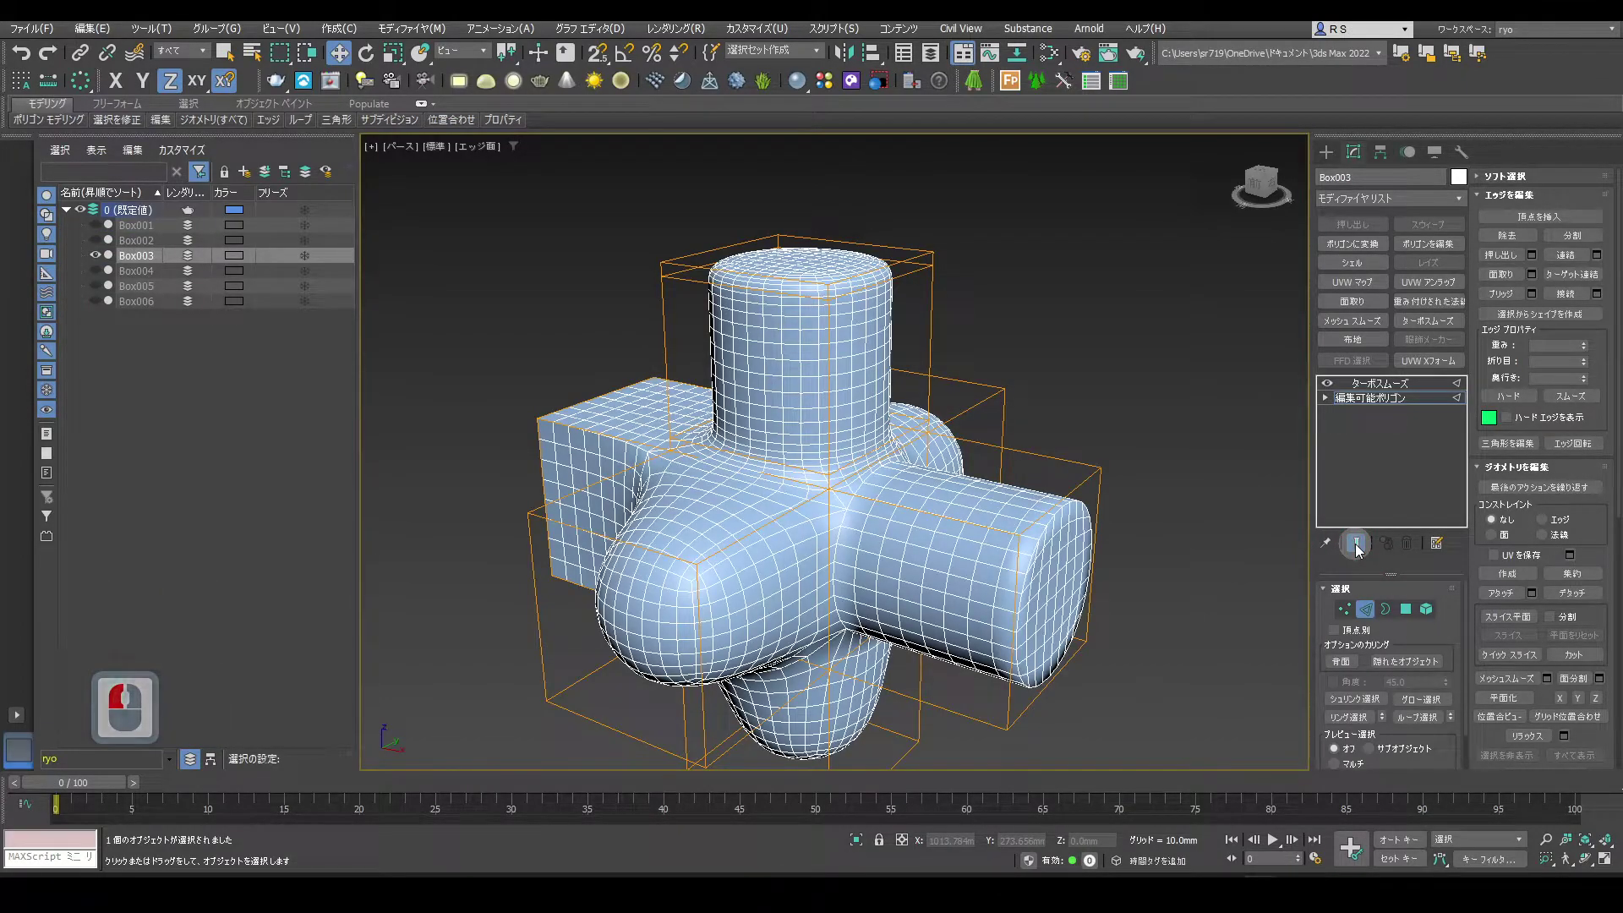
left_click(1362, 554)
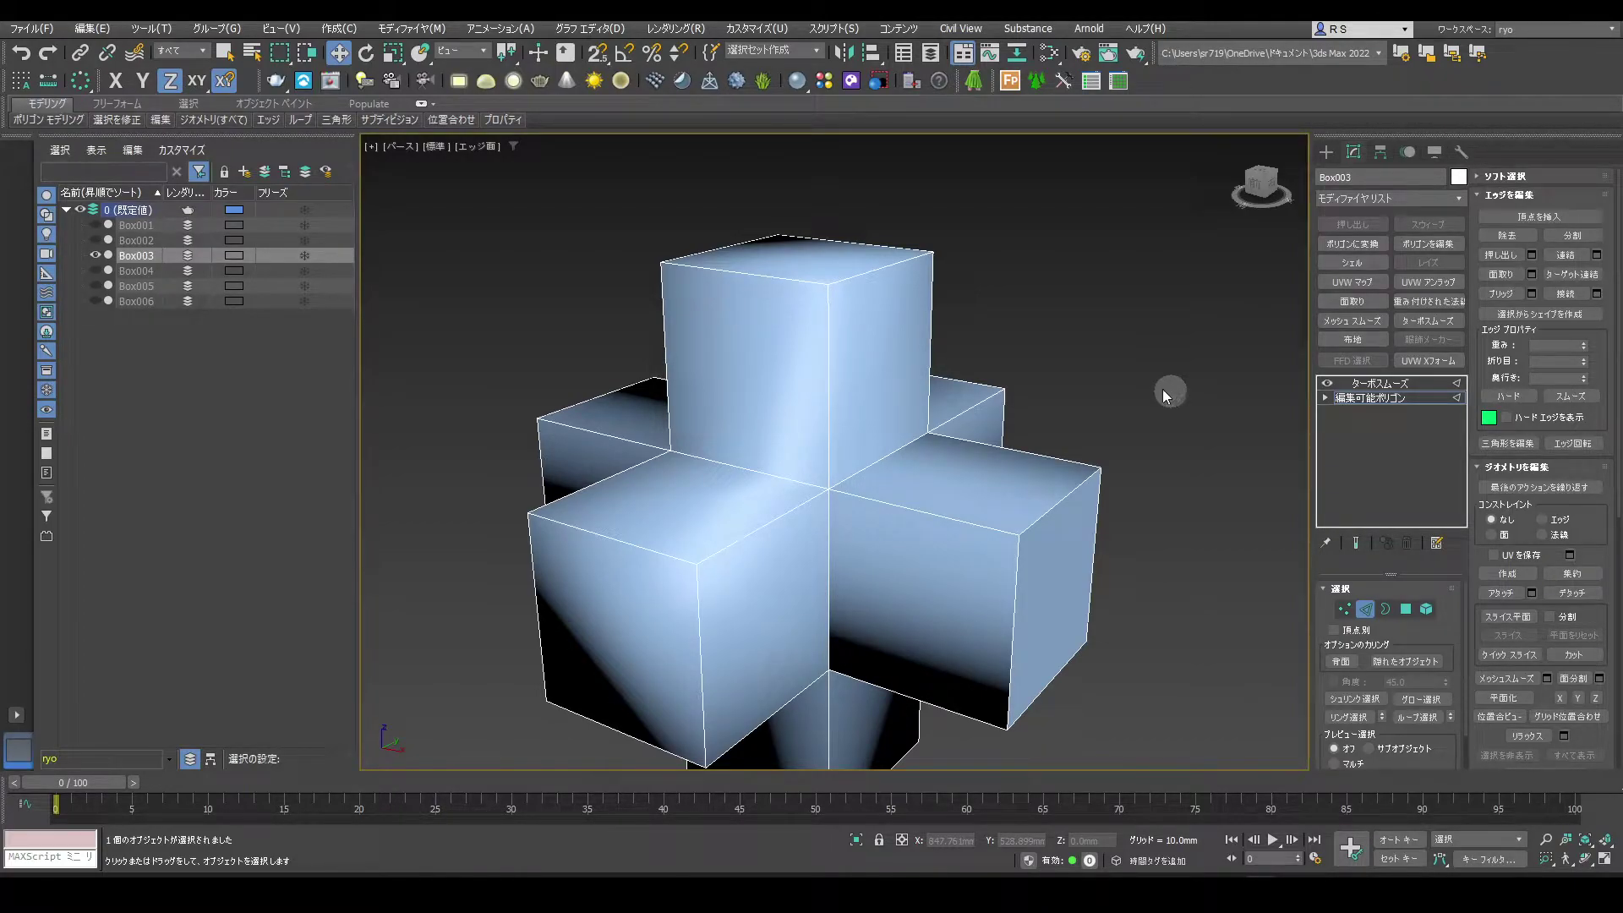
left_click(426, 113)
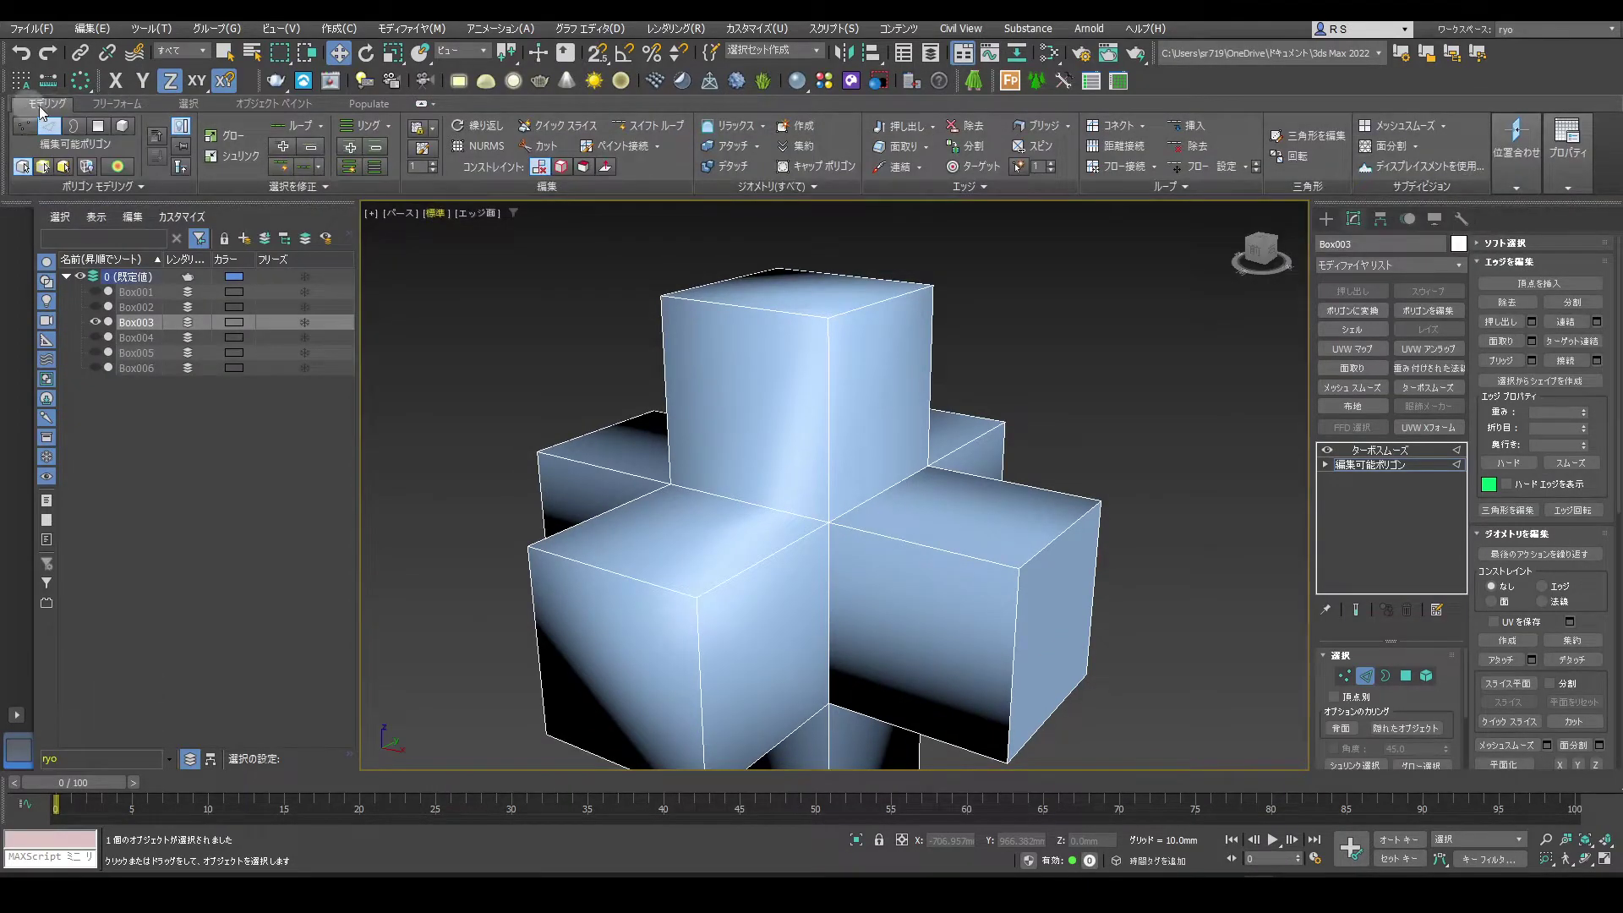
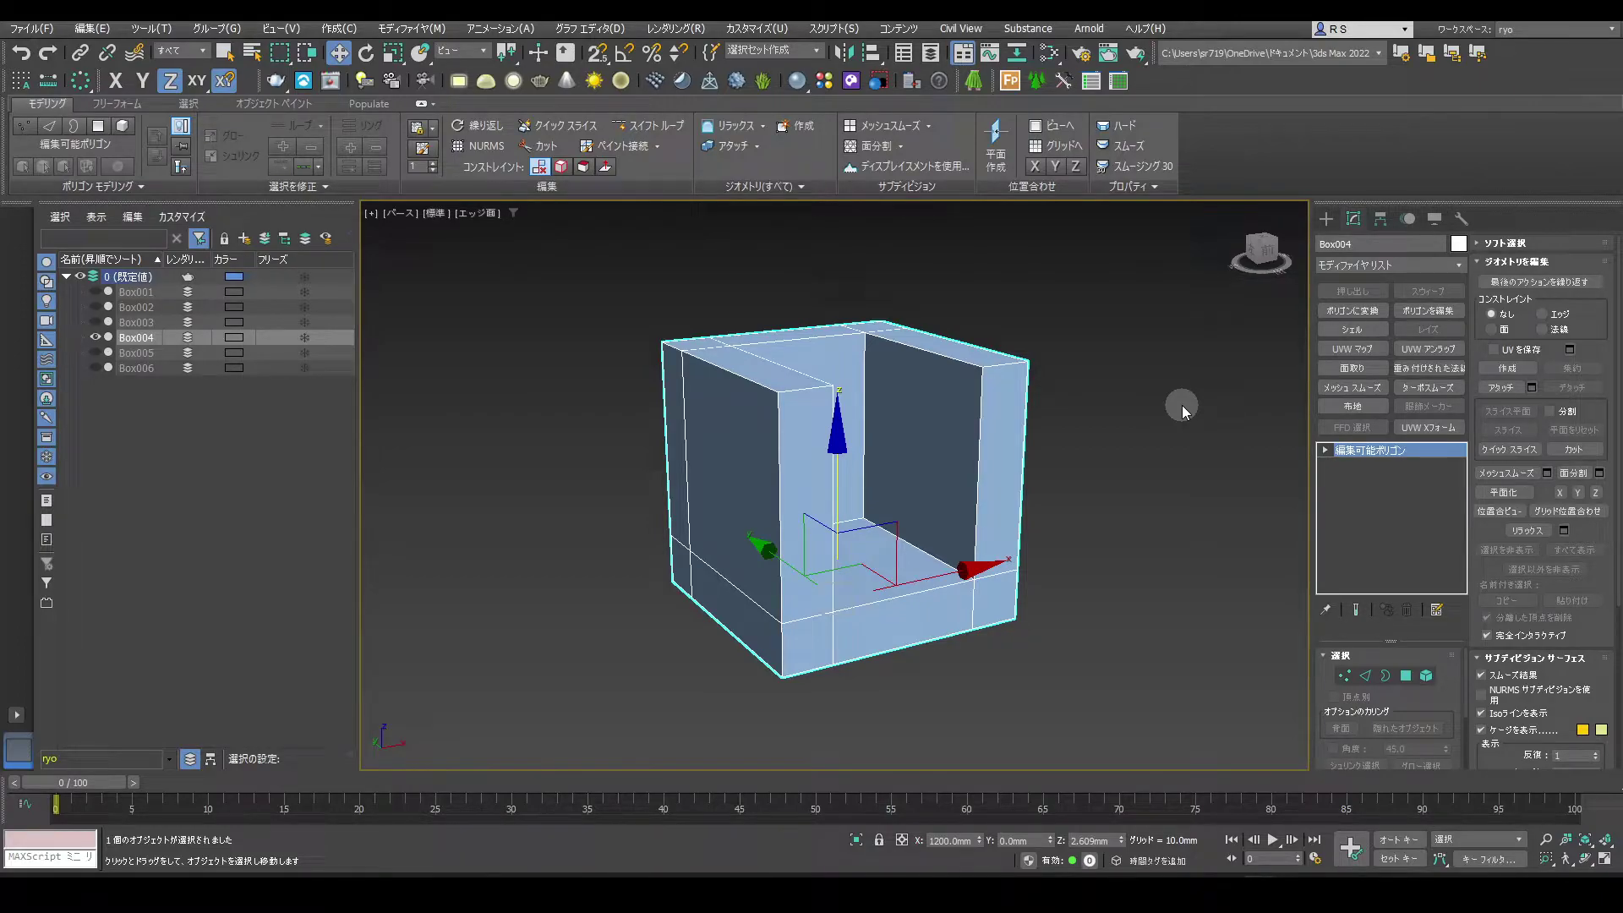
Apply TurboSmooth to chair-shaped Box004 with more iterations and show the end result
left_click(1429, 412)
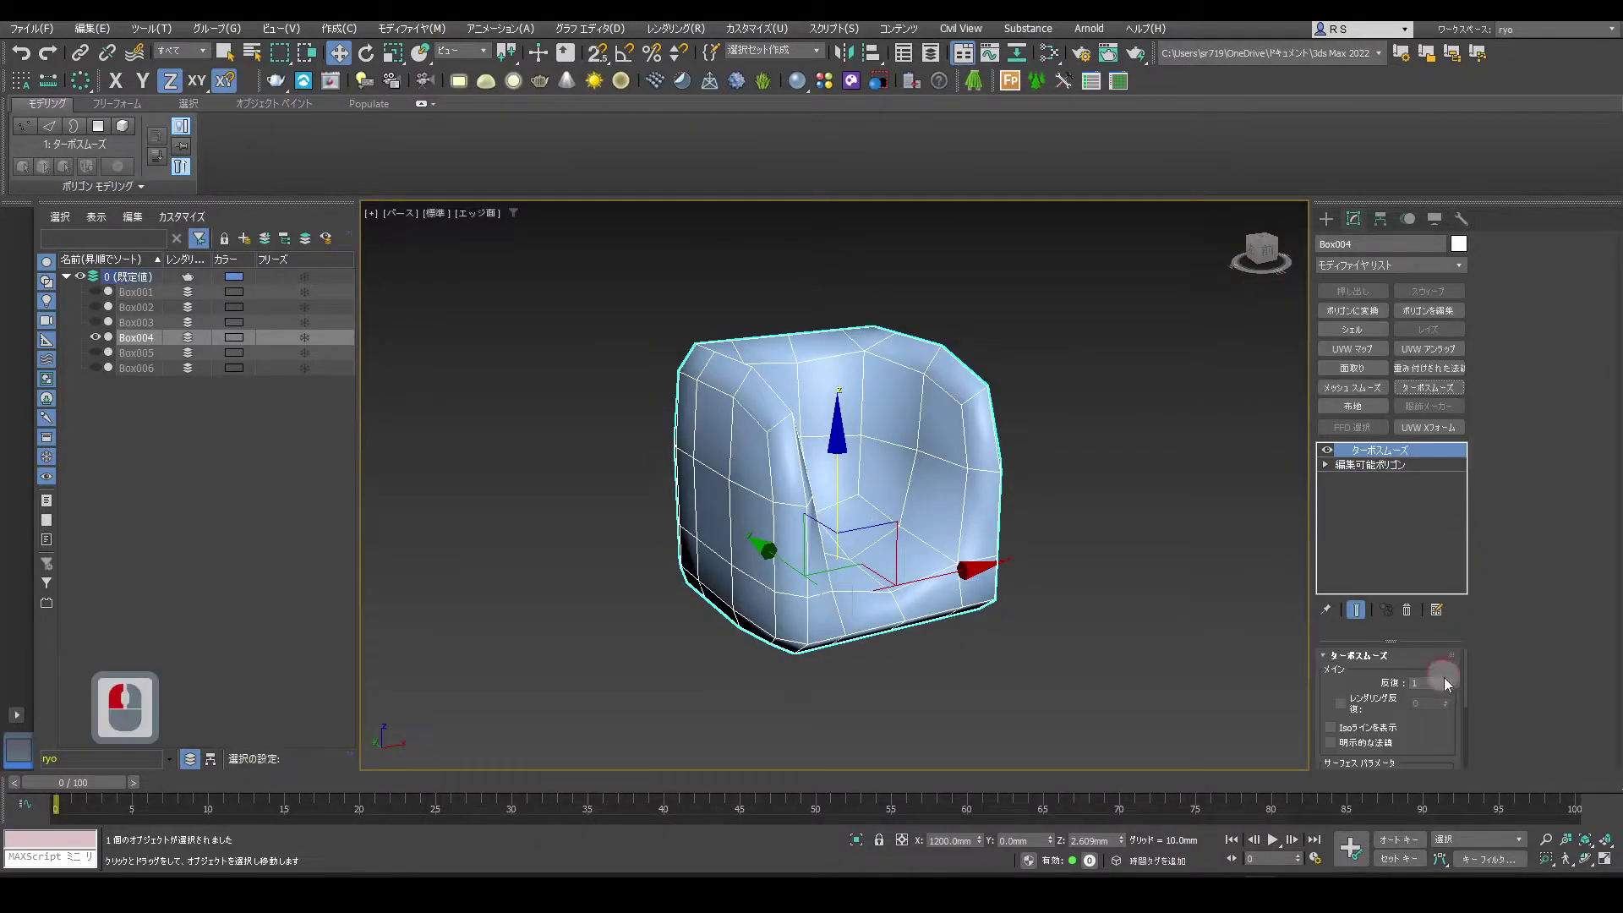
left_click(1451, 686)
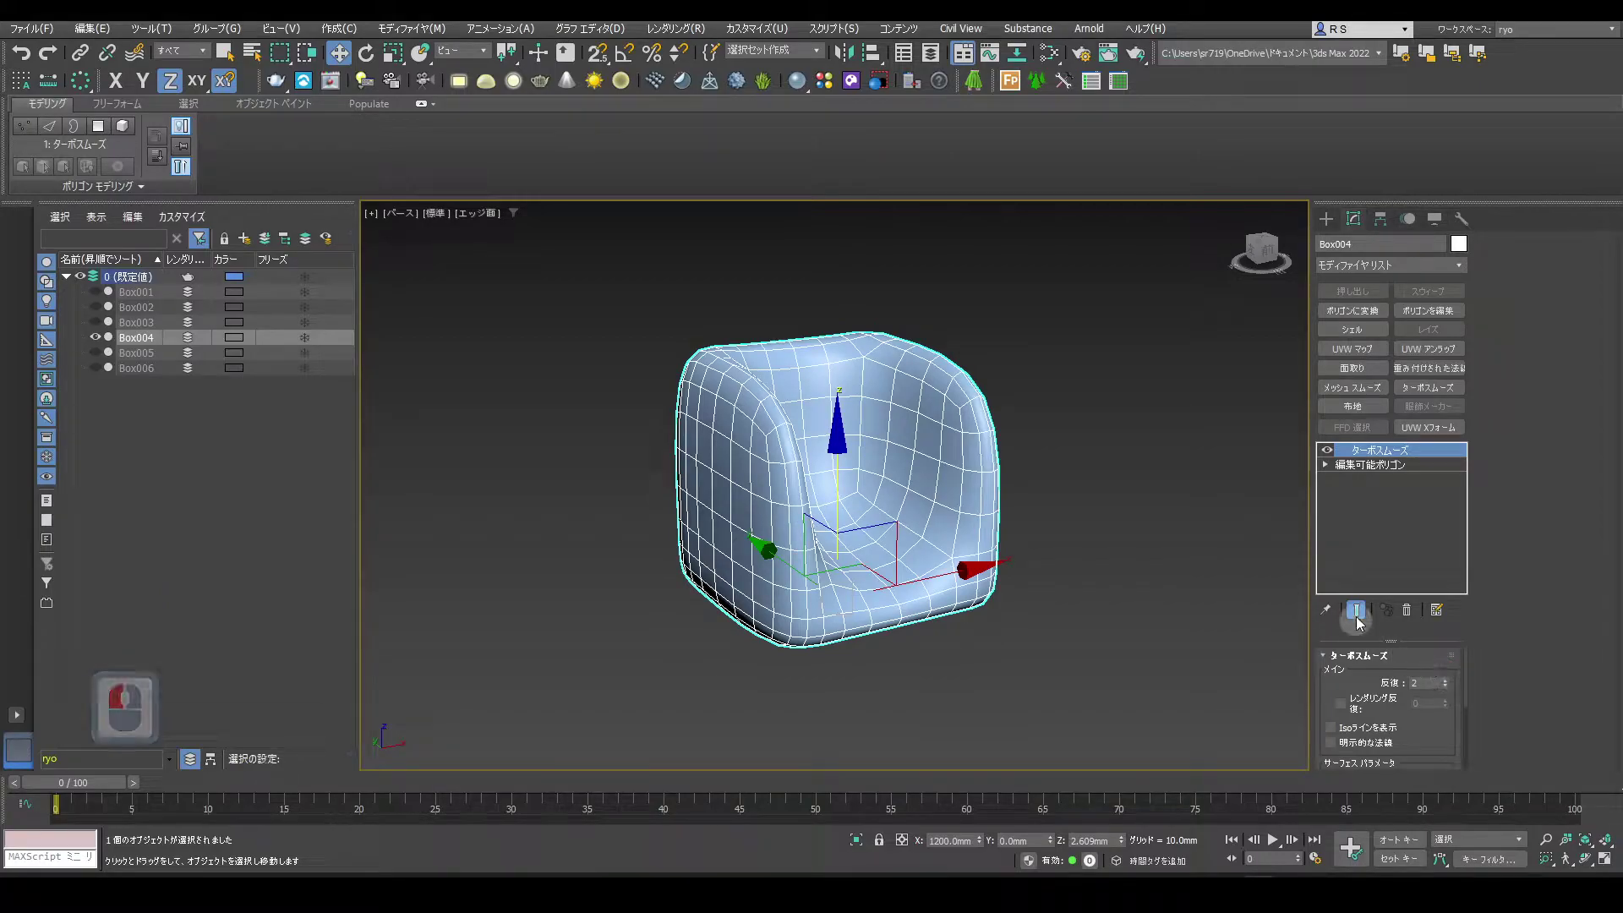
left_click(1348, 471)
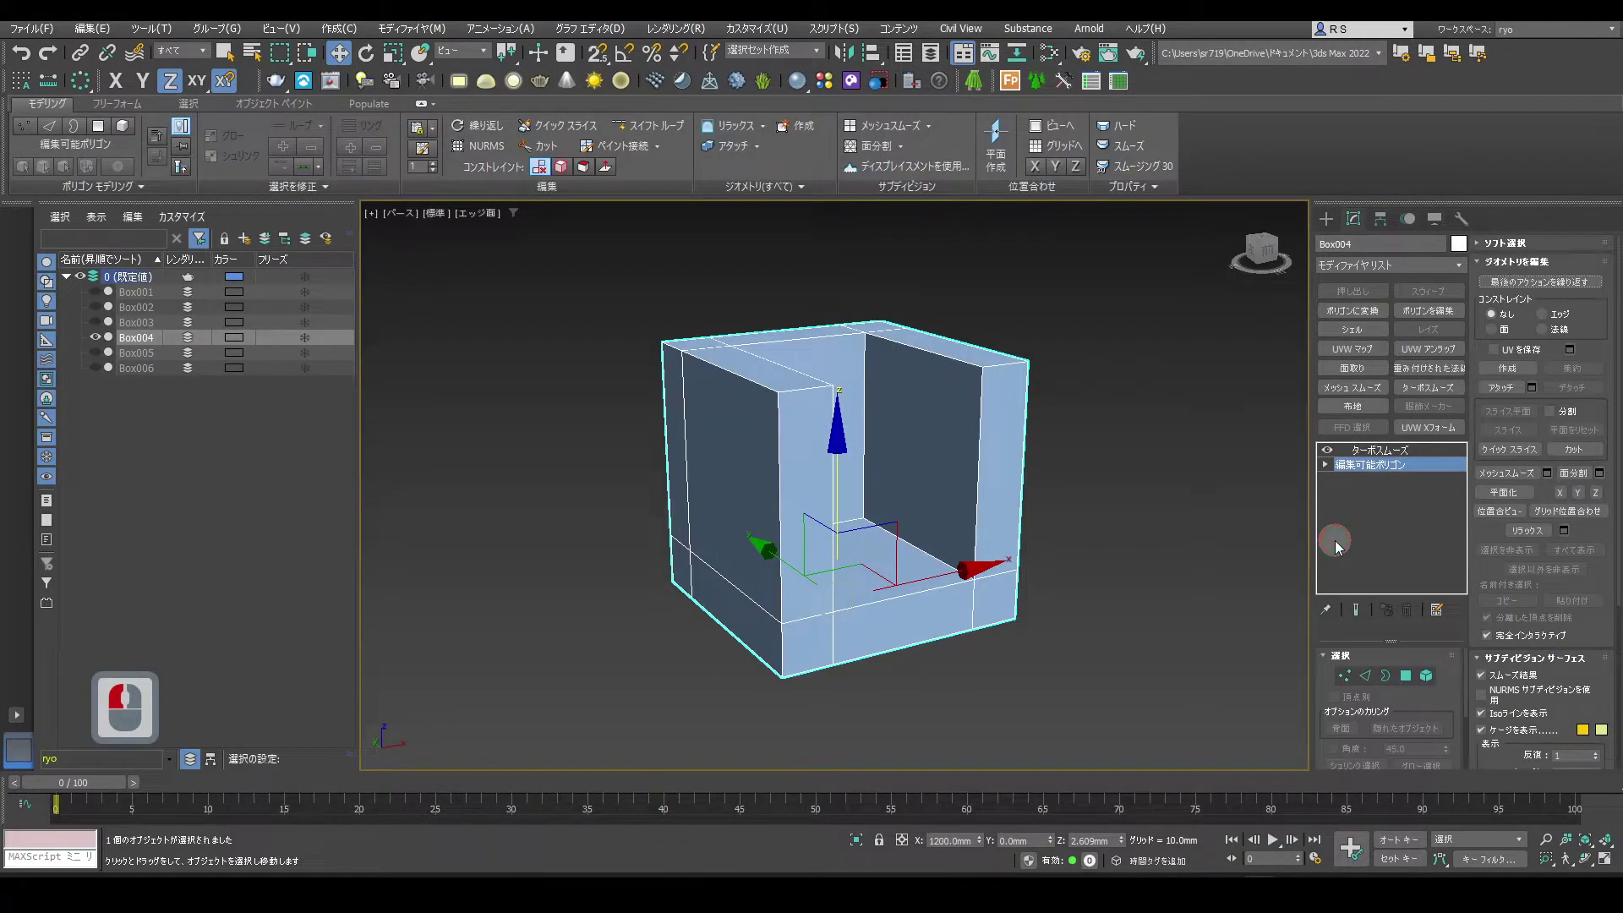
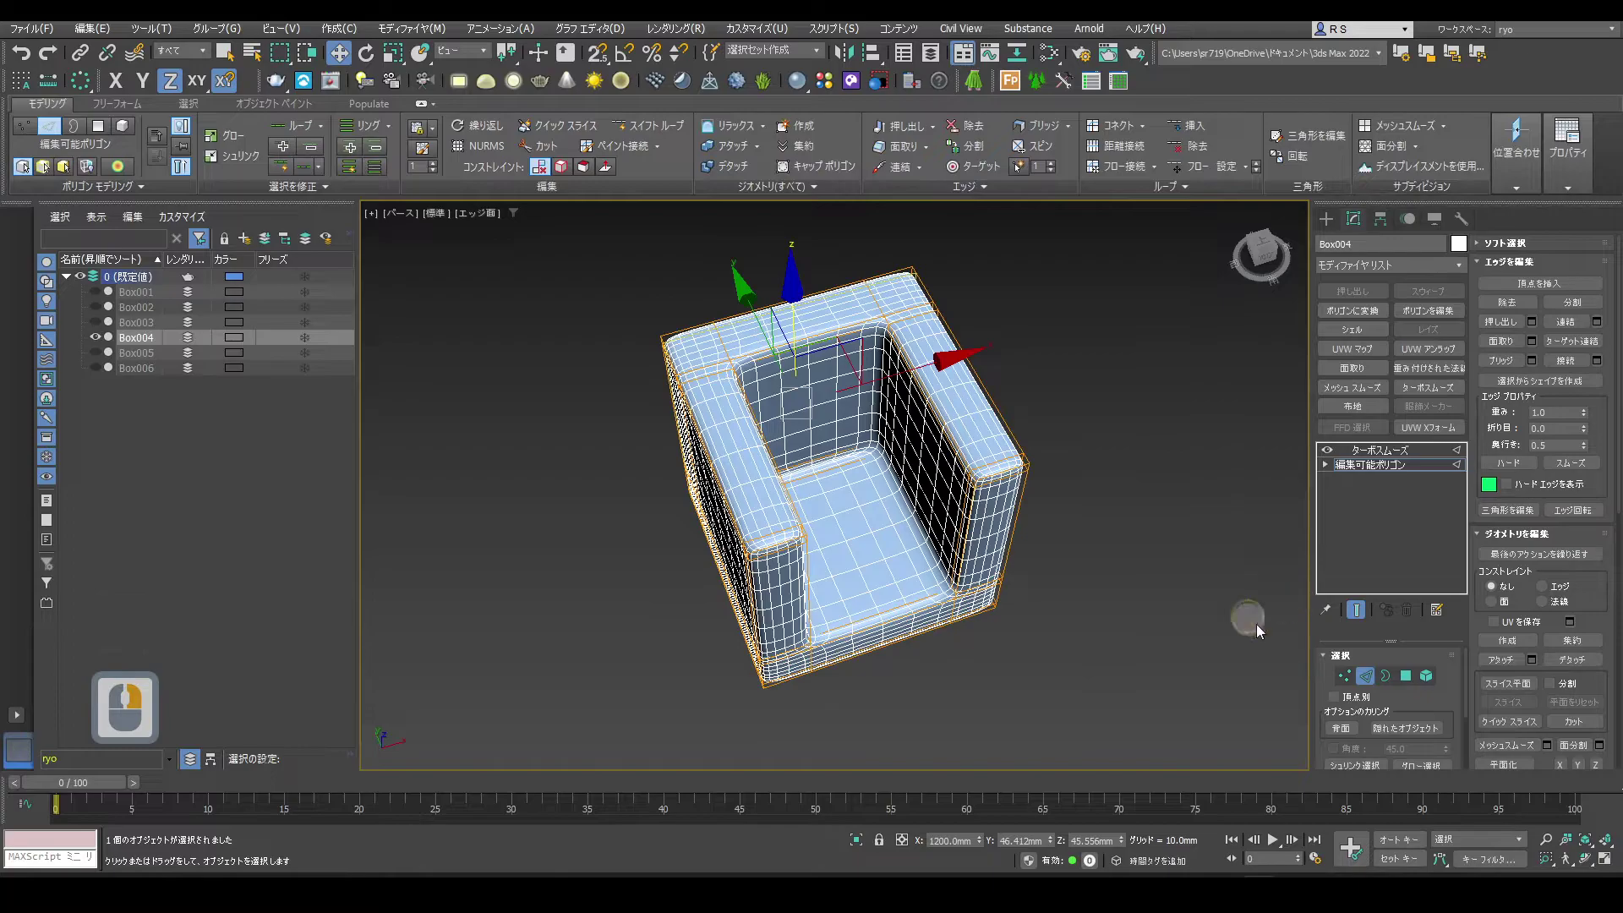
Return Box004 to object level and unhide Box005
left_click(1365, 683)
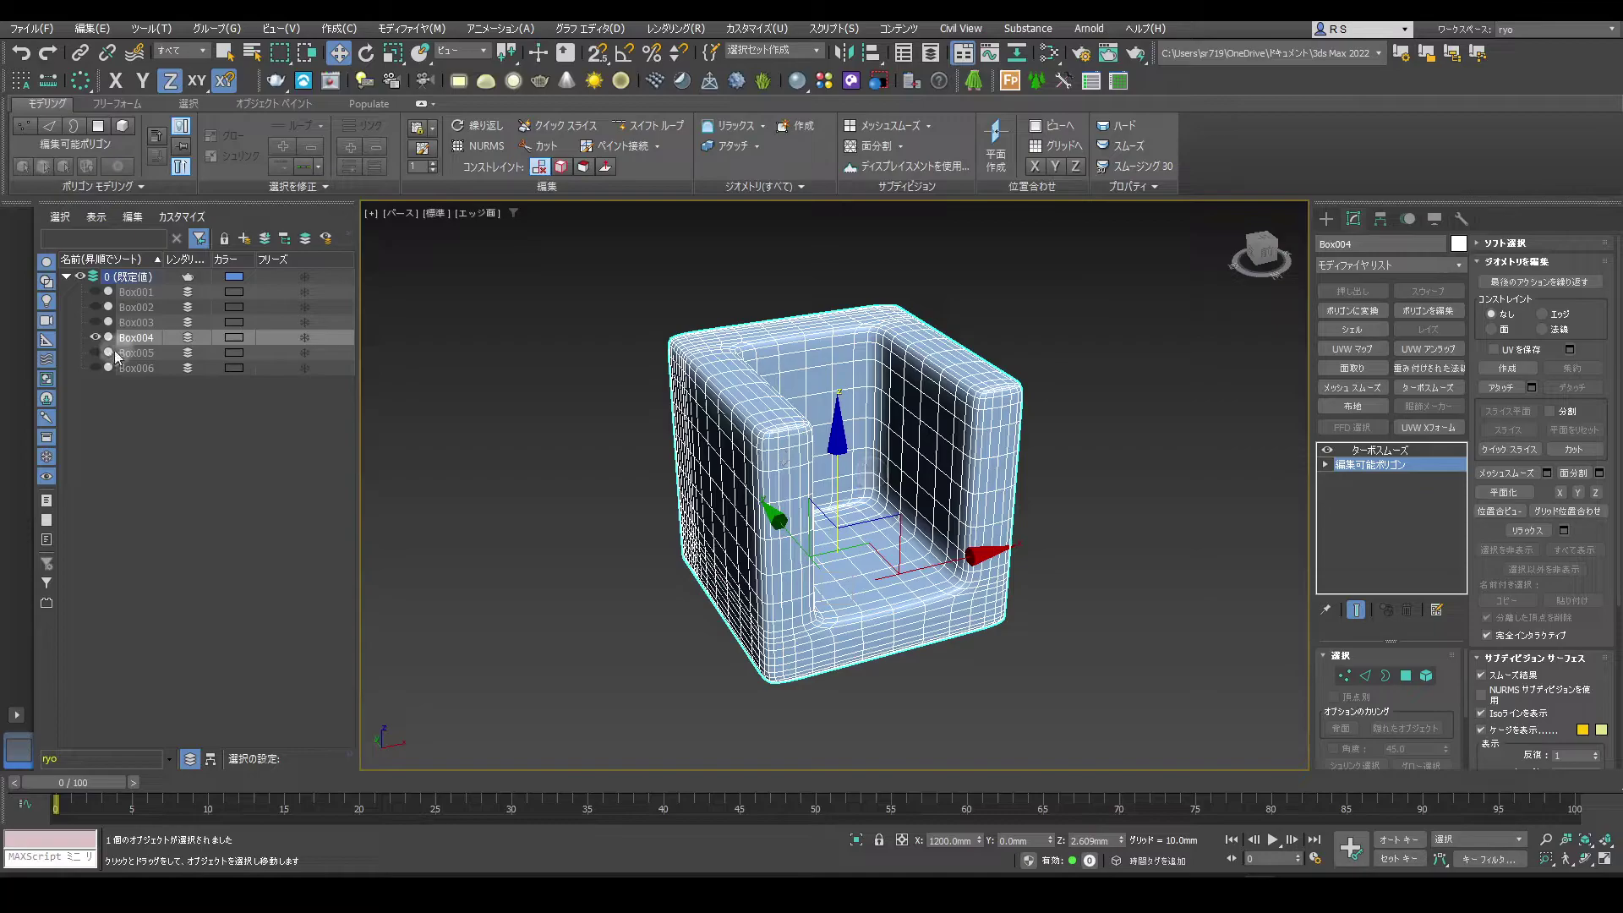
left_click(104, 355)
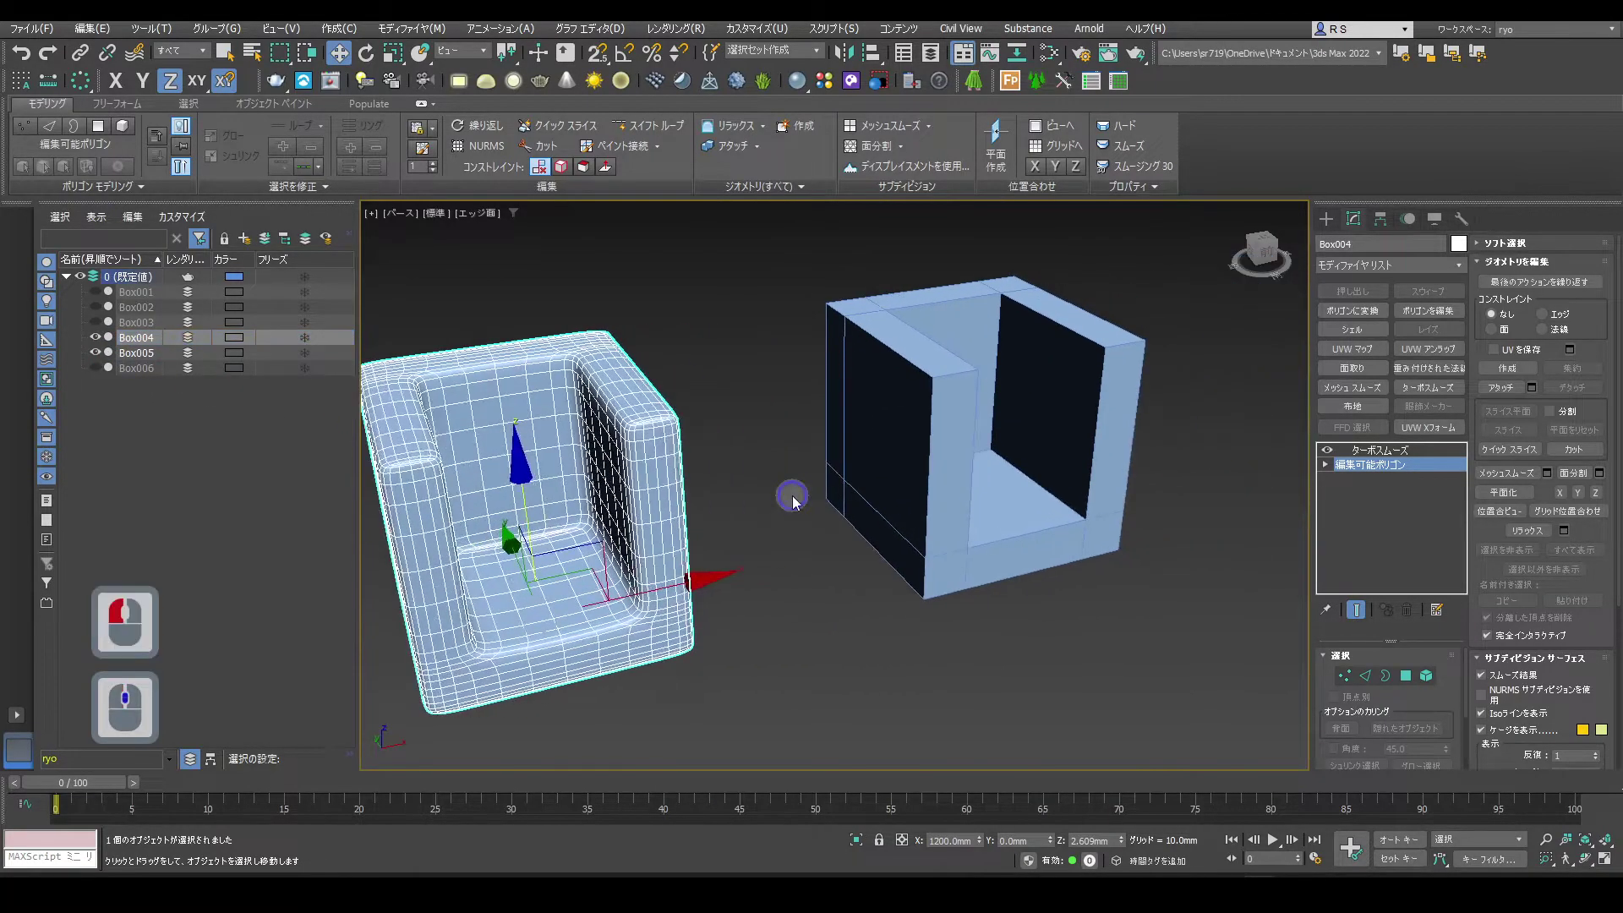
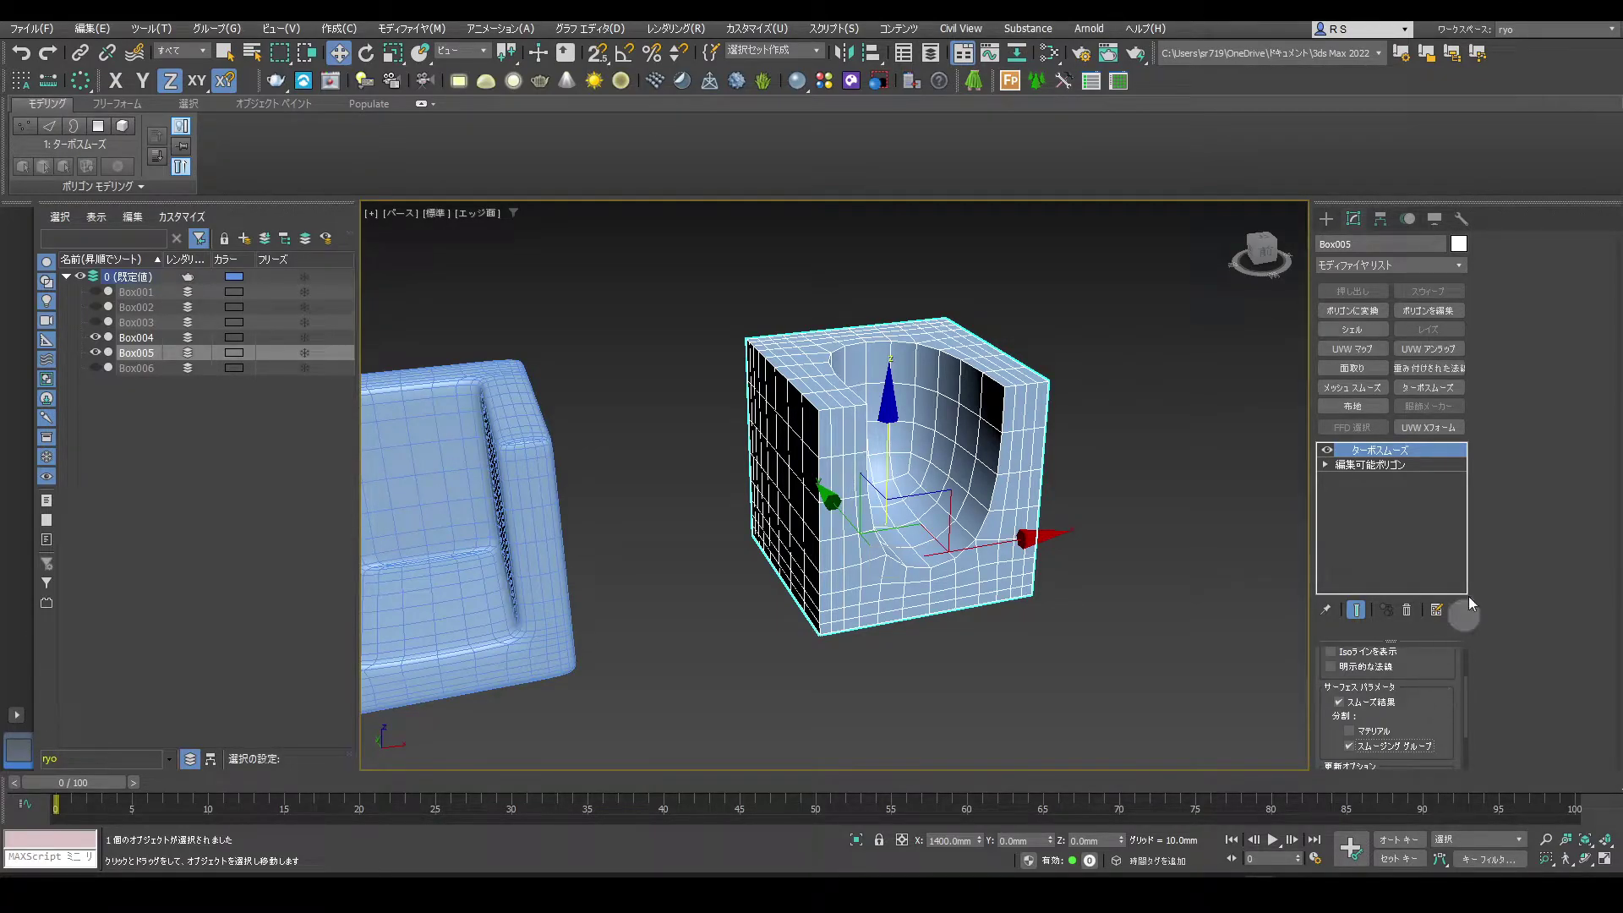
Duplicate Box005's TurboSmooth into a second stacked modifier and return to polygon editing
left_click_drag(1445, 390, 1447, 612)
left_click_drag(1450, 686, 1373, 538)
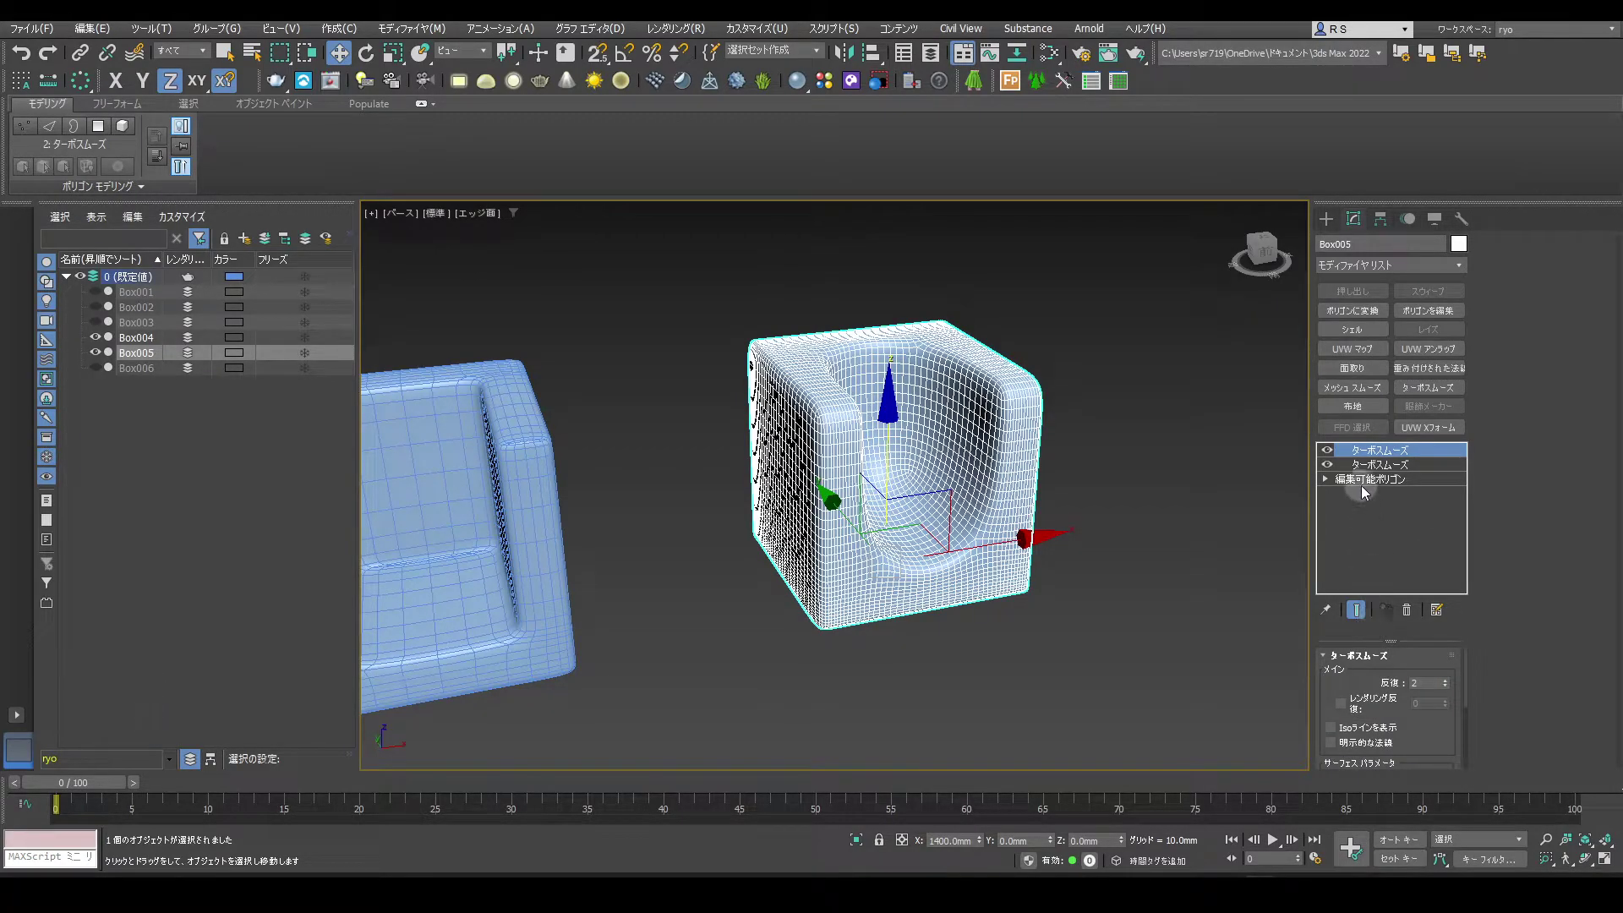
left_click_drag(1369, 487, 1414, 677)
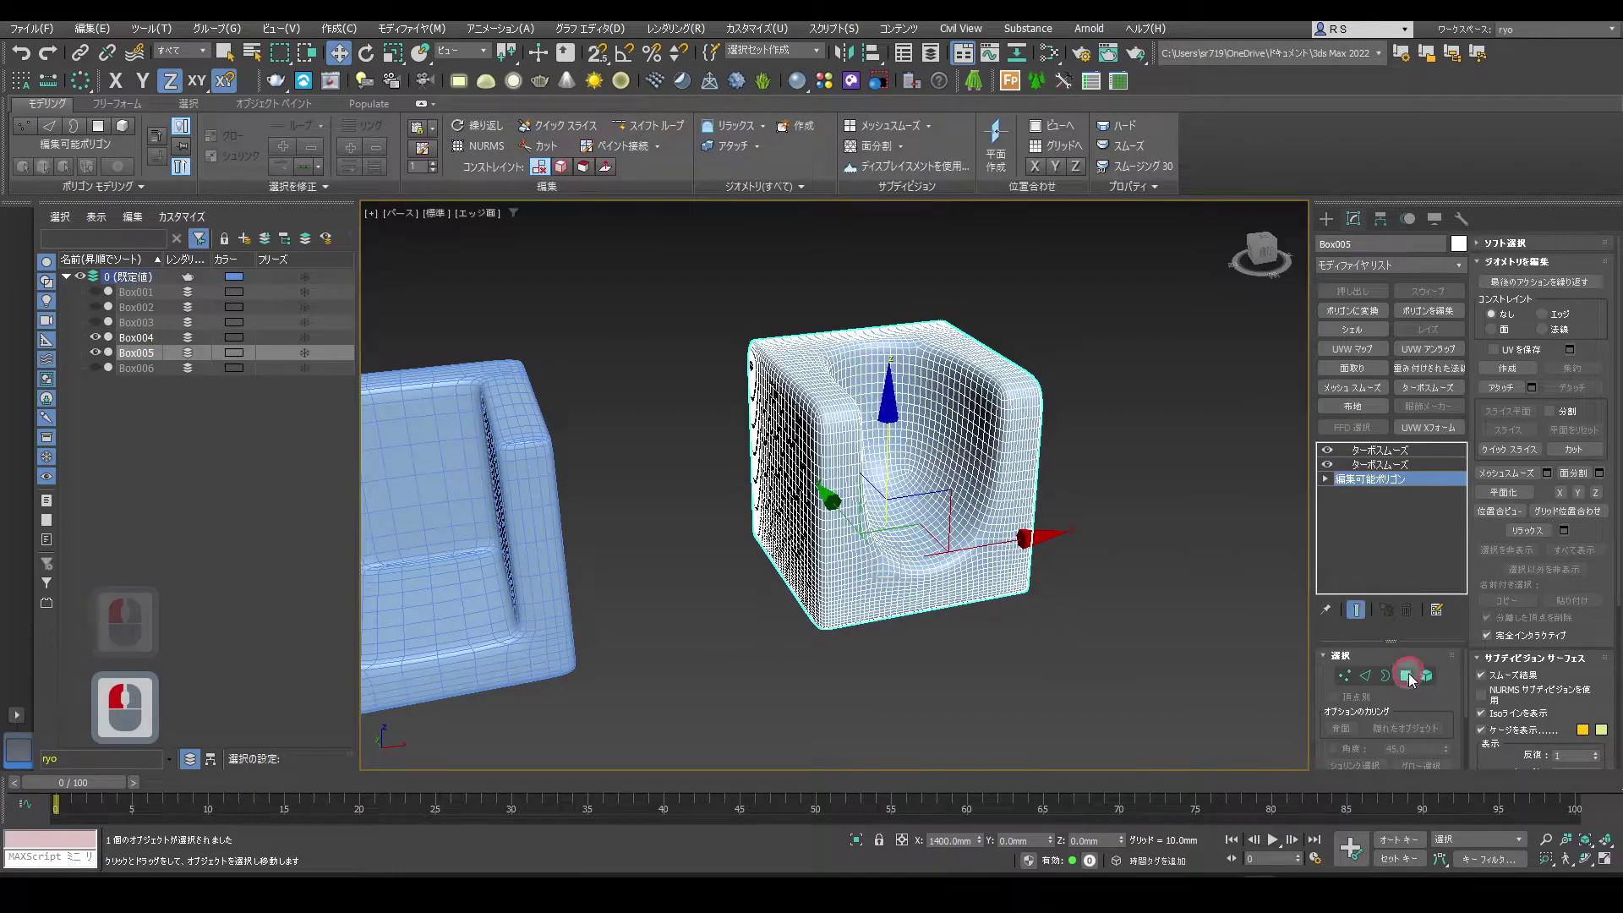
middle_click(1030, 530)
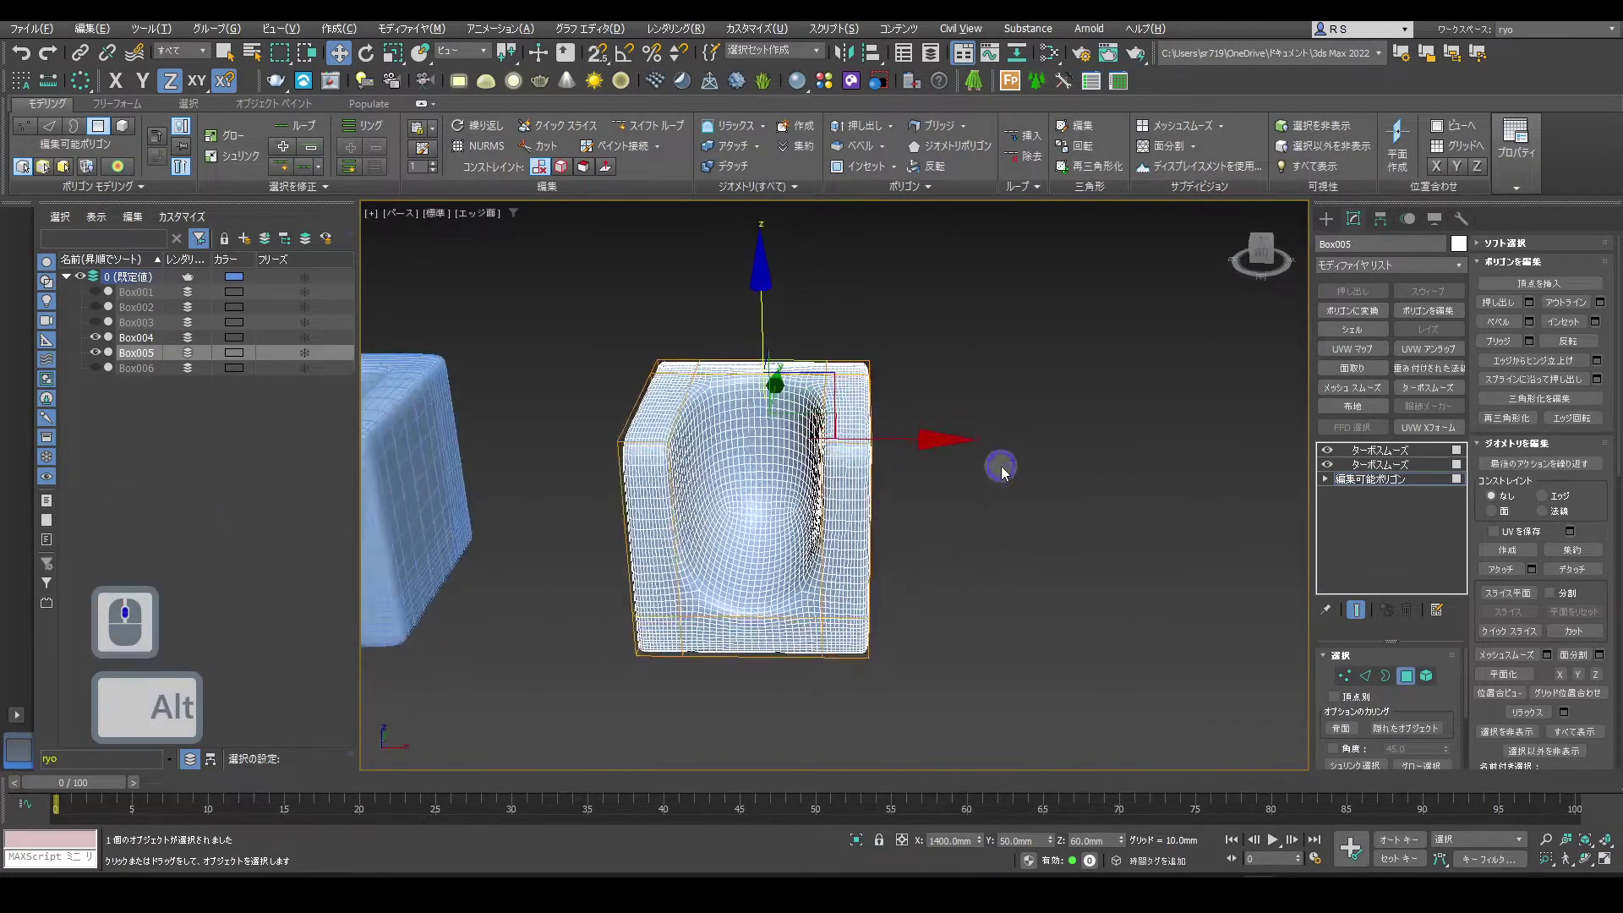
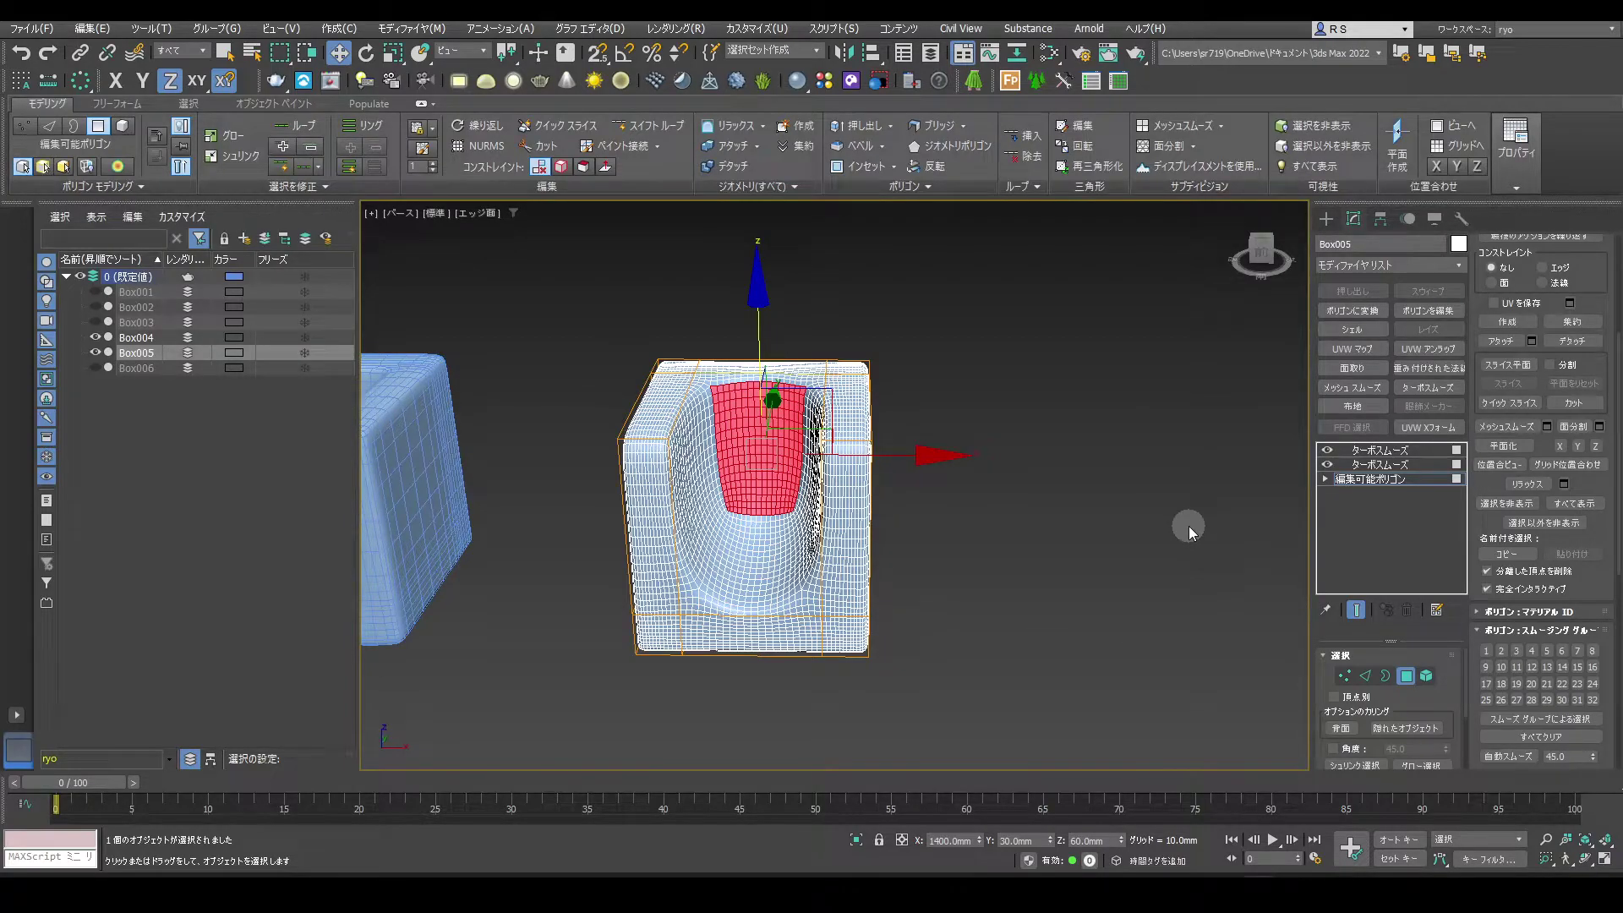
Marquee-select the curved inner back-wall polygons of Box005
left_click_drag(757, 39, 819, 82)
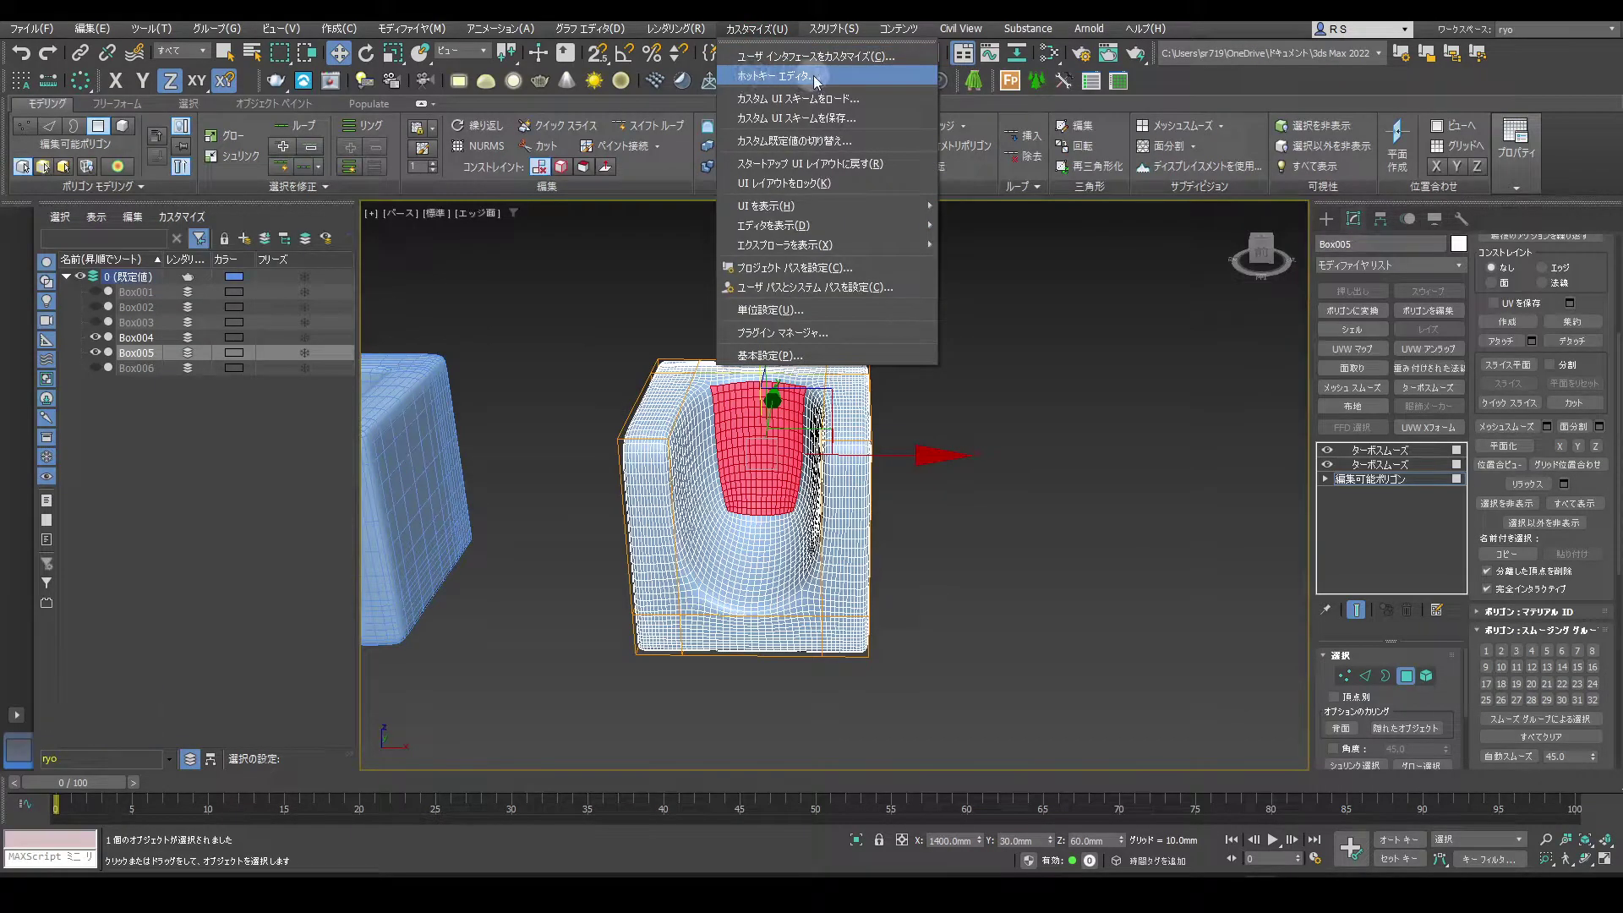
left_click_drag(829, 82, 977, 392)
left_click_drag(817, 252, 978, 491)
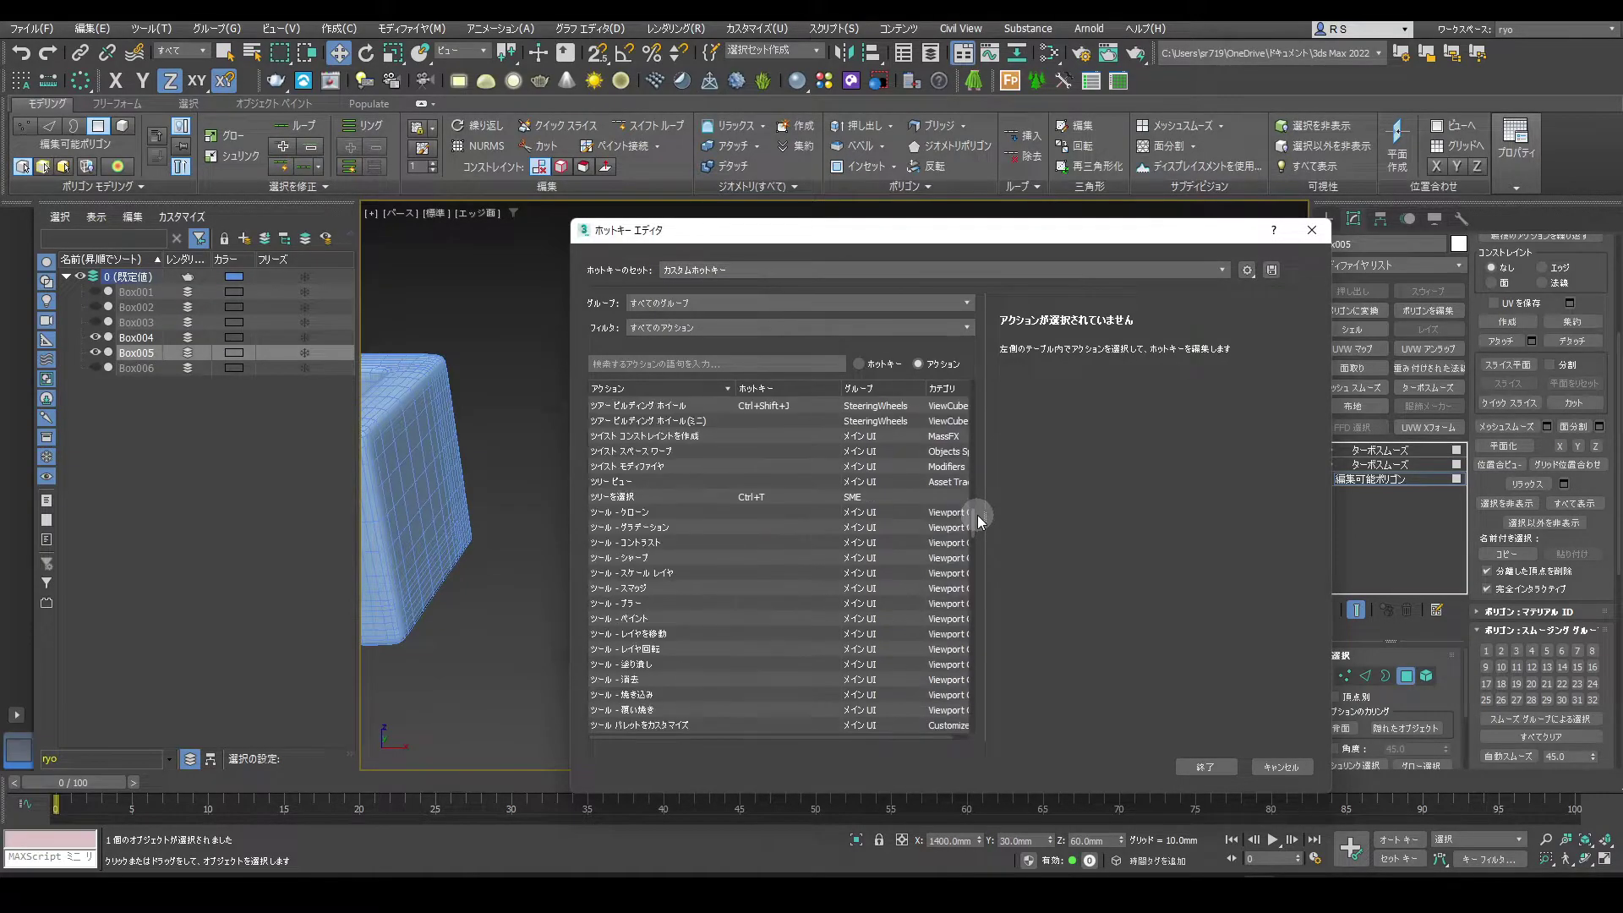
left_click_drag(982, 510, 716, 604)
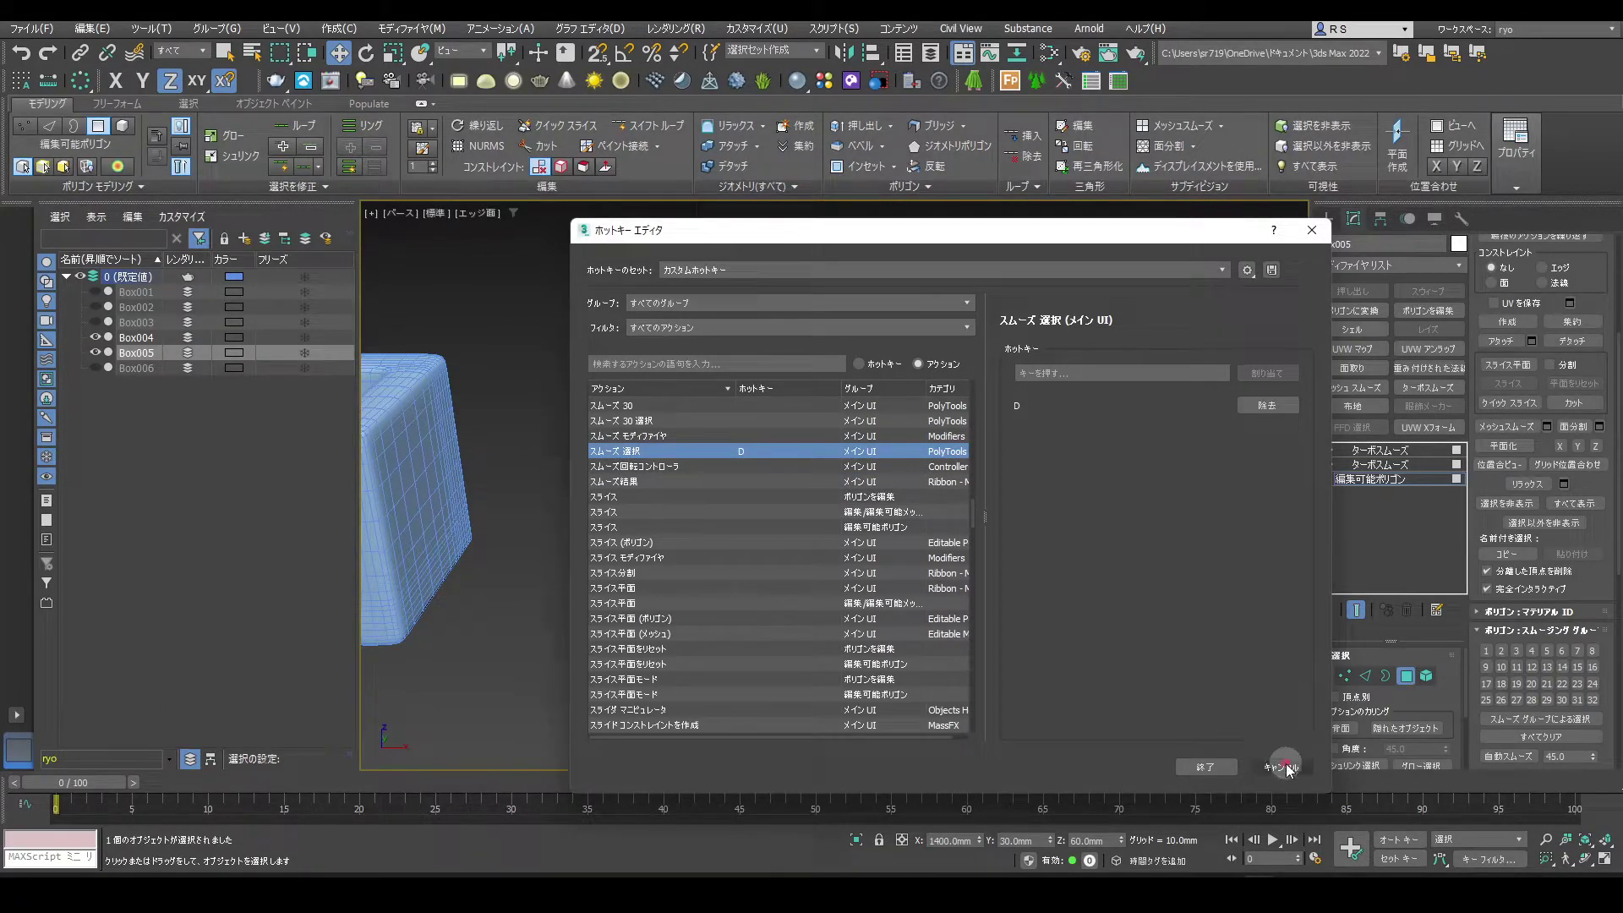
left_click(1292, 769)
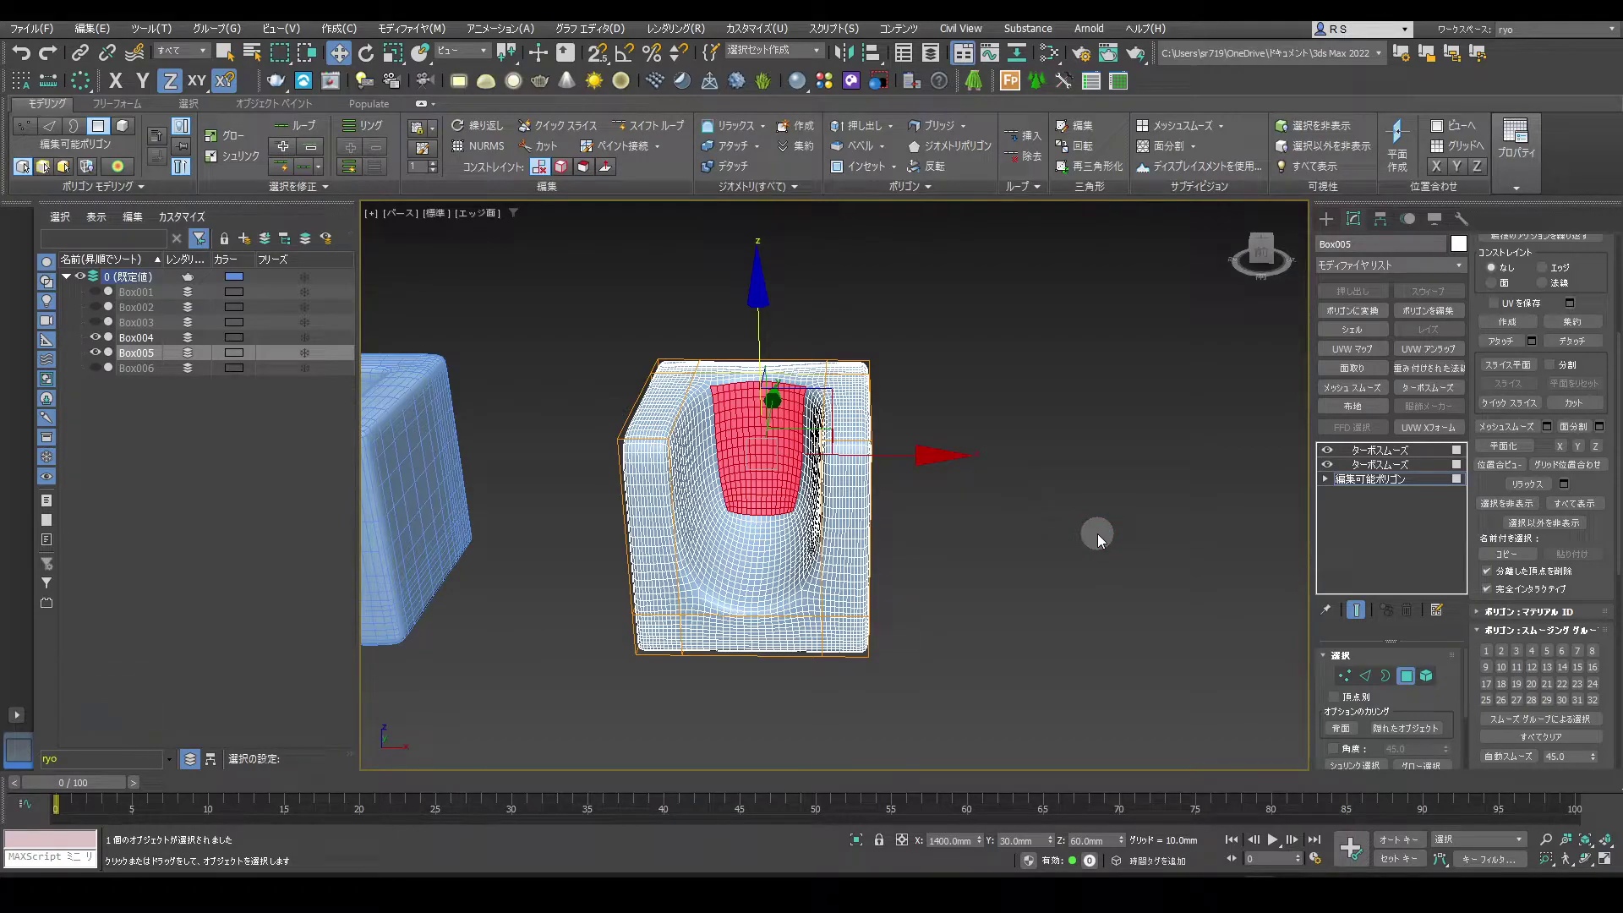
Grow the face selection with Smooth Select (D) across the back wall, then the next region
key("d")
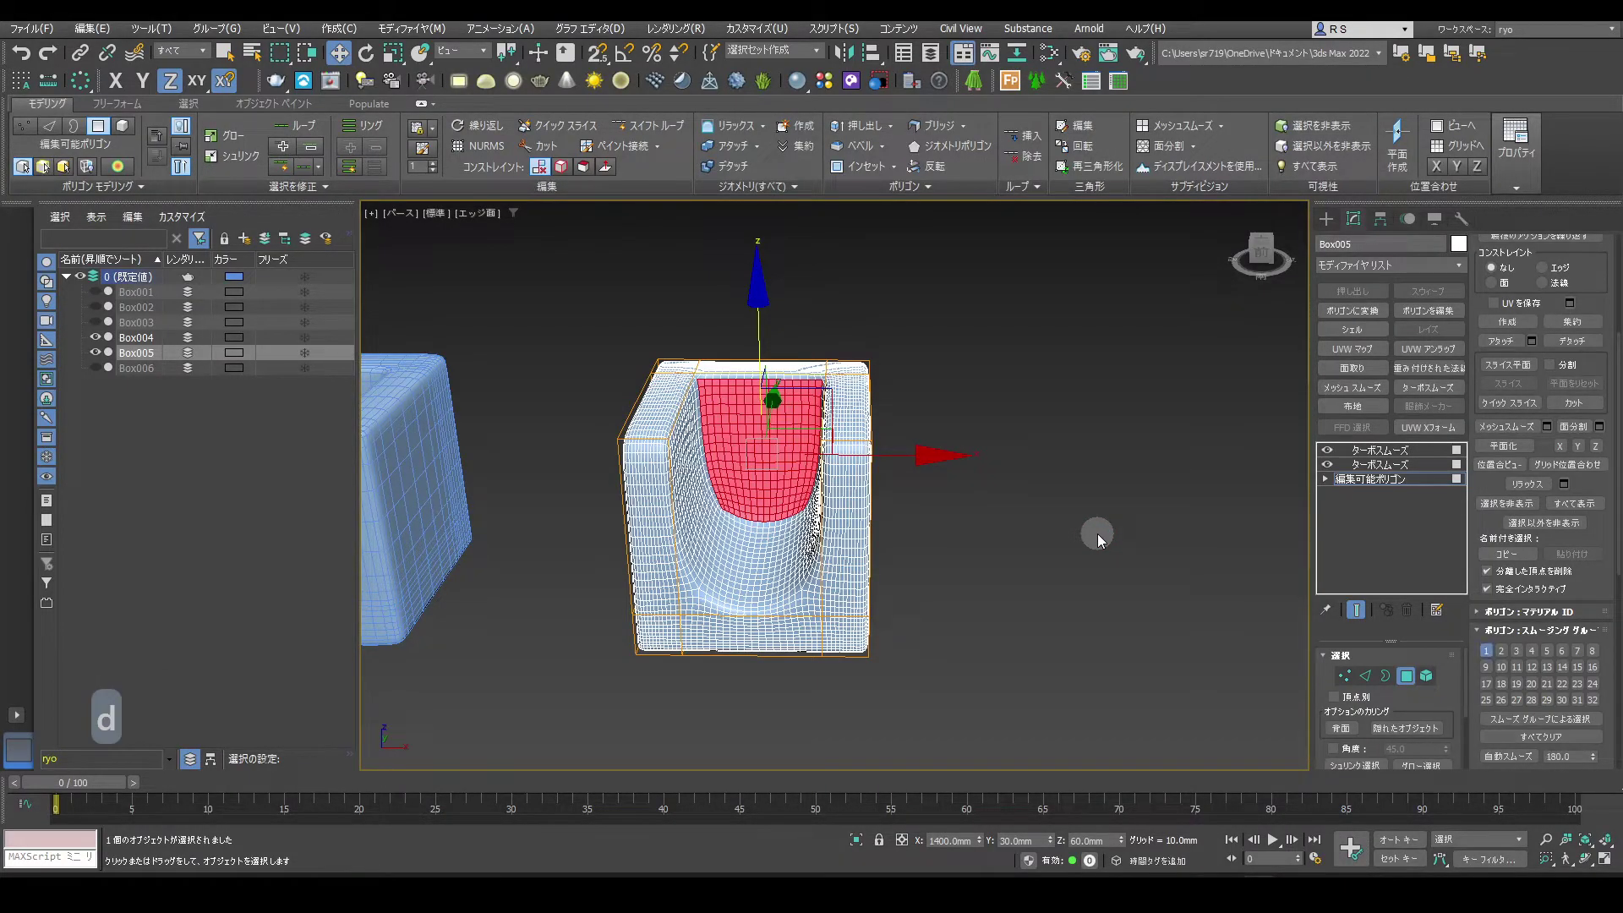
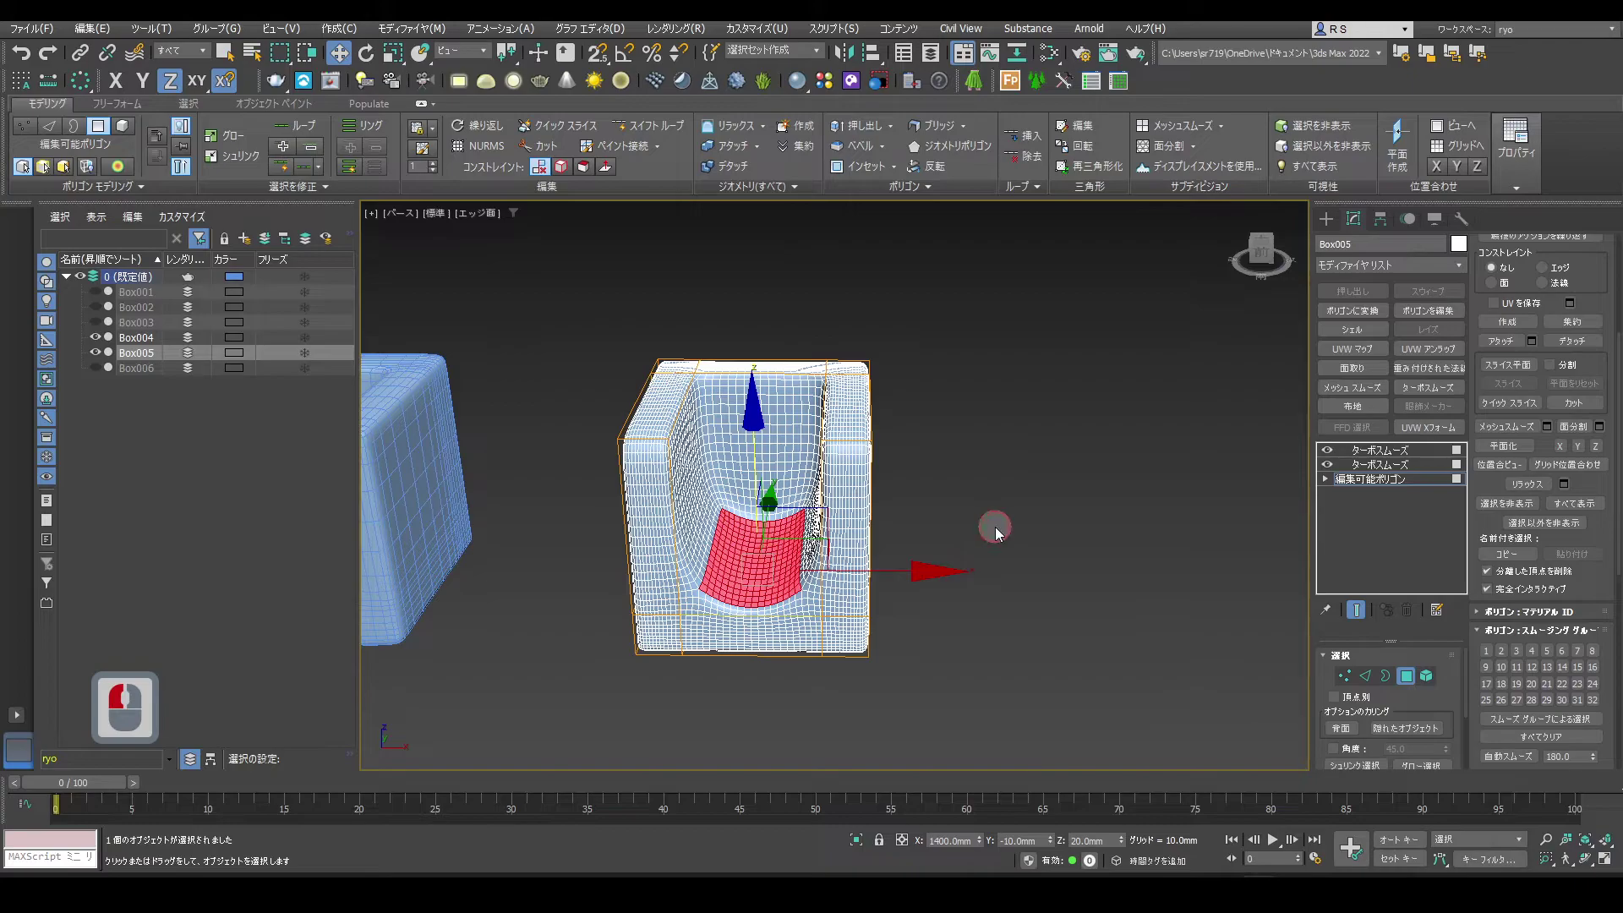
key("d")
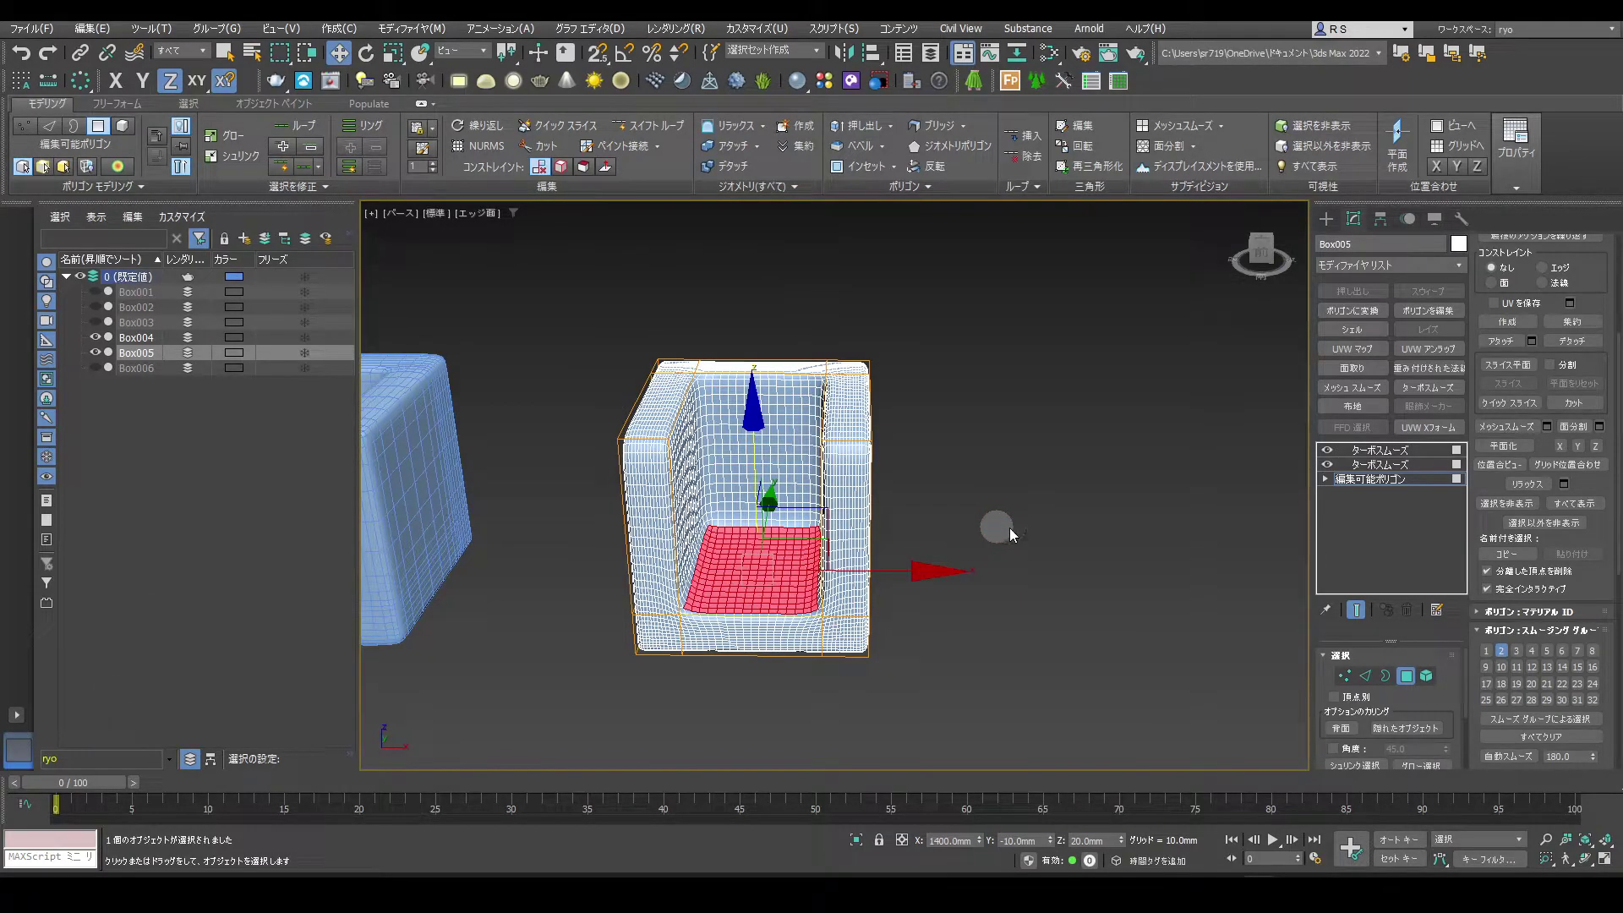
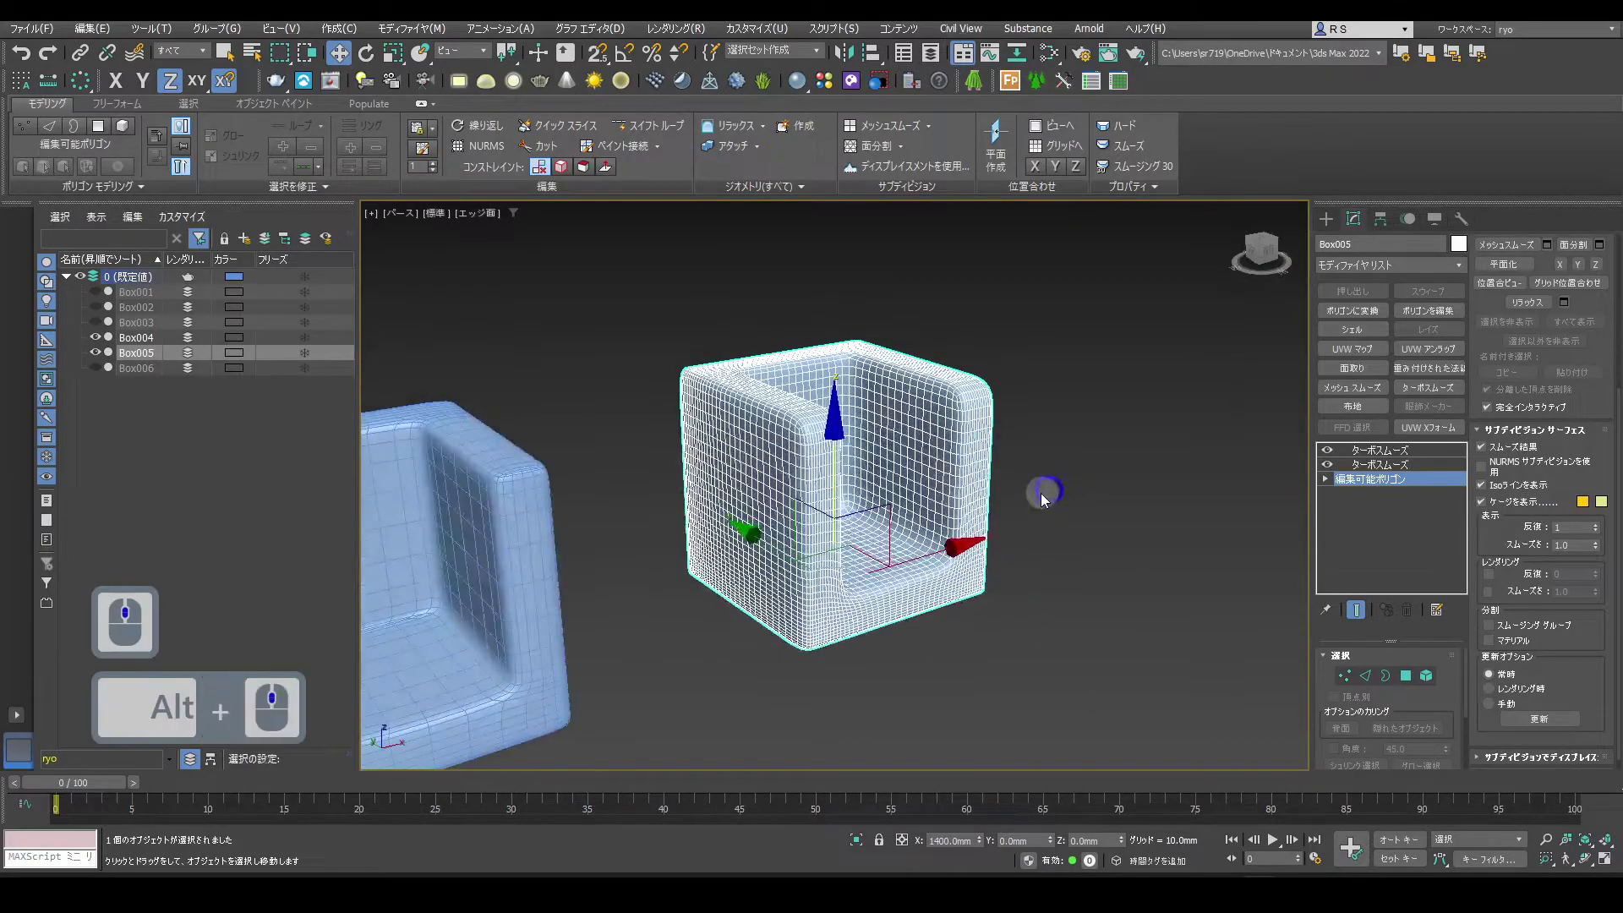
Hide TurboSmooth on Box005 and Box004 to compare their base cages side by side
middle_click(1162, 475)
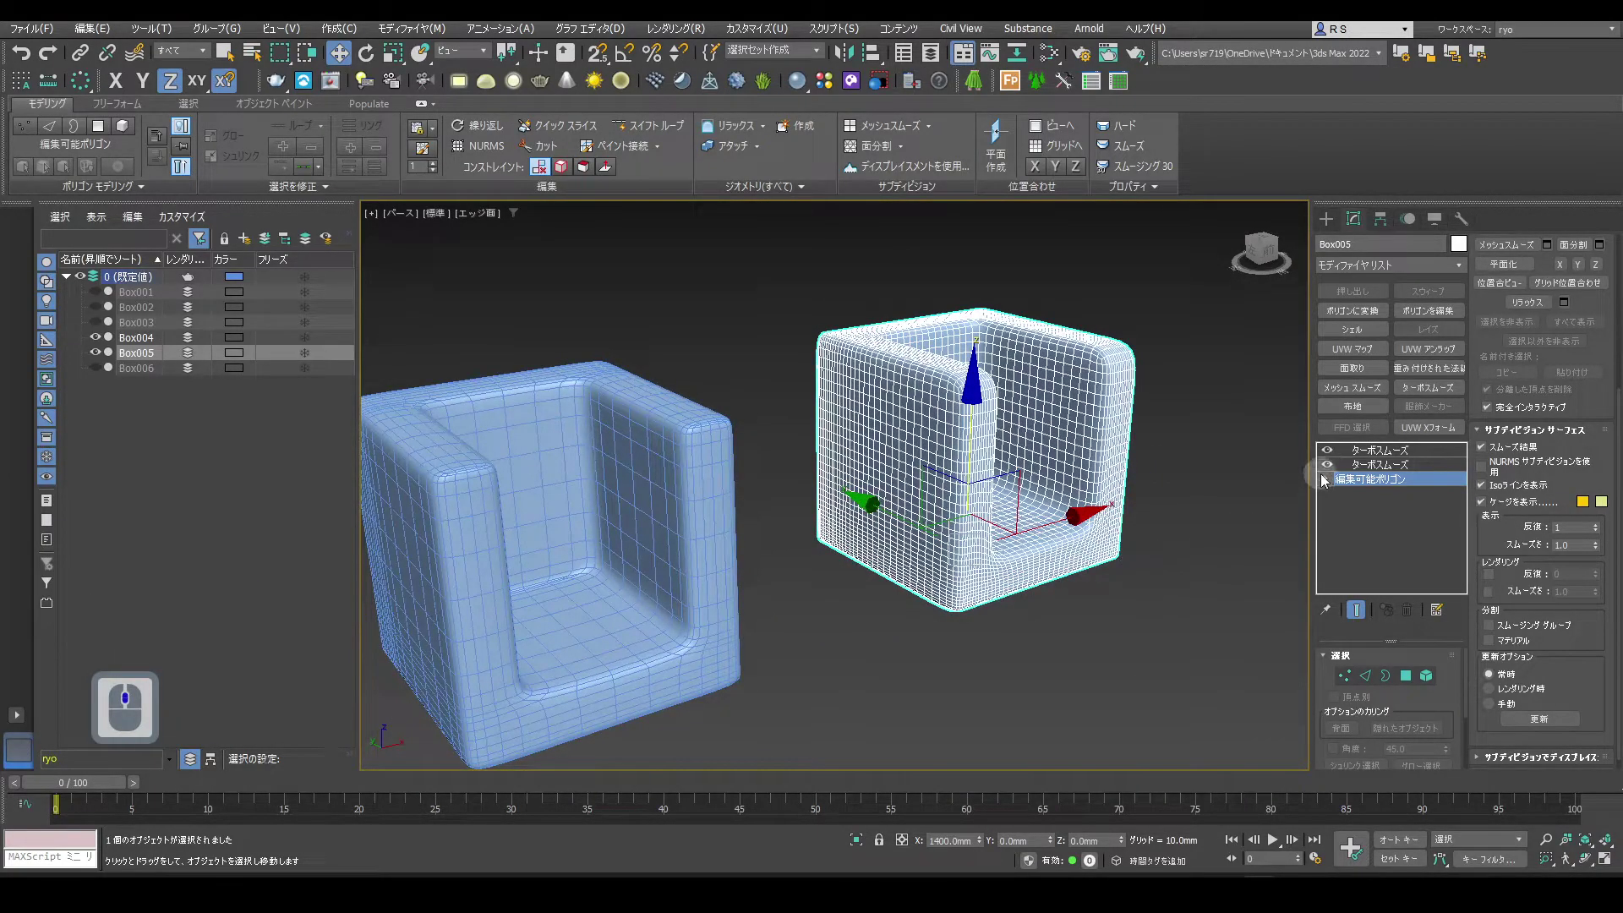
left_click(1334, 467)
left_click(1333, 454)
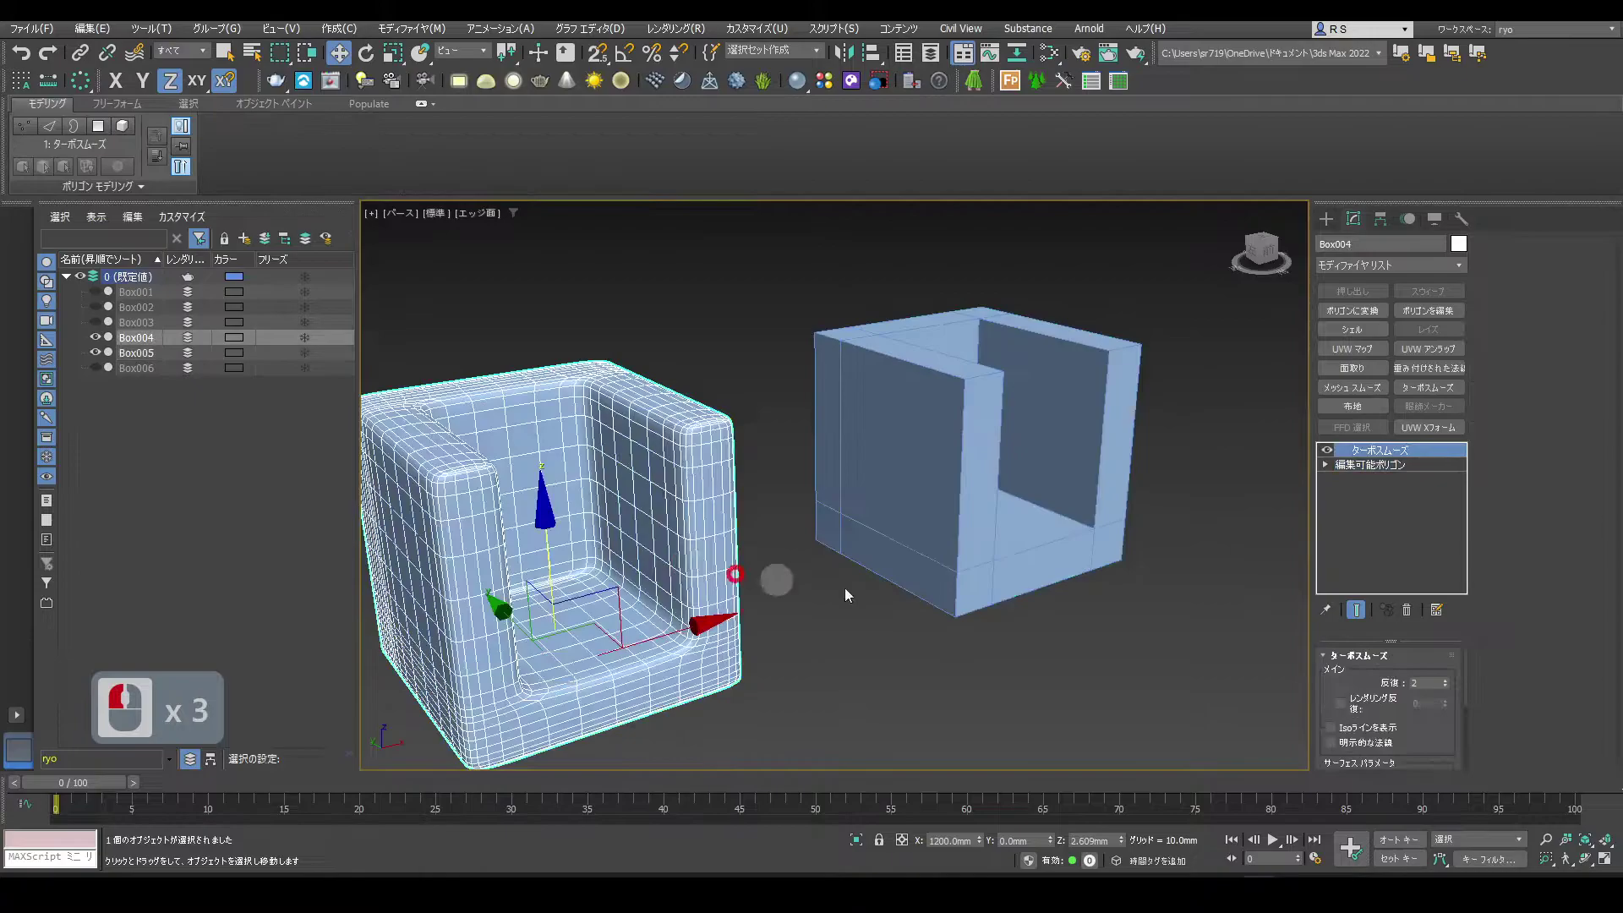
left_click(1325, 459)
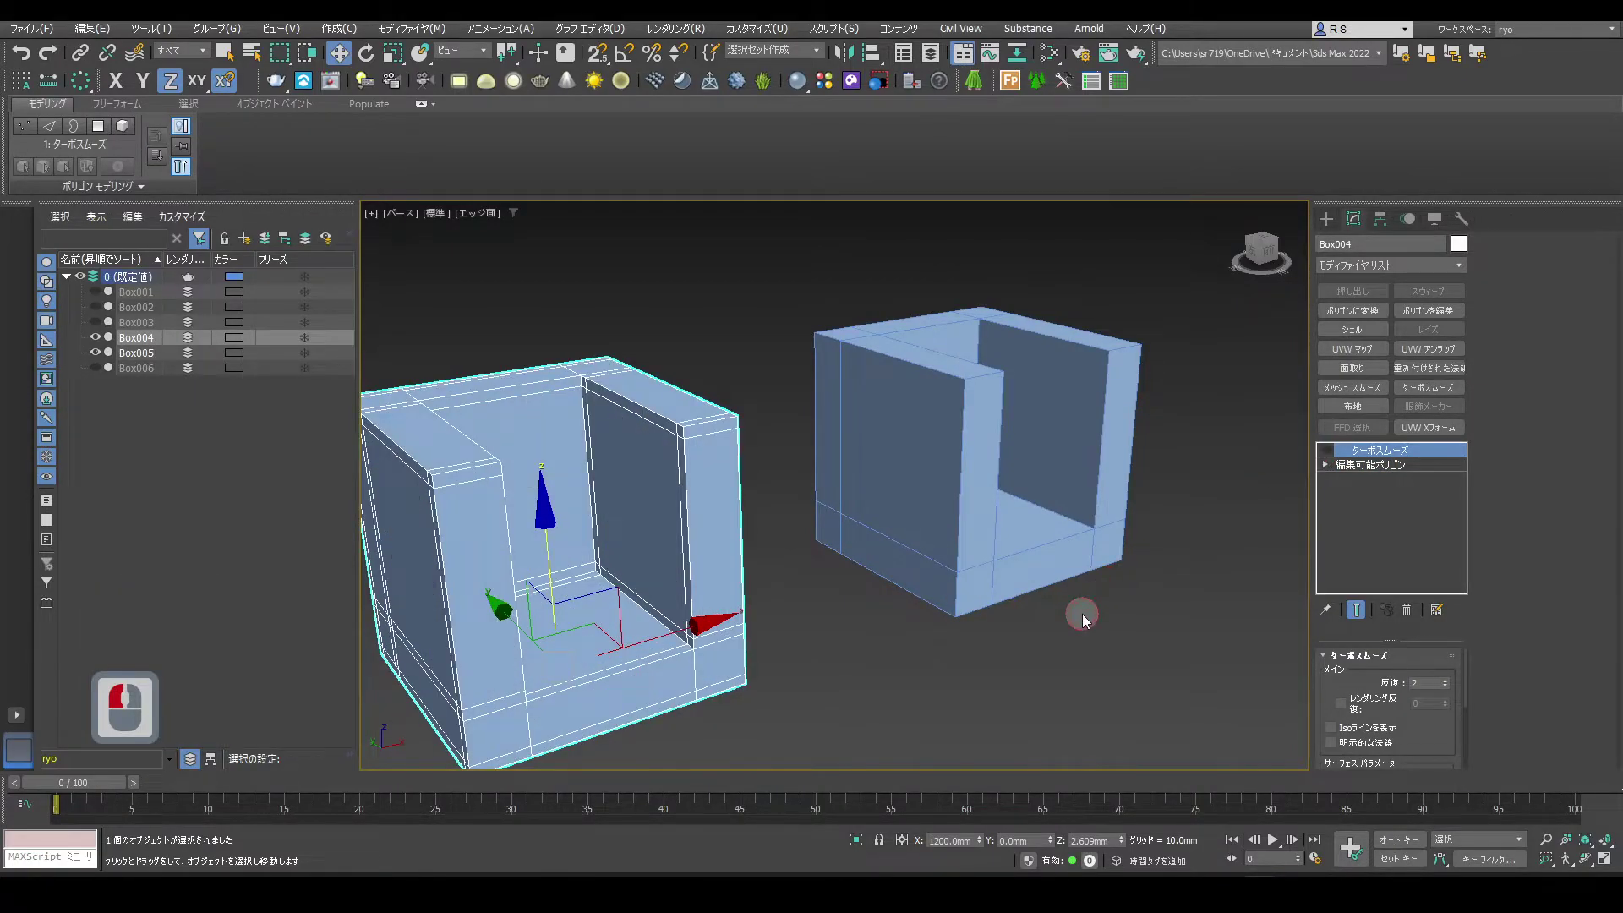
middle_click(1173, 581)
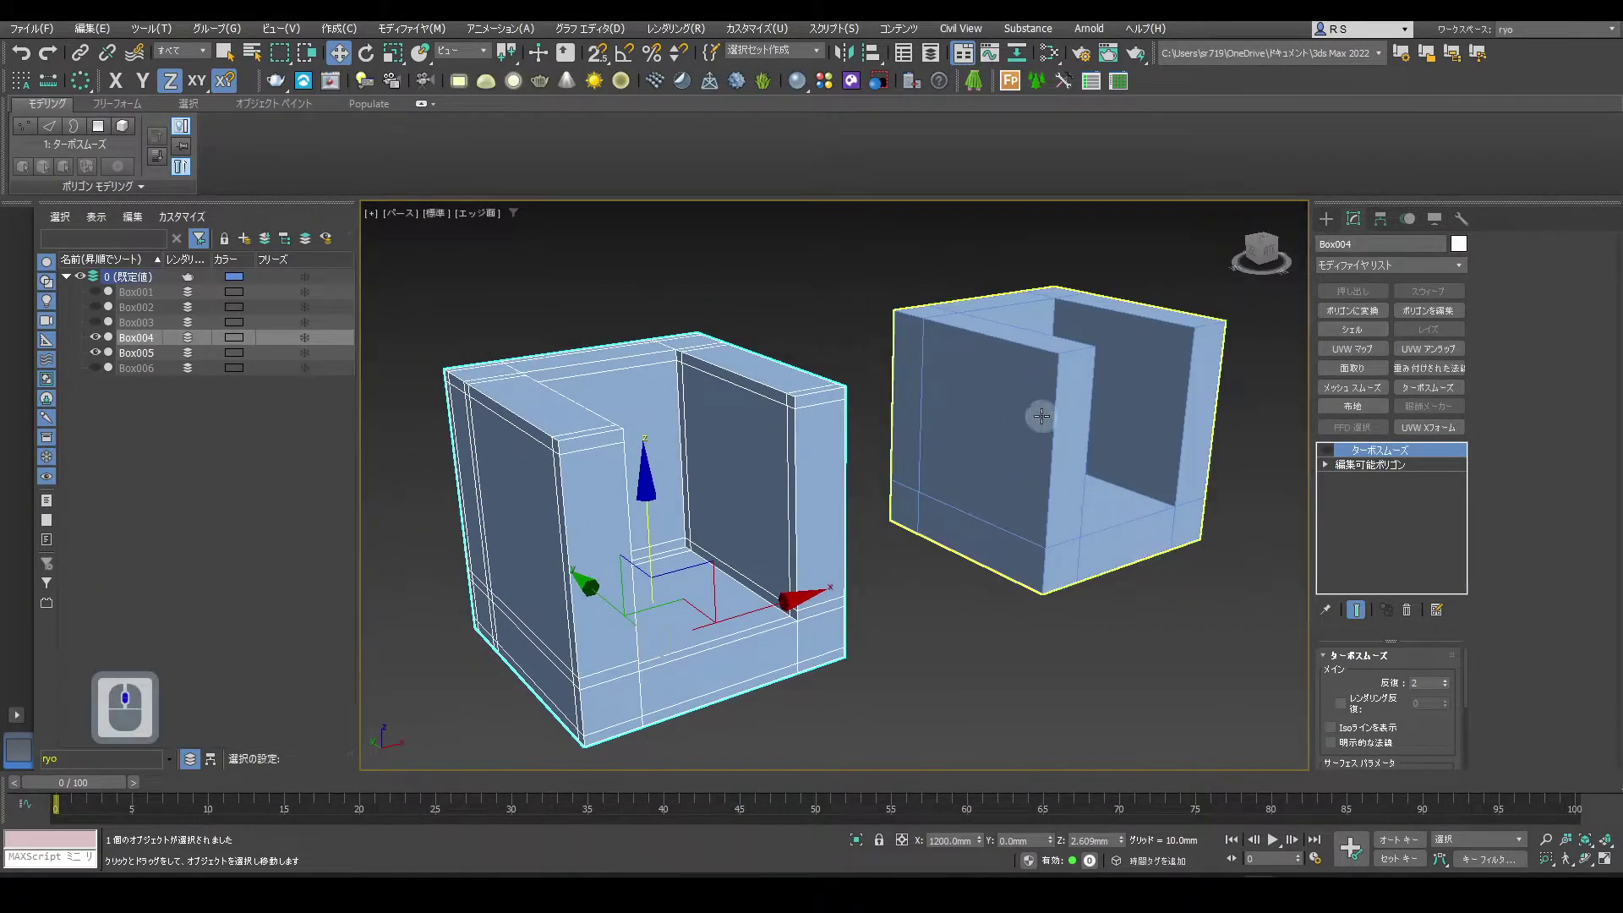
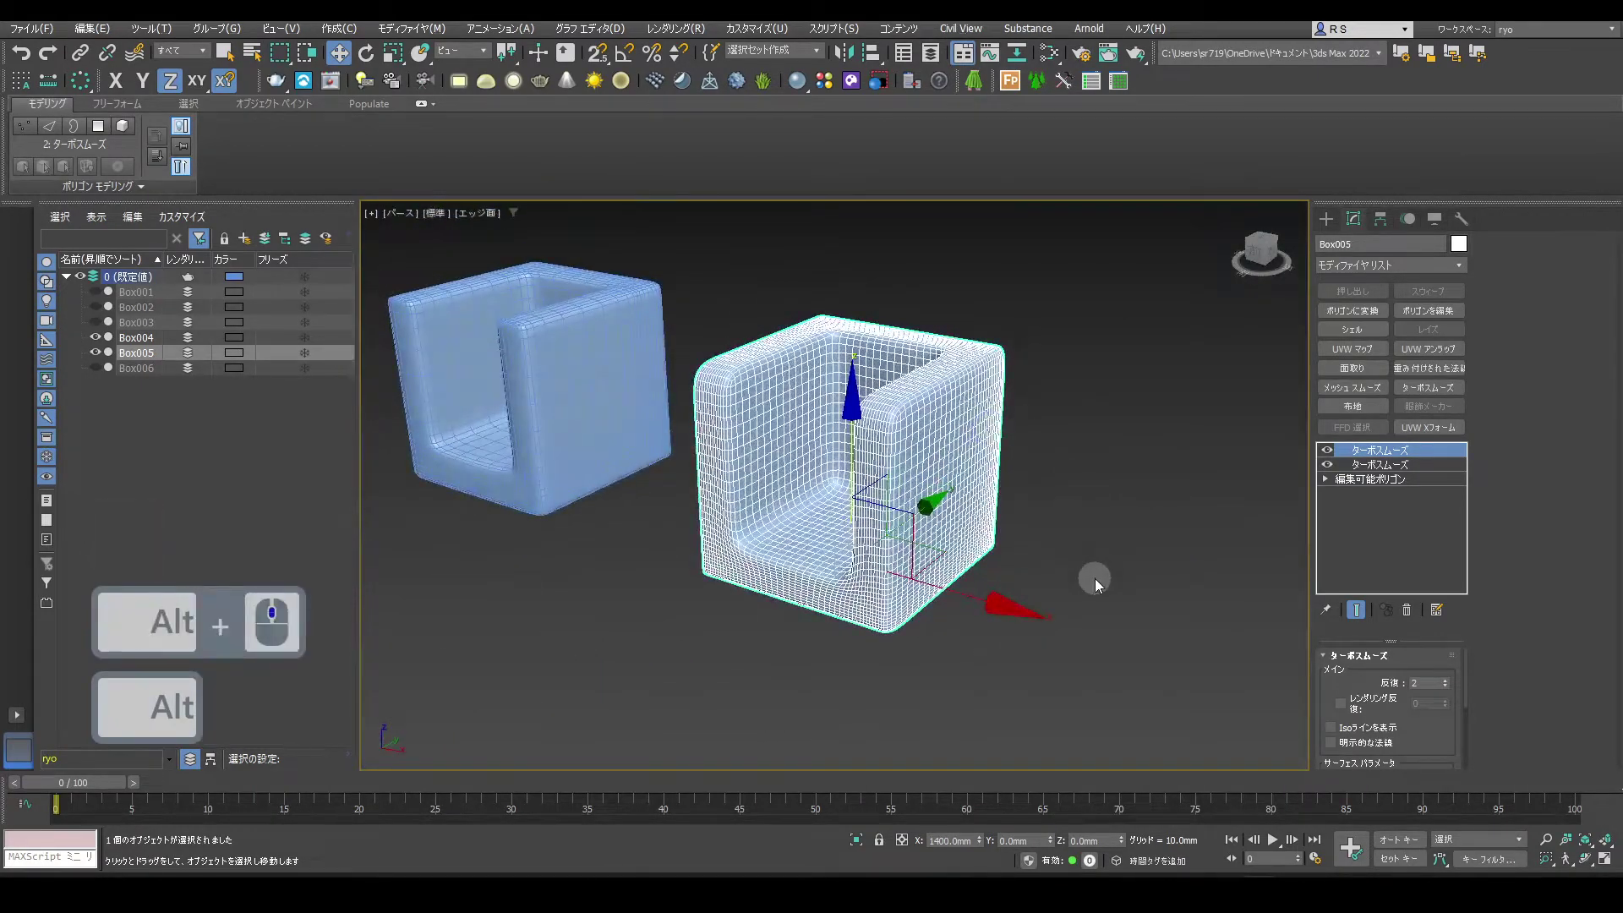
Make Box005's base Editable Poly the active modifier level
left_click(1367, 481)
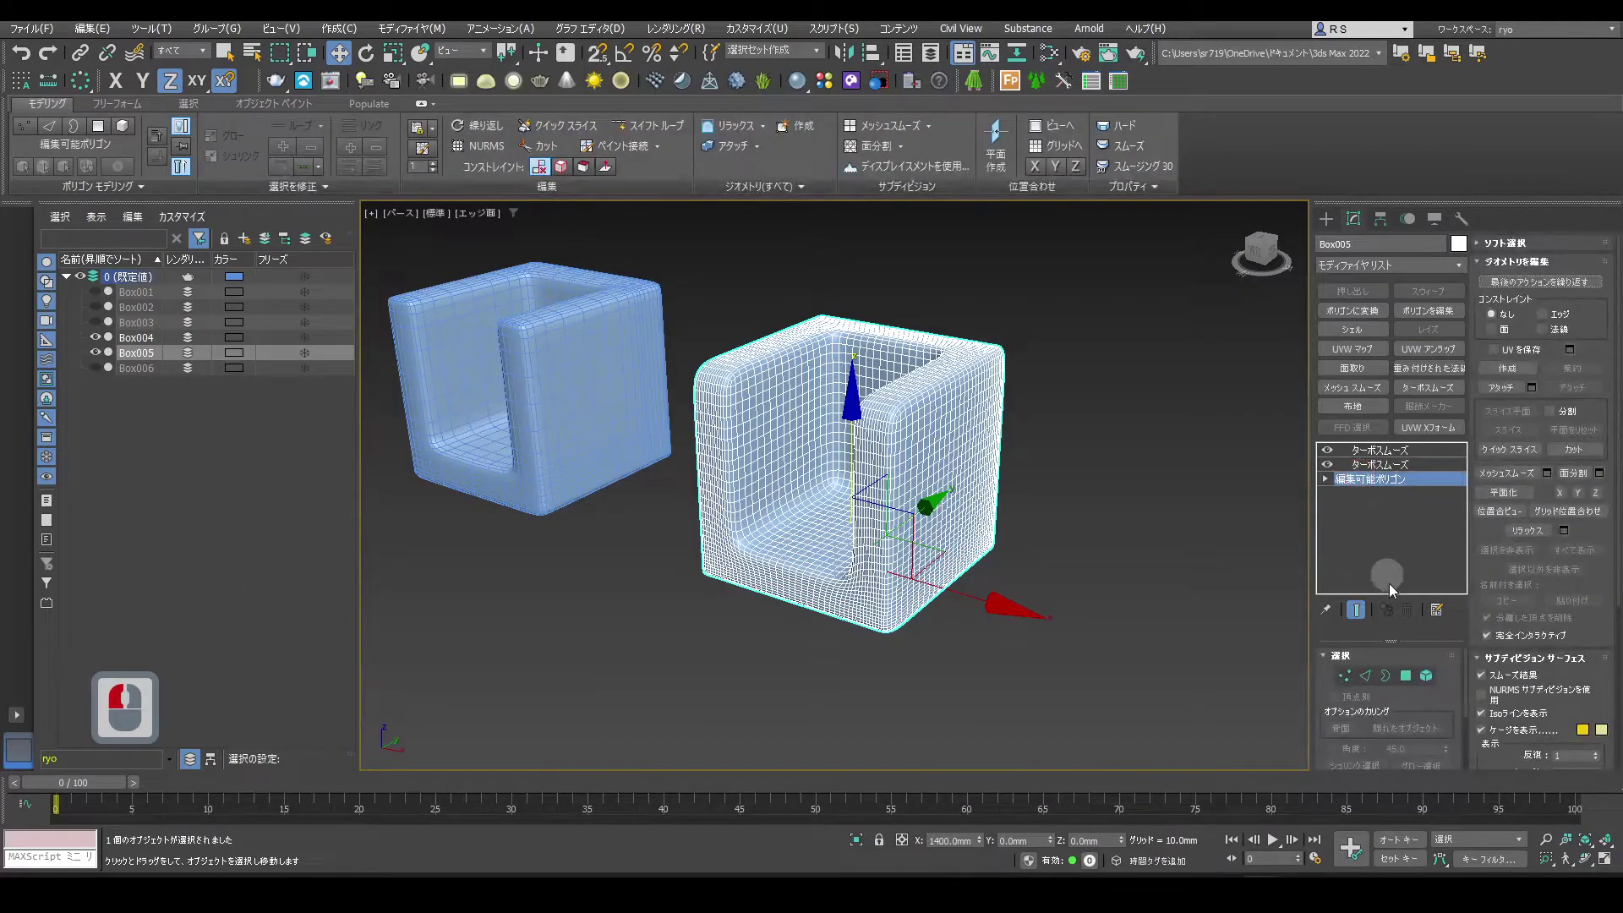